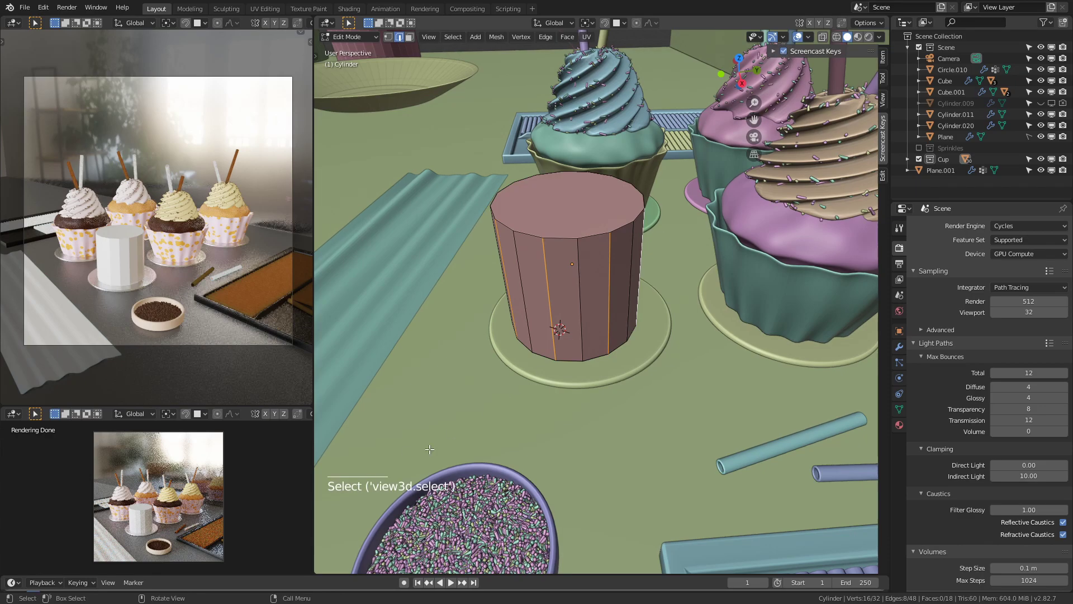
Step: Scale the alternating vertices inward into an eight-pointed star profile and check it from above
key("n")
middle_click(578, 300)
key("s")
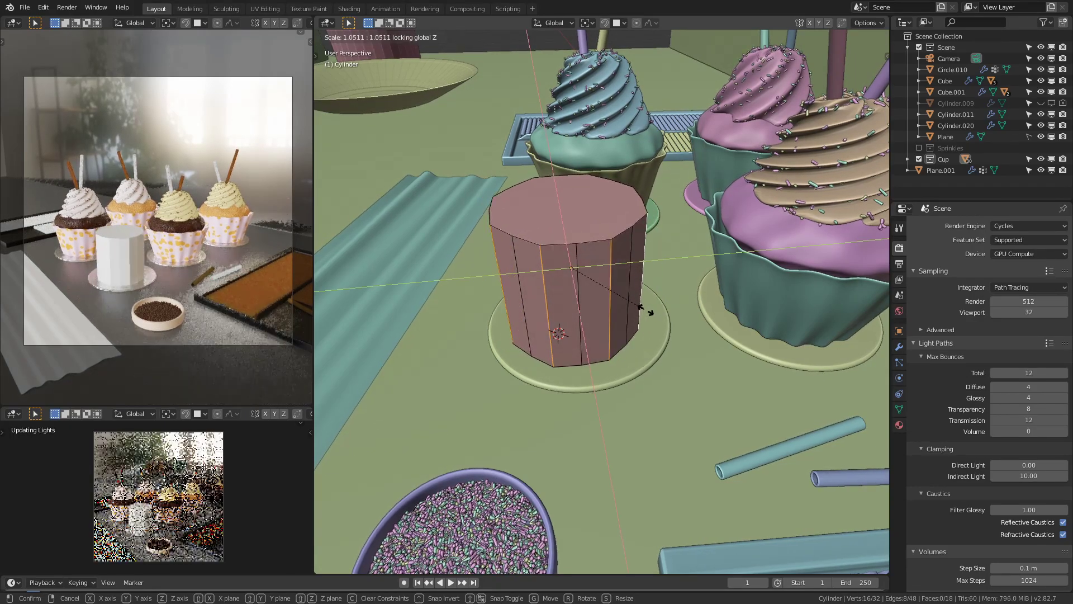
middle_click(585, 330)
scroll("up", 3)
middle_click(623, 305)
middle_click(608, 346)
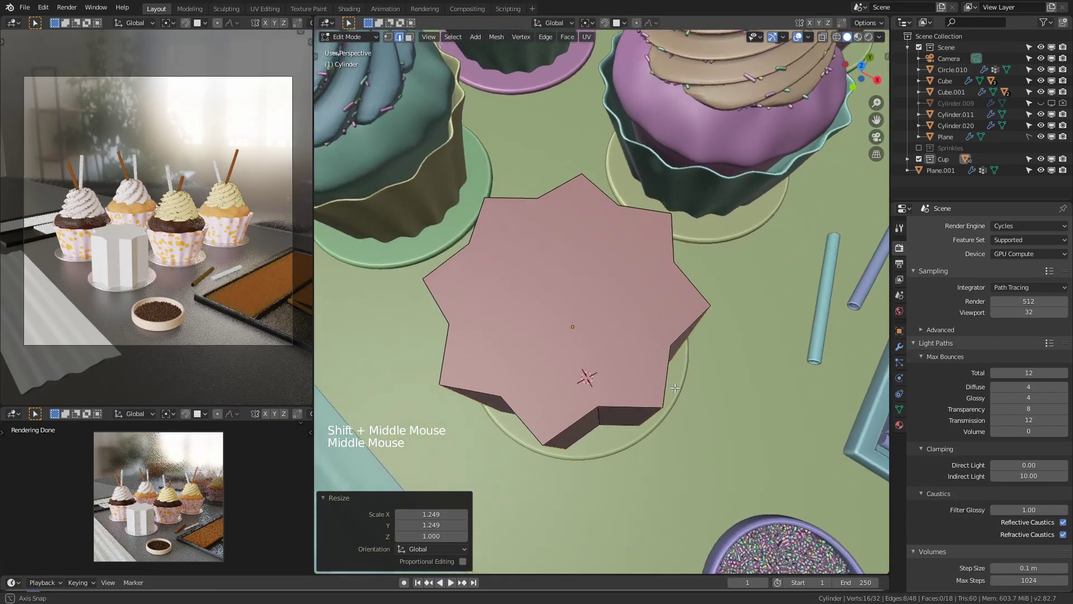
middle_click(647, 352)
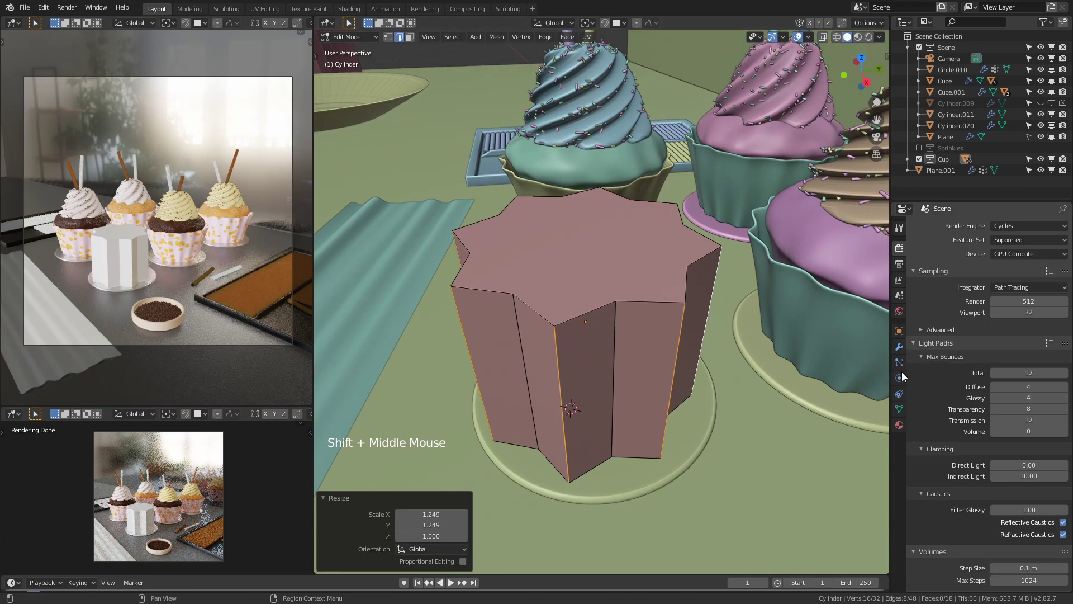
Step: Show the star cylinder's mesh data properties with its vertex groups and shape keys
left_click(905, 412)
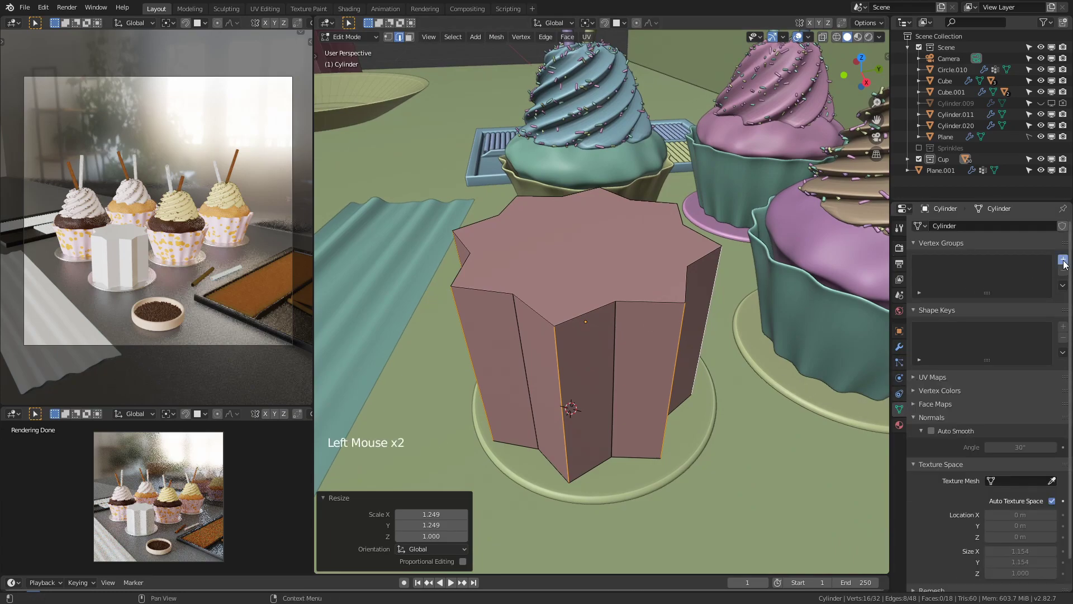
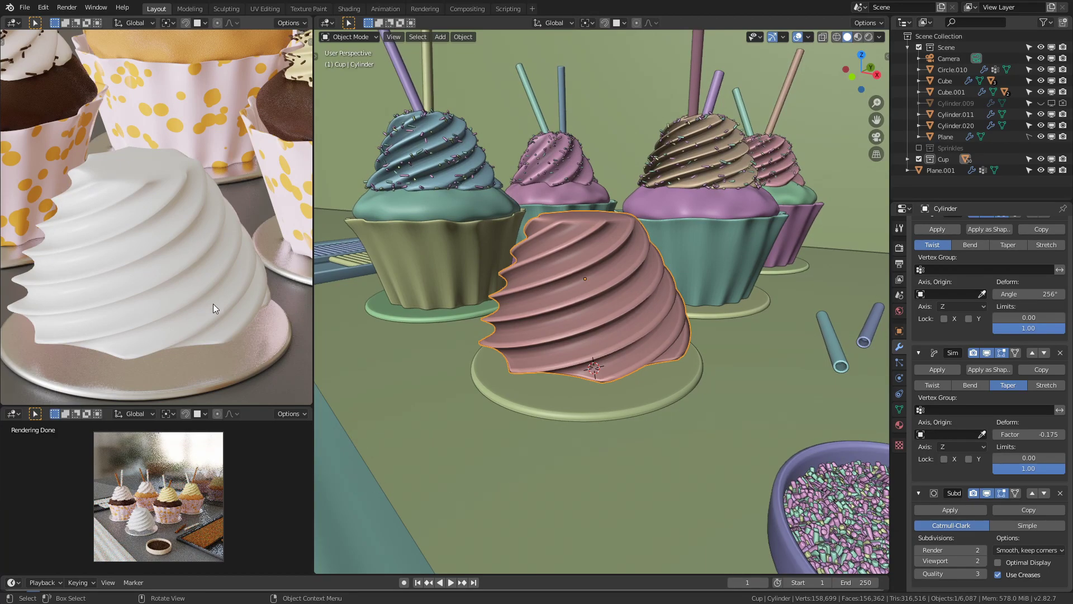
Step: Select the icing object and enter Edit Mode on its mesh
middle_click(534, 227)
scroll("up", 3)
middle_click(615, 250)
middle_click(612, 294)
left_click(616, 285)
key("Tab")
scroll("up", 3)
Step: Select the icing's top ring and shrink it toward the centre with smooth proportional falloff
left_click(620, 264)
key("3")
left_click(617, 267)
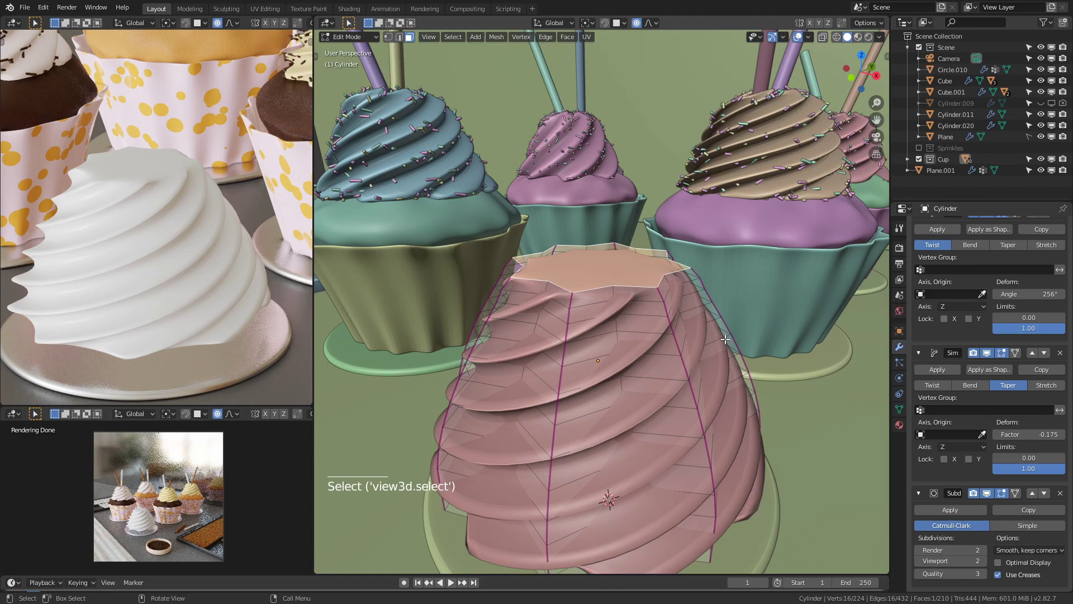
key("s")
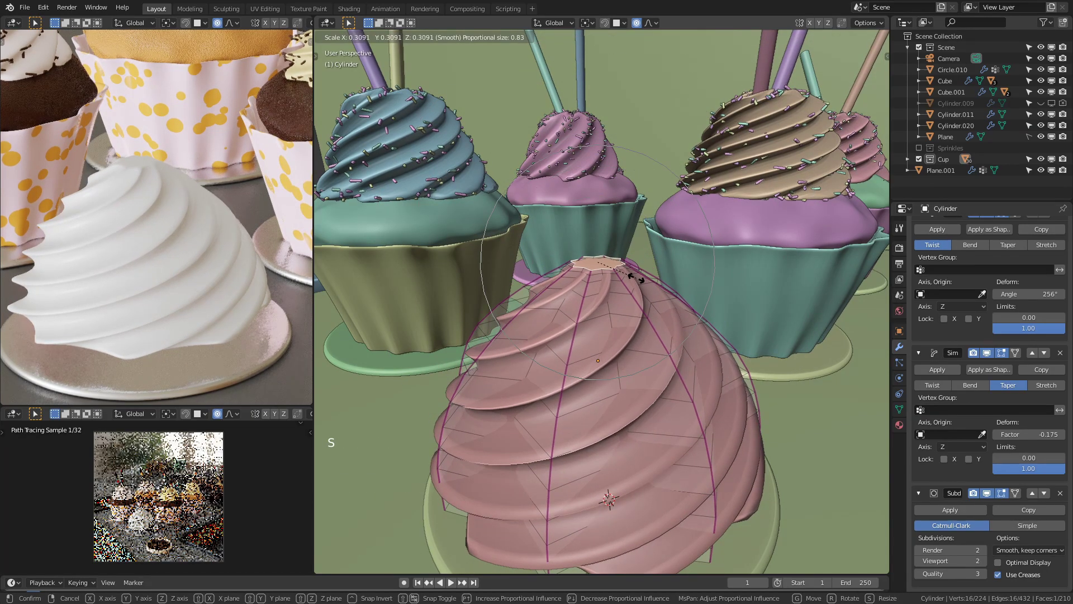
key("Tab")
scroll("up", 3)
key("Tab")
middle_click(615, 279)
Step: Poke the top faces to a centre vertex and raise it into a peak
key("space")
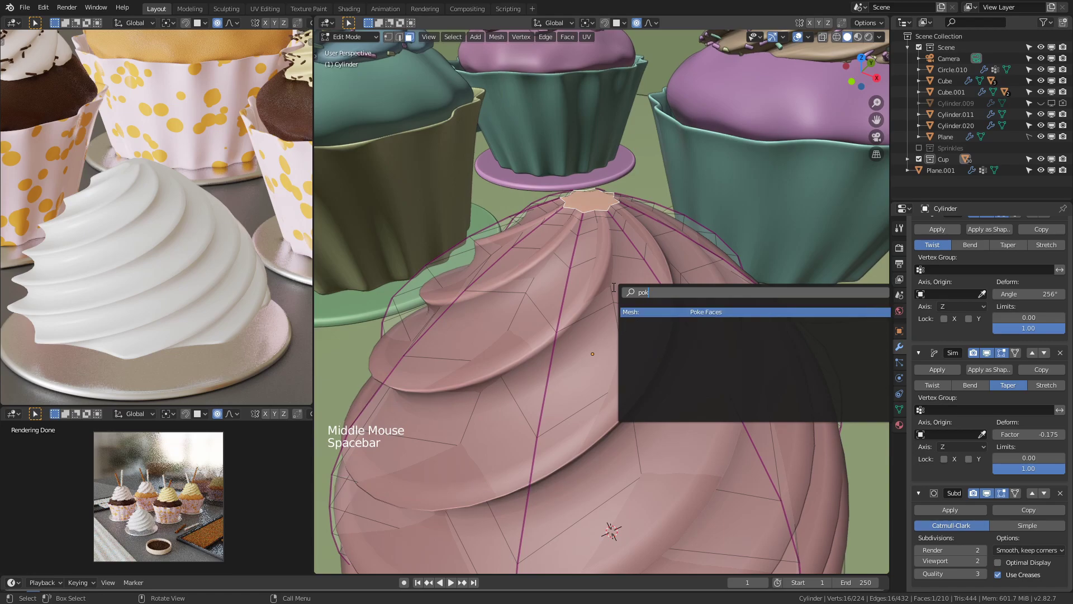
key("Tab")
key("Tab")
key("1")
left_click(590, 195)
key("g")
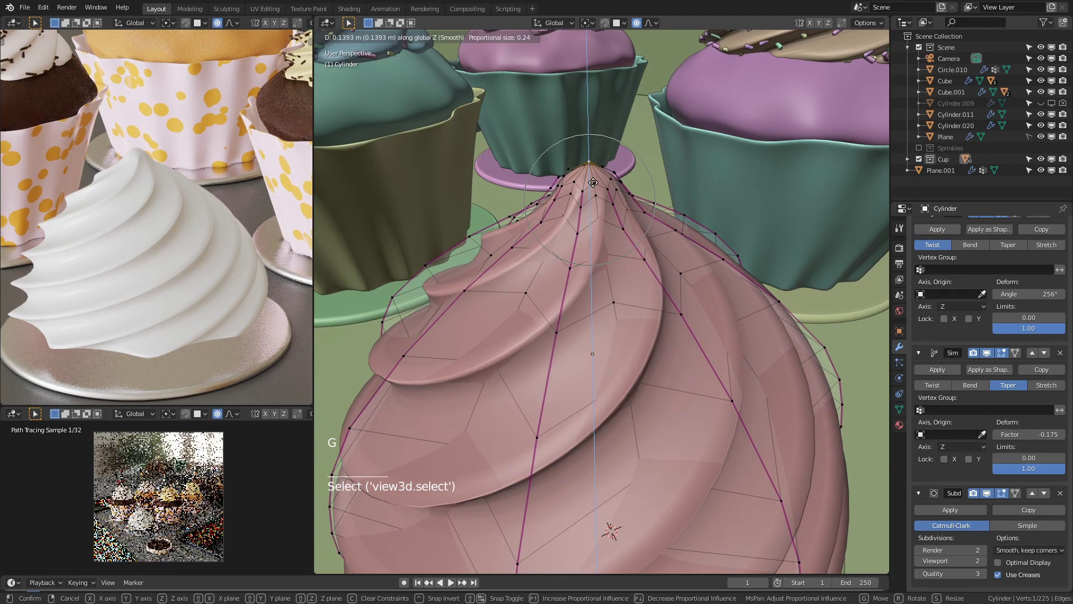
scroll("down", 3)
Step: Preview the peak in Object Mode, then refine its height along Z
key("Tab")
scroll("down", 3)
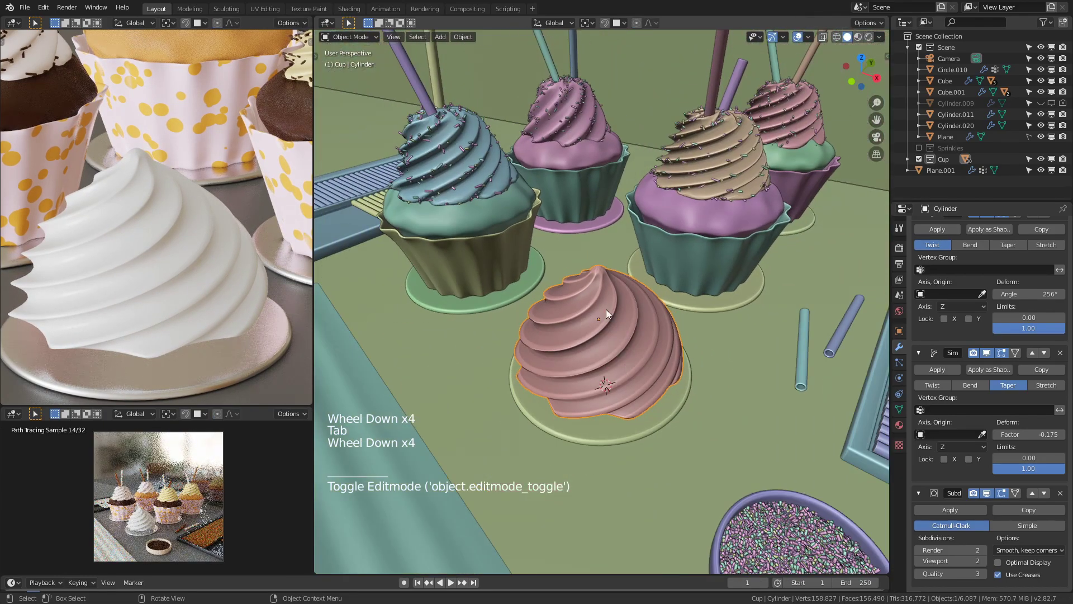
scroll("up", 3)
middle_click(616, 263)
scroll("up", 3)
key("Tab")
key("g")
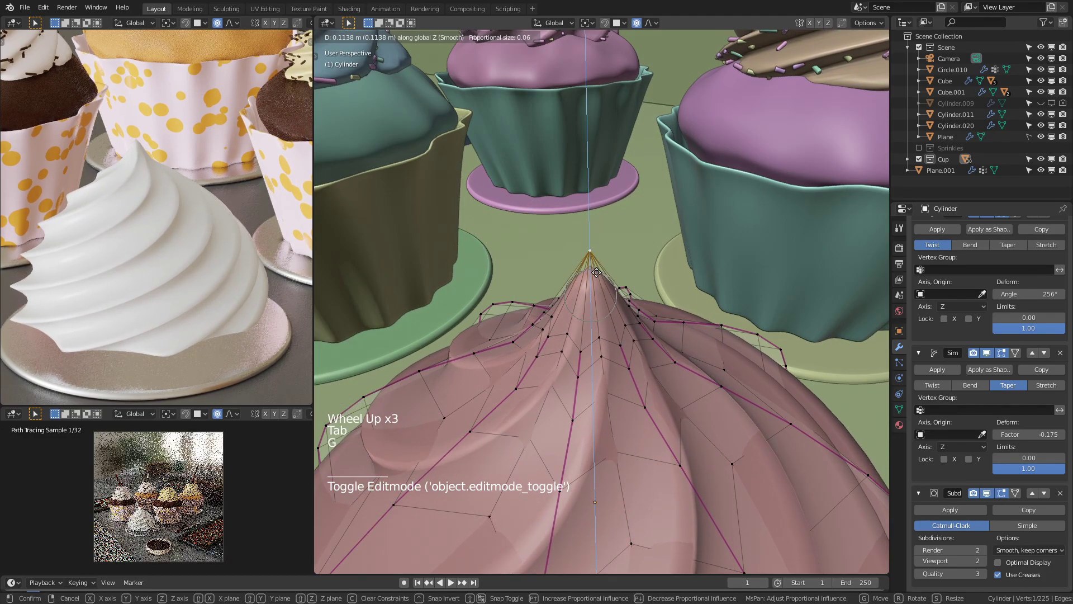
left_click(598, 281)
middle_click(593, 284)
middle_click(586, 280)
key("2")
left_click(604, 277)
Step: Select the ridge vertices running along the icing swirl
middle_click(643, 339)
left_click(553, 273)
left_click(556, 265)
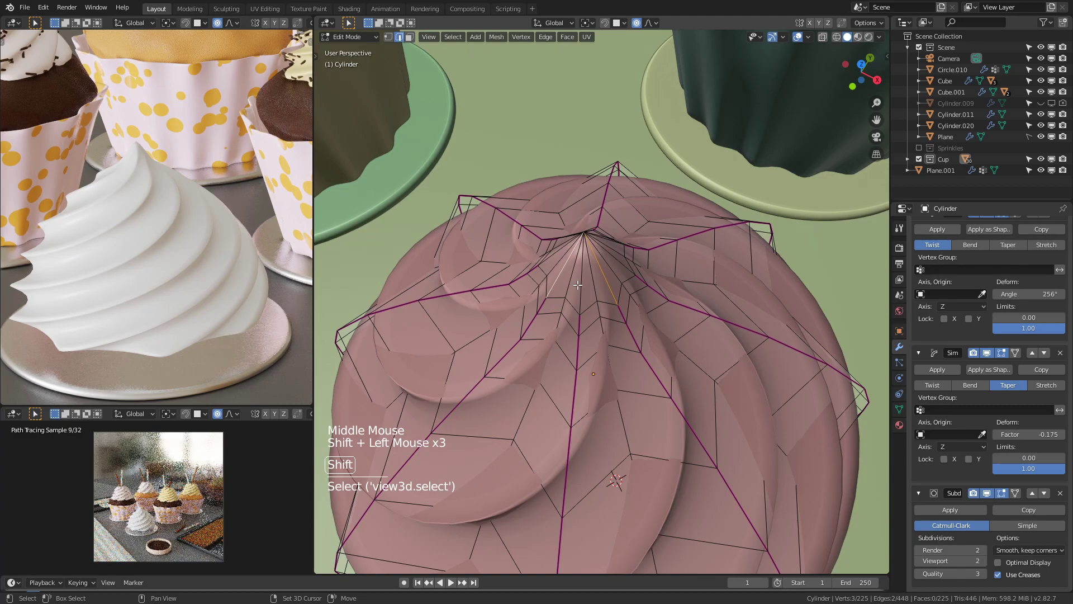
left_click(582, 282)
middle_click(579, 316)
left_click(510, 372)
middle_click(514, 374)
left_click(535, 421)
left_click(509, 407)
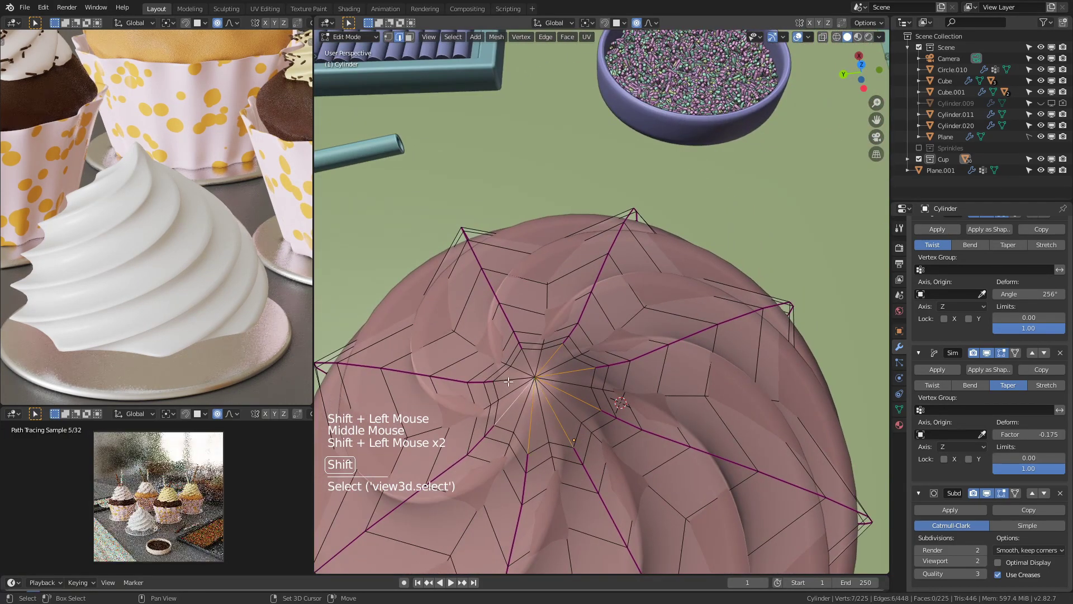
left_click(526, 350)
middle_click(618, 374)
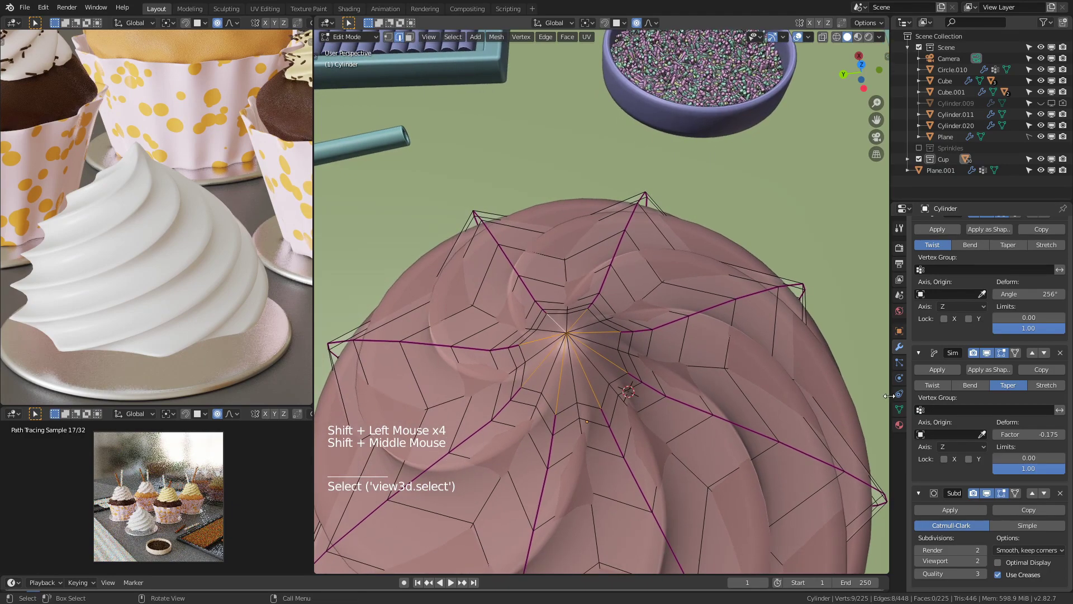
Step: Assign the ridge vertices to the vertex group and crease their edges
left_click(897, 411)
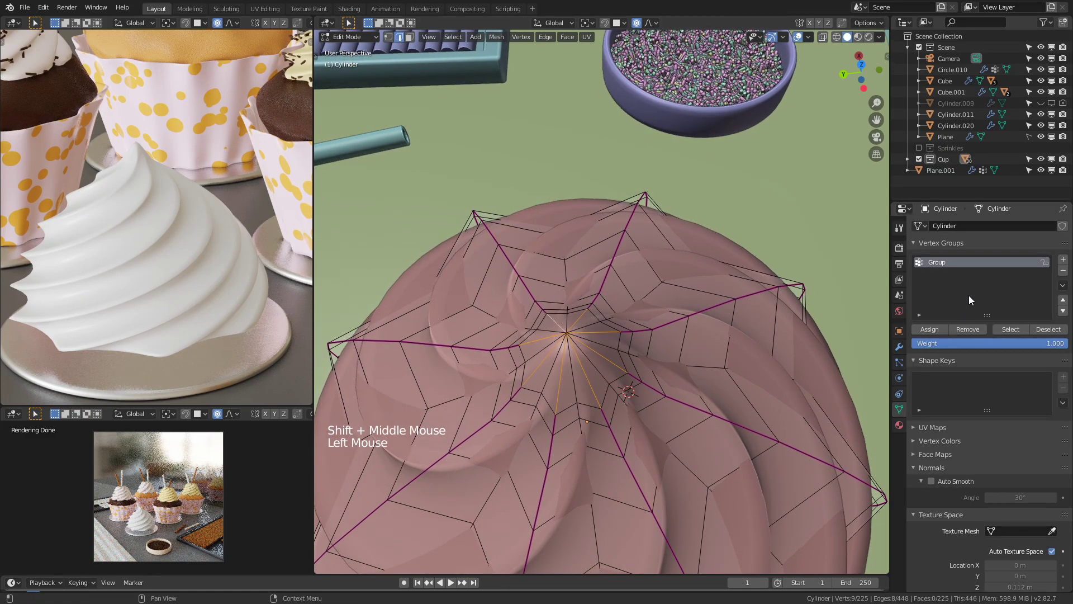
left_click(1016, 334)
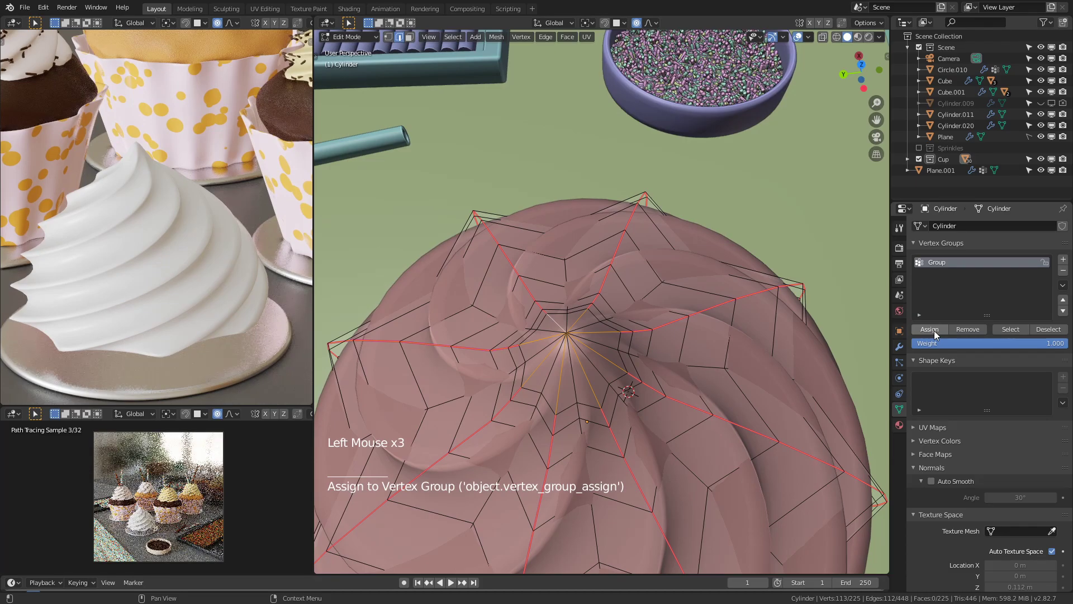
middle_click(718, 411)
key("shift+e")
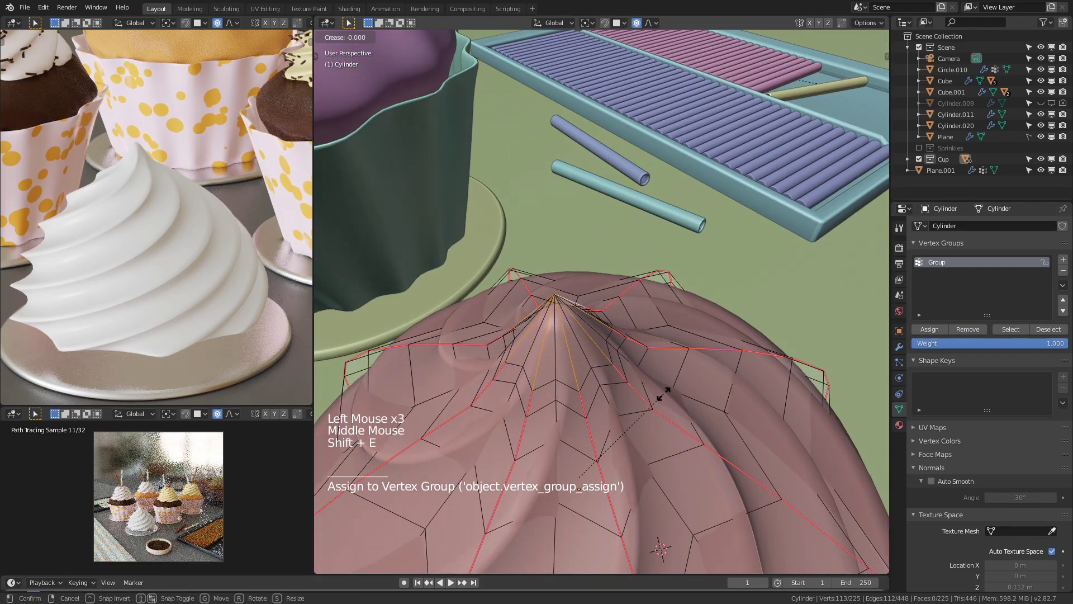
key("Tab")
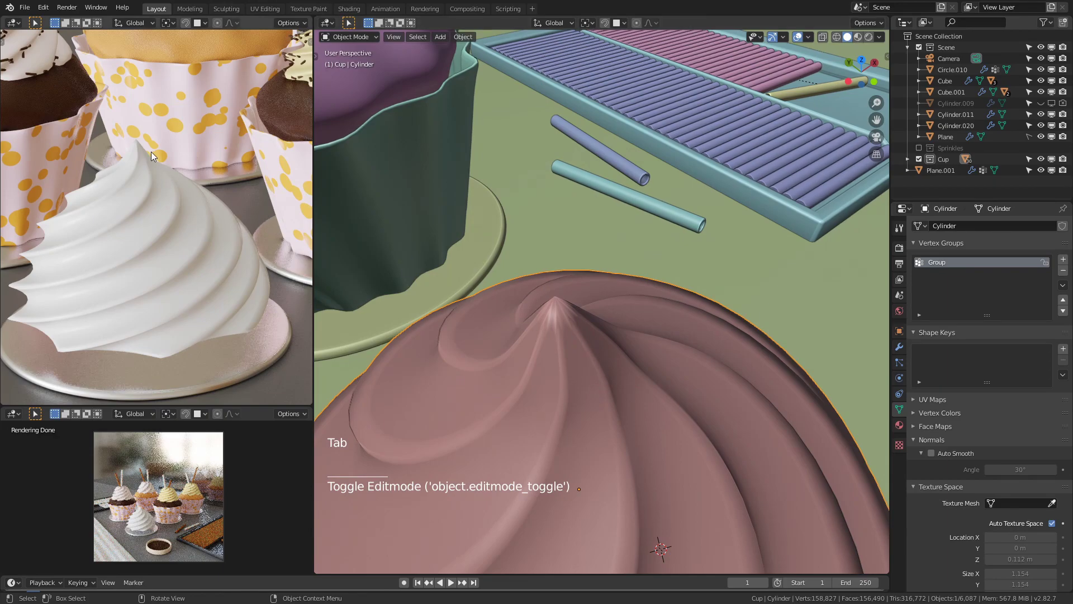
Step: Inspect the creased swirl, changing the viewport shading
scroll("up", 3)
middle_click(141, 124)
scroll("up", 3)
key("z")
scroll("down", 3)
left_click(170, 215)
scroll("up", 3)
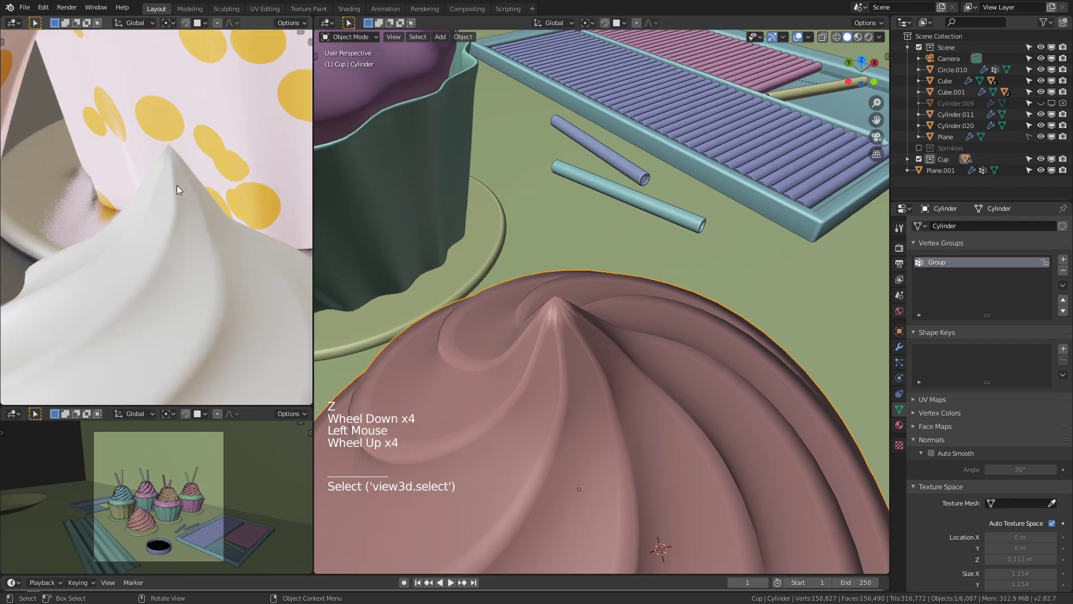
left_click(731, 478)
Step: Lower the icing tip vertex slightly on Z and view the swirl beside the cupcakes
key("Tab")
key("1")
left_click(554, 290)
key("g")
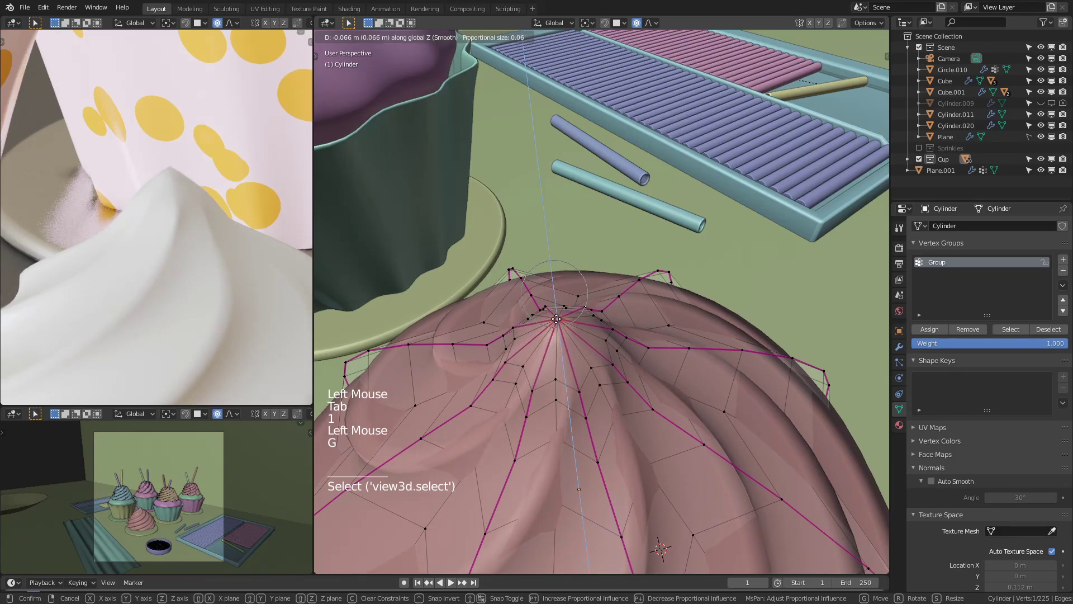
key("Tab")
scroll("down", 3)
middle_click(649, 430)
scroll("down", 3)
middle_click(567, 402)
scroll("down", 3)
Step: Add a new particle system to the icing in Particle properties
middle_click(187, 271)
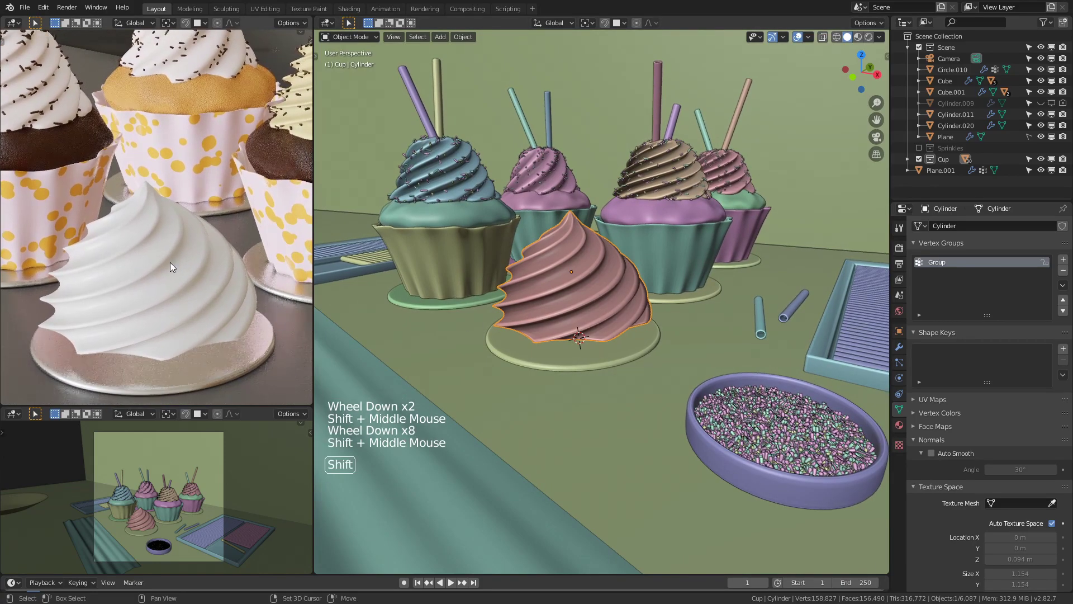
left_click(901, 364)
left_click(908, 410)
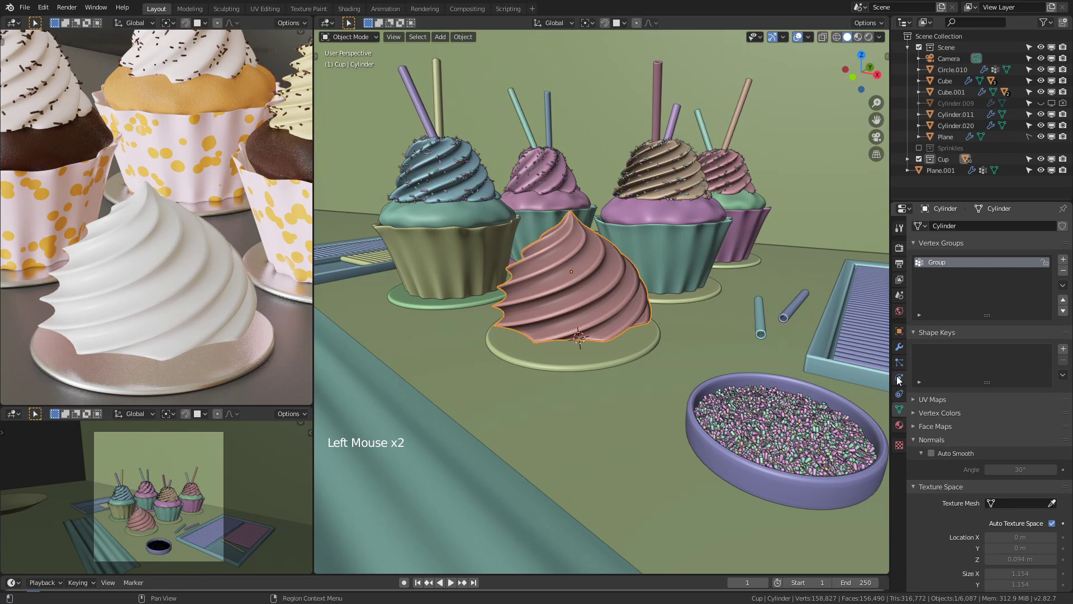
left_click(1071, 226)
left_click(930, 273)
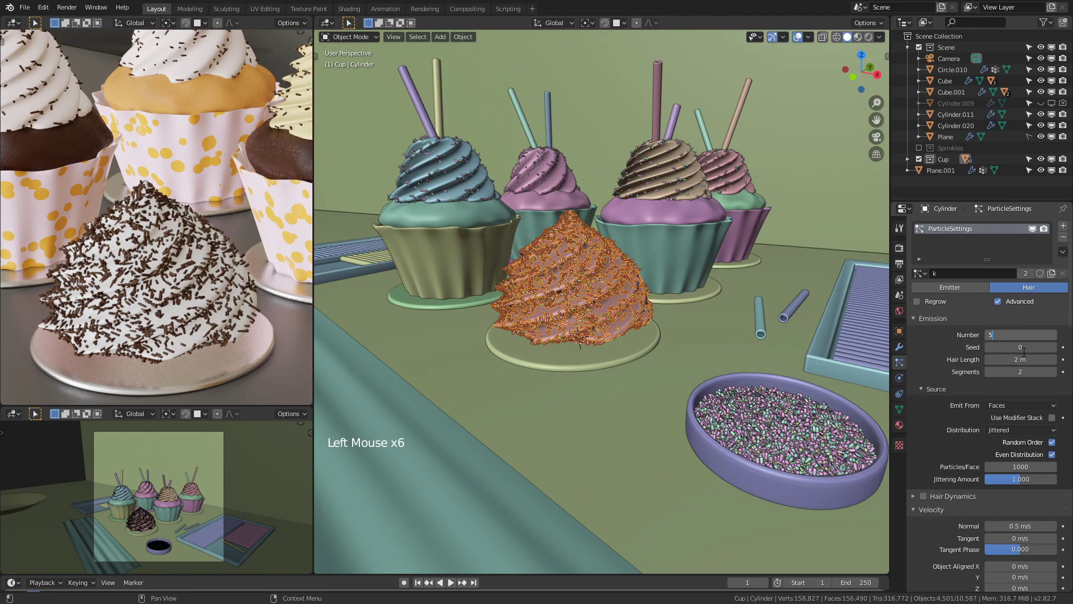
Step: Set the particle Number to 200 sprinkles and view them on the swirl among the cupcakes
key("KP_0")
double_click(1018, 345)
key("KP_0")
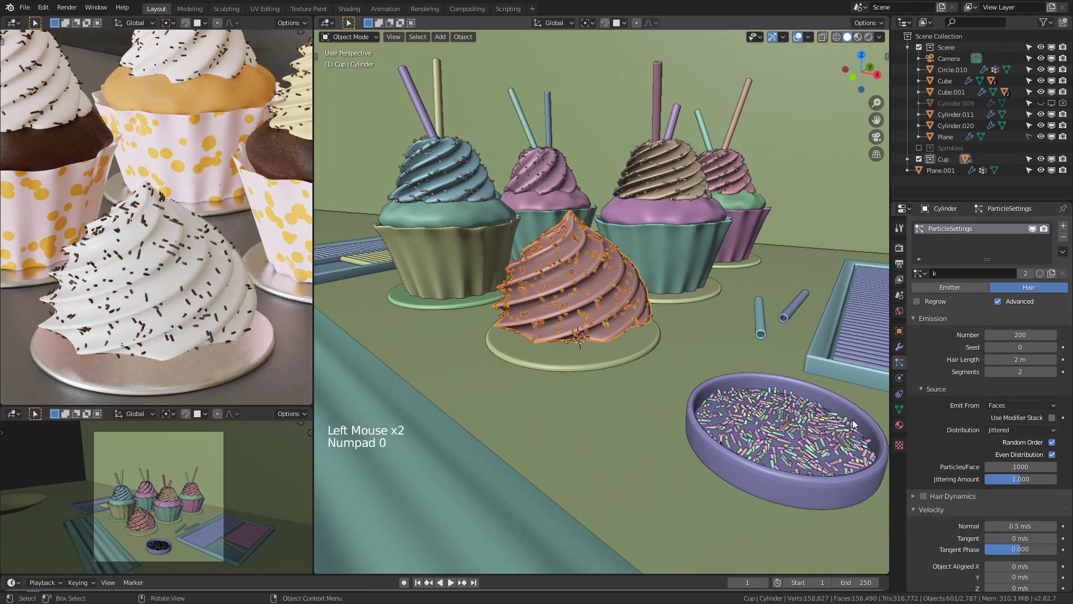
scroll("down", 3)
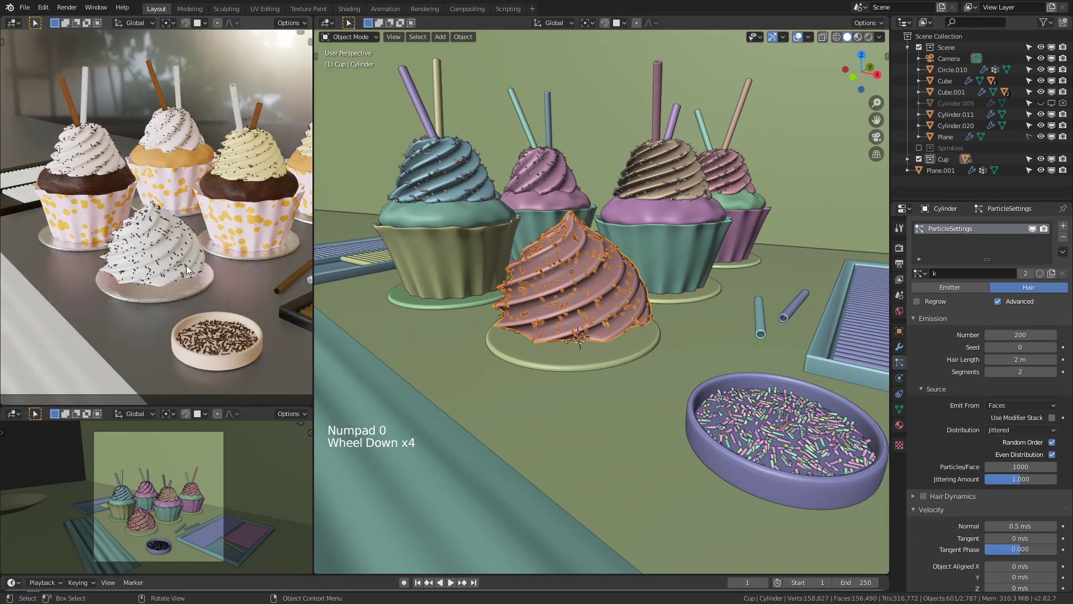
scroll("down", 3)
scroll("up", 3)
middle_click(552, 279)
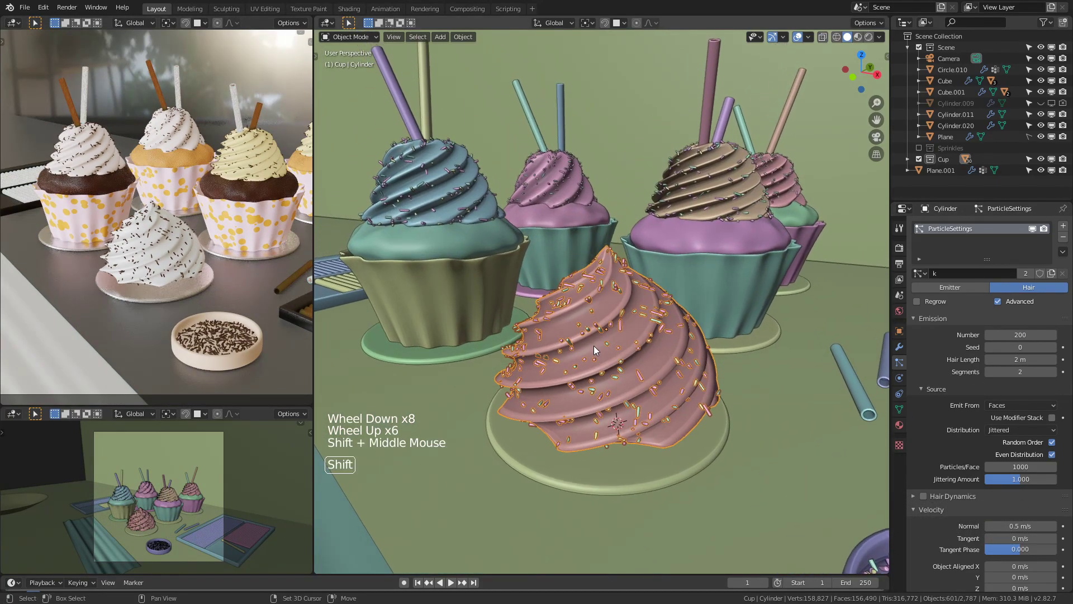
scroll("down", 3)
Step: Add a UV sphere among the cupcakes and line it up in front view
key("g")
scroll("up", 3)
scroll("up", 3)
key("shift+a")
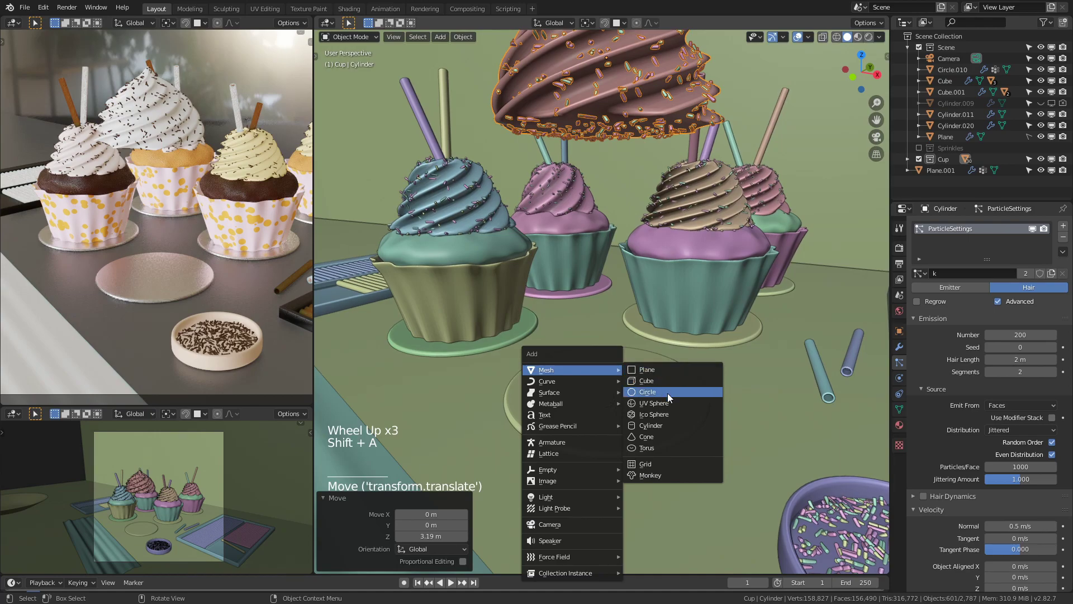
key("g")
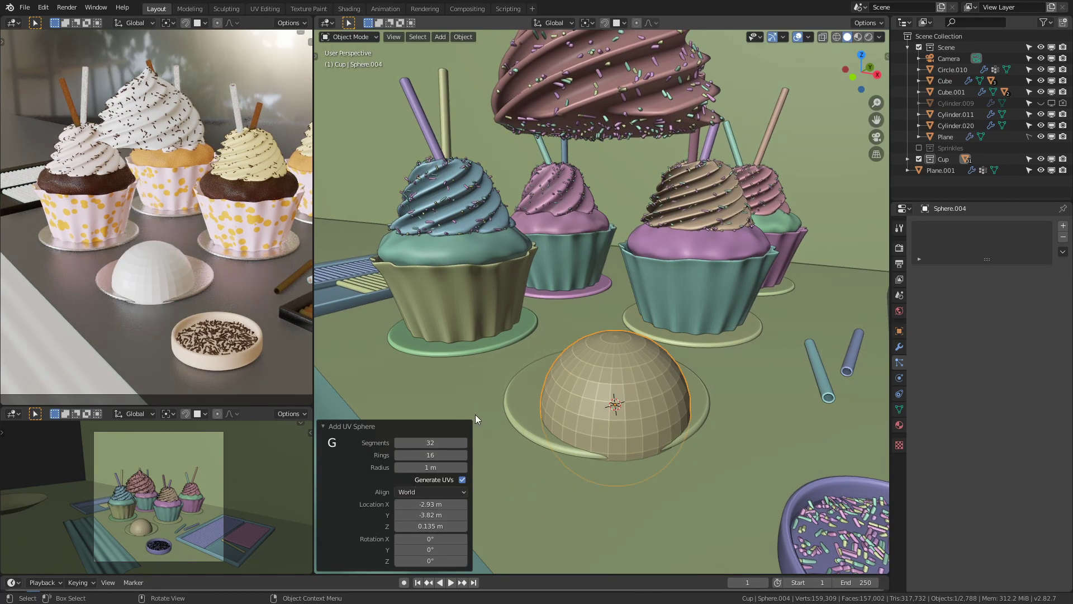
key("g")
key("Escape")
key("KP_1")
scroll("up", 3)
middle_click(600, 296)
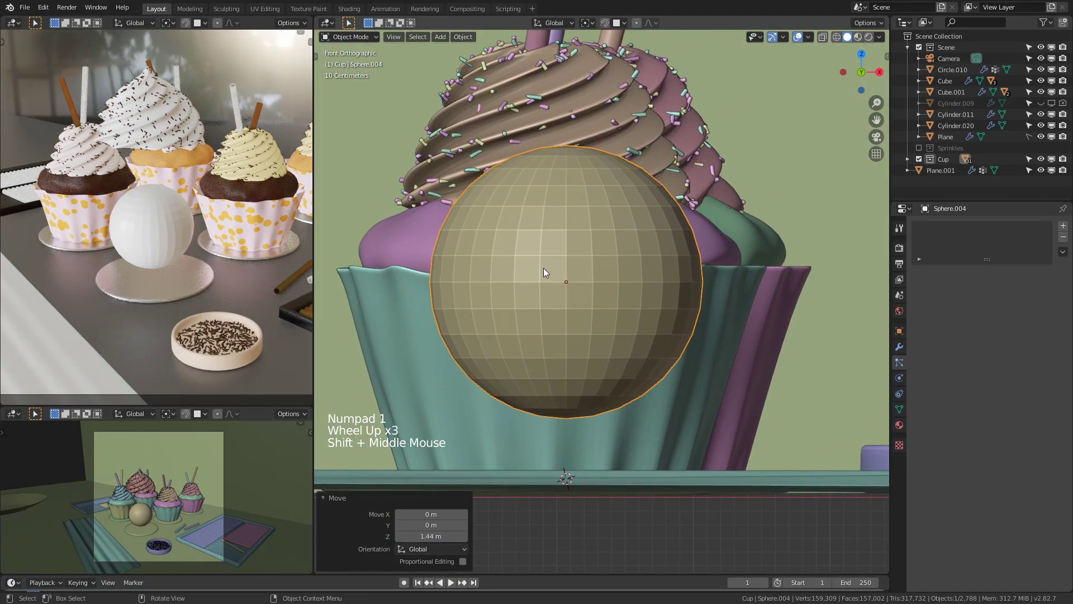
Step: Delete the sphere's lower half in wireframe Edit Mode, leaving a dome
key("Tab")
key("z")
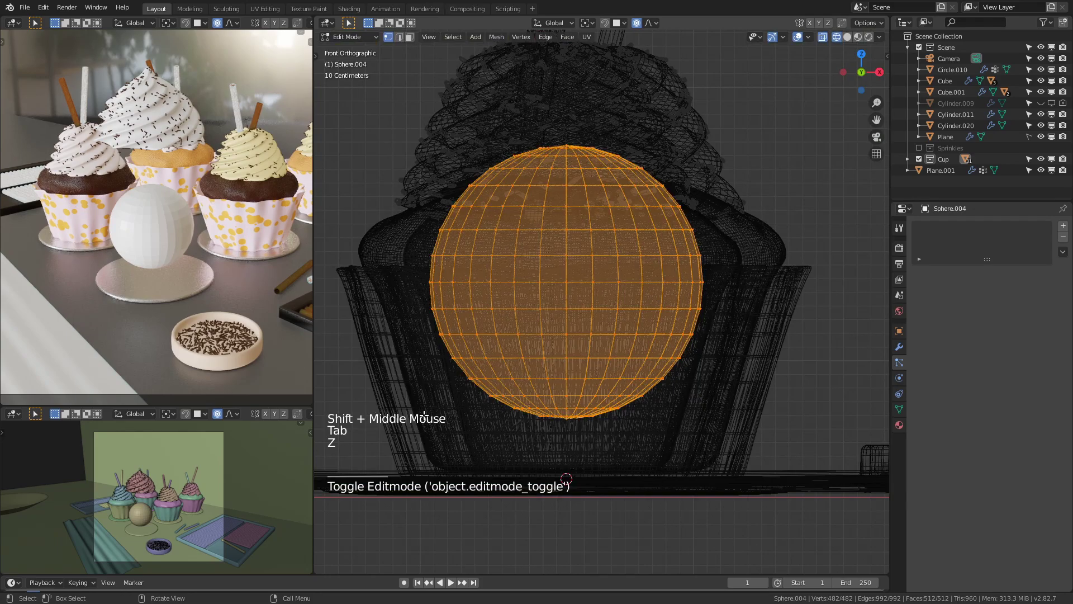
key("alt+a")
key("b")
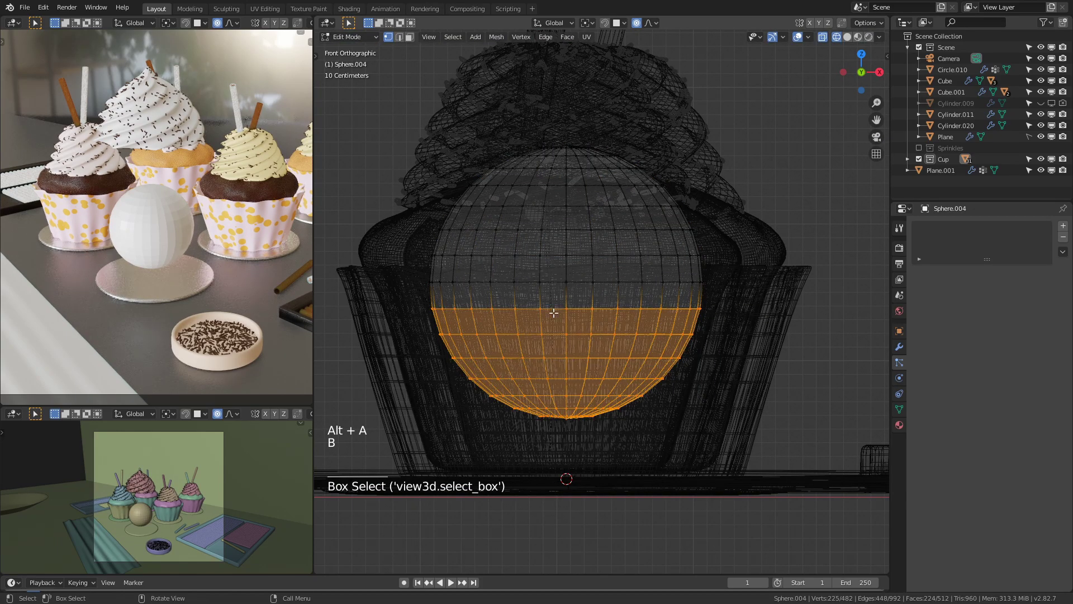
key("x")
key("z")
Step: Hide a picked vertex selection on the dome, then undo the change
middle_click(687, 289)
key("2")
middle_click(656, 284)
left_click(580, 302)
middle_click(633, 274)
key("h")
key("1")
key("ctrl+z")
key("ctrl+z")
Step: Hide an edge selection on the dome and undo those attempts as well
middle_click(591, 265)
key("2")
left_click(551, 302)
left_click(550, 302)
key("h")
middle_click(557, 295)
key("1")
left_click(570, 289)
left_click(571, 295)
key("ctrl+z")
key("ctrl+z")
key("ctrl+z")
Step: Reselect the dome, pick a vertex region and hide it from view
key("1")
key("alt+a")
left_click(592, 292)
key("h")
middle_click(608, 298)
middle_click(594, 284)
middle_click(589, 313)
key("1")
Step: Pick scattered dome vertices and switch on proportional editing in the header
left_click(629, 270)
middle_click(588, 297)
left_click(527, 307)
middle_click(667, 308)
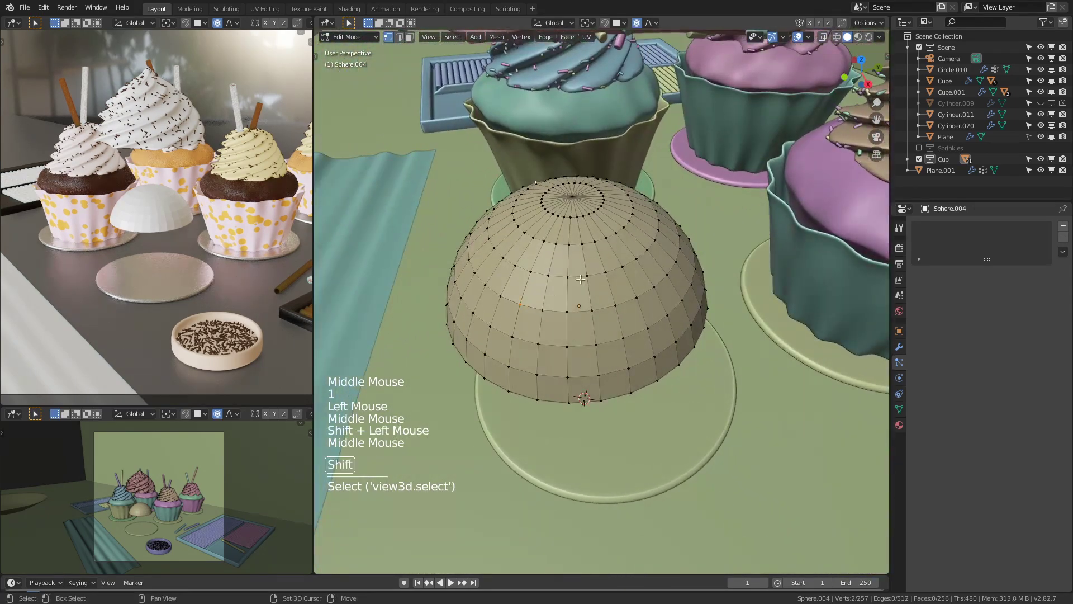
left_click(672, 245)
middle_click(638, 294)
left_click(648, 29)
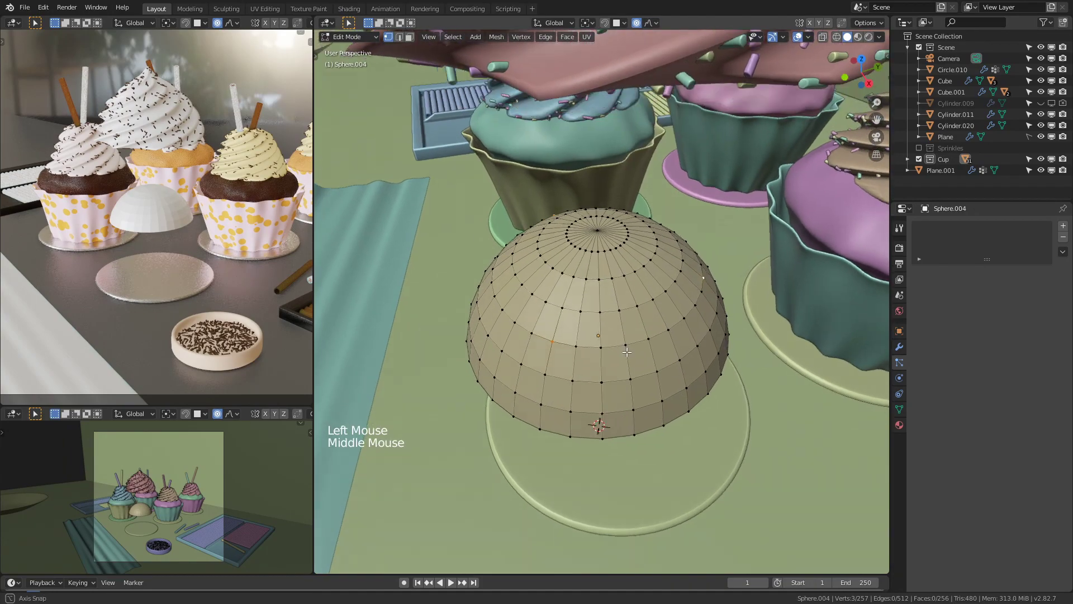
middle_click(680, 353)
Step: Push the chosen vertices with soft proportional falloff to make the dome lumpy
key("g")
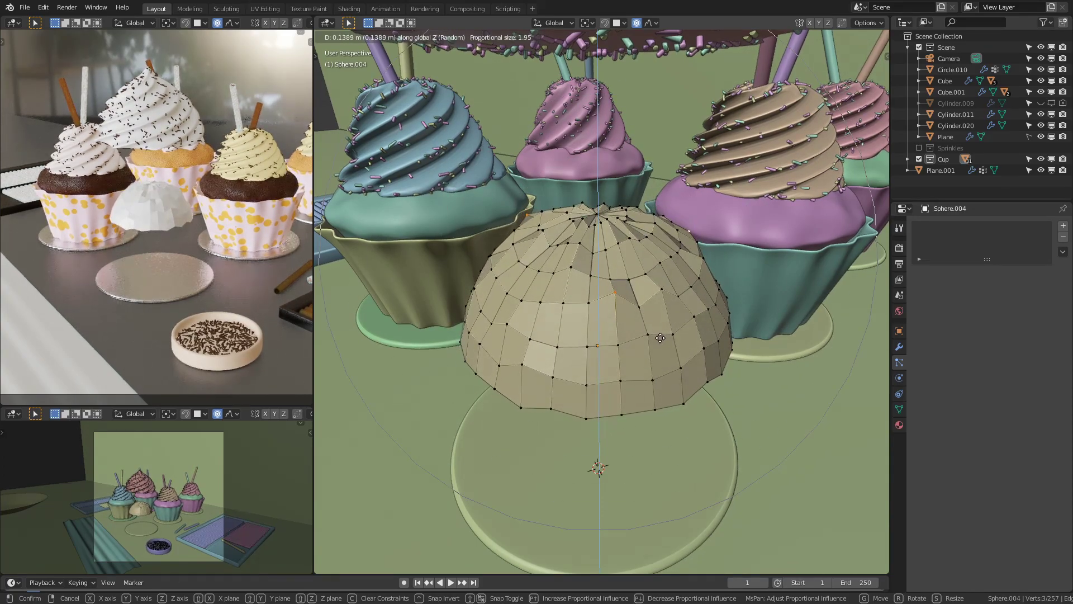
middle_click(561, 345)
key("Tab")
key("Tab")
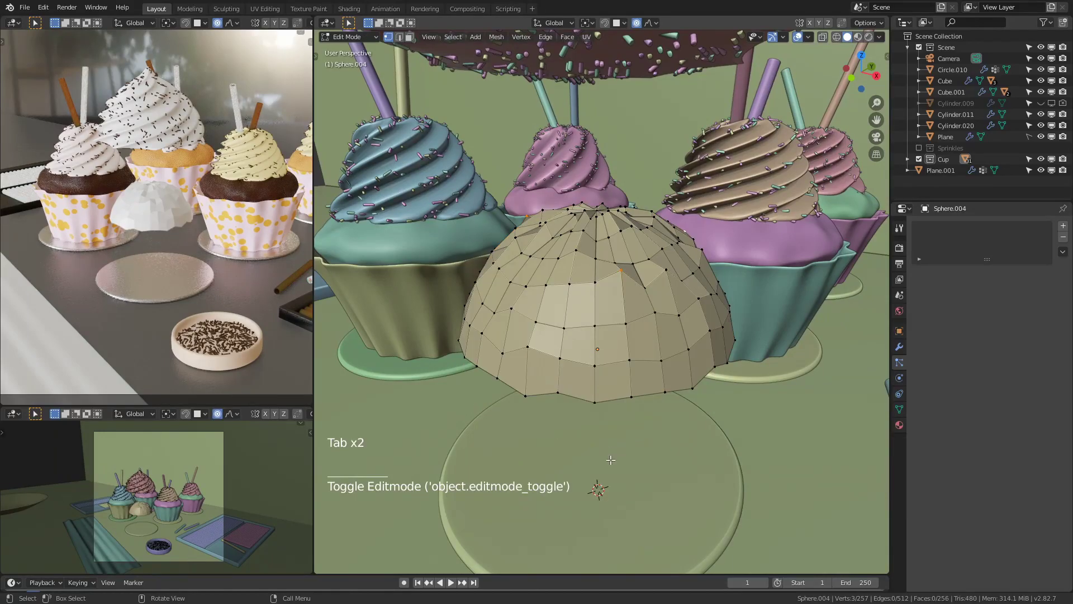
left_click(644, 26)
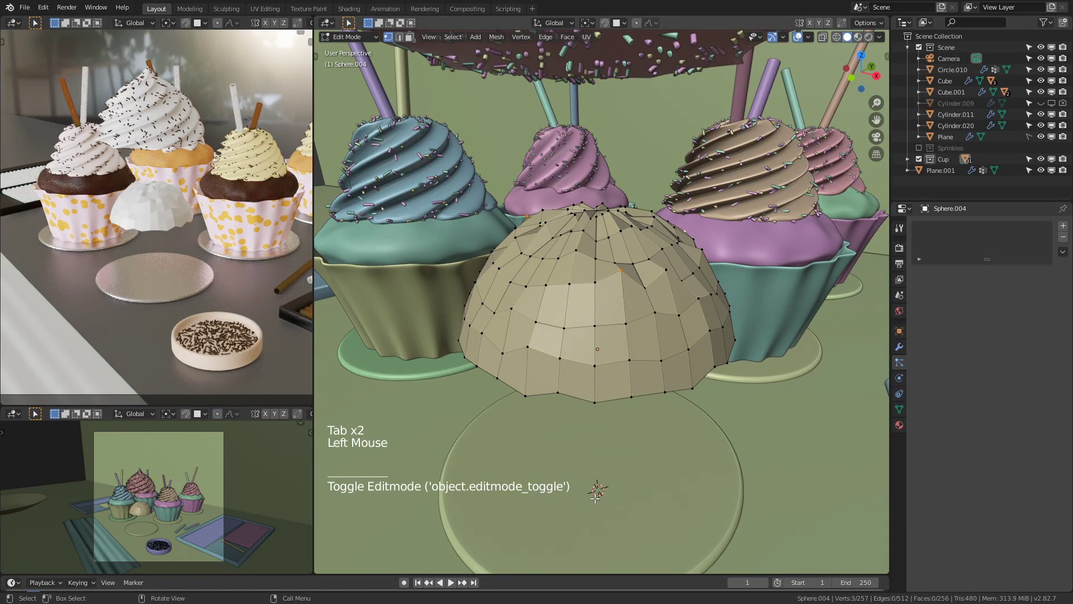
Step: Select every vertex and squash the dome flatter along Z
key("a")
key("s")
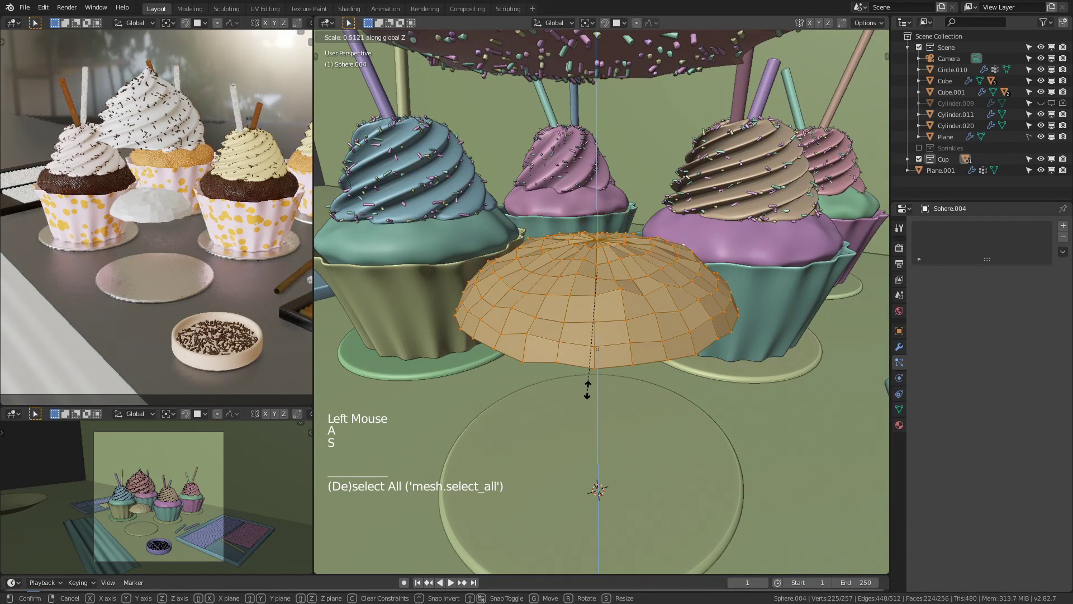
key("Tab")
middle_click(672, 301)
key("Tab")
Step: Enlarge the dome slightly with another proportional scale and confirm the uneven shape
key("ctrl+1")
middle_click(635, 279)
left_click(633, 290)
scroll("up", 3)
key("Tab")
key("1")
left_click(595, 222)
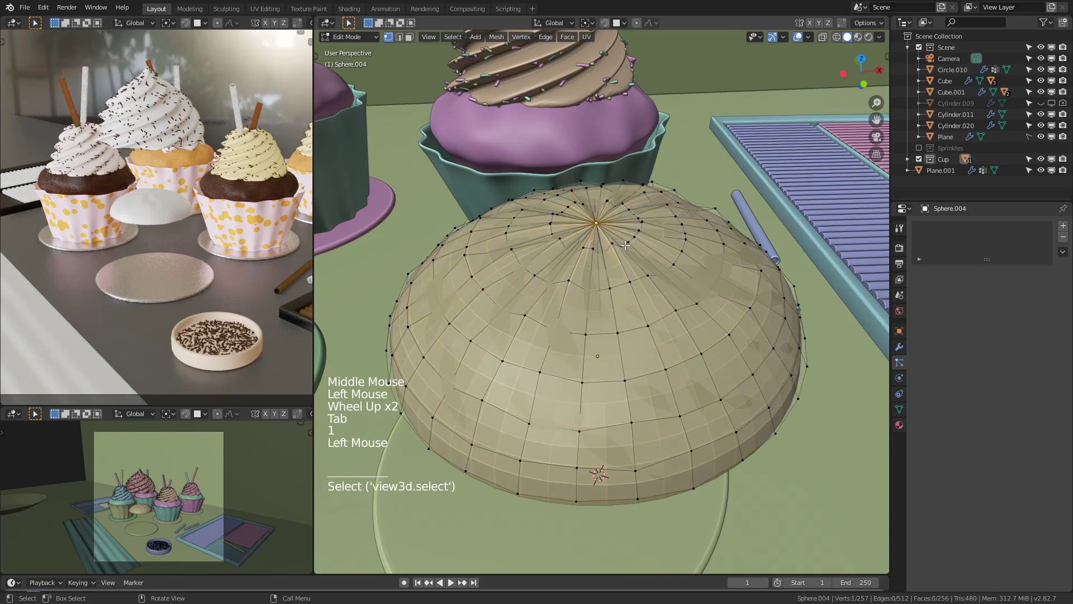
key("s")
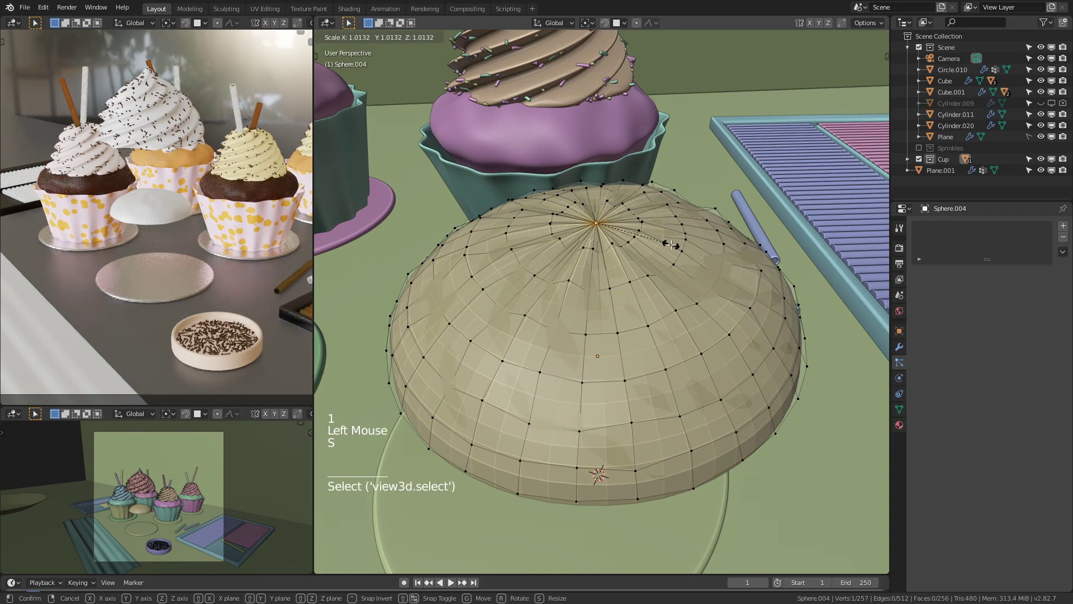
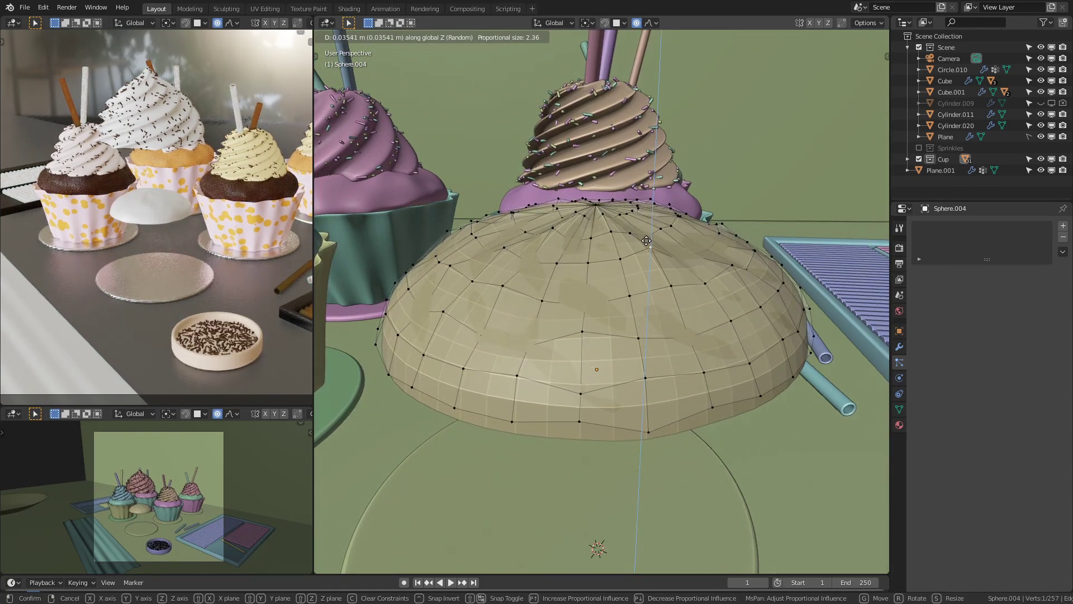
key("Tab")
left_click(706, 280)
middle_click(700, 311)
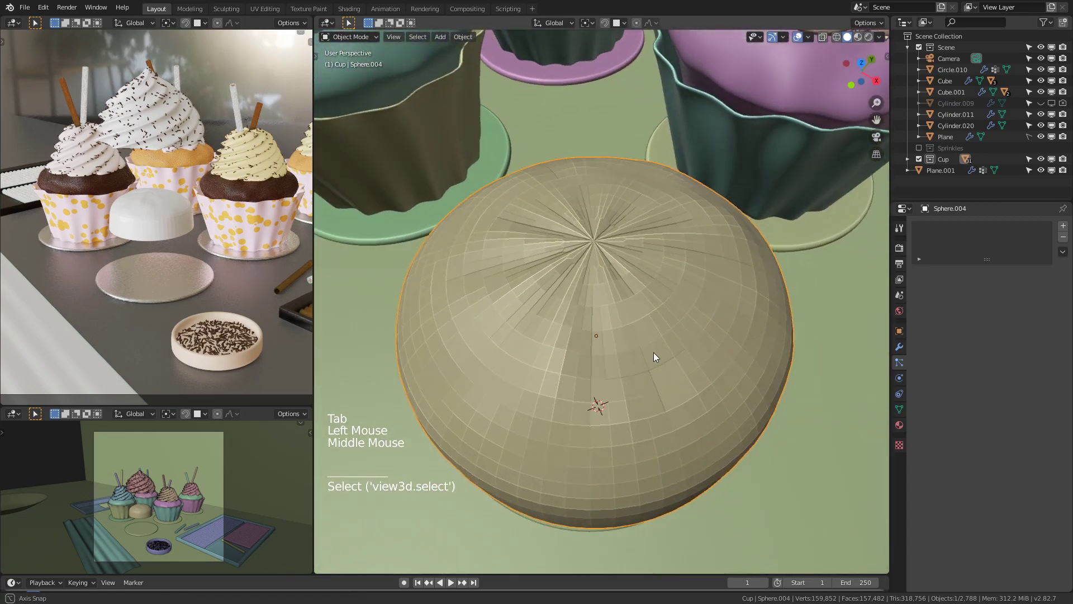
Step: Select the dome's top faces and inset them into a central patch
middle_click(675, 332)
key("Tab")
left_click(593, 205)
middle_click(607, 229)
middle_click(611, 243)
key("o")
scroll("up", 3)
scroll("up", 3)
middle_click(619, 234)
scroll("up", 3)
key("g")
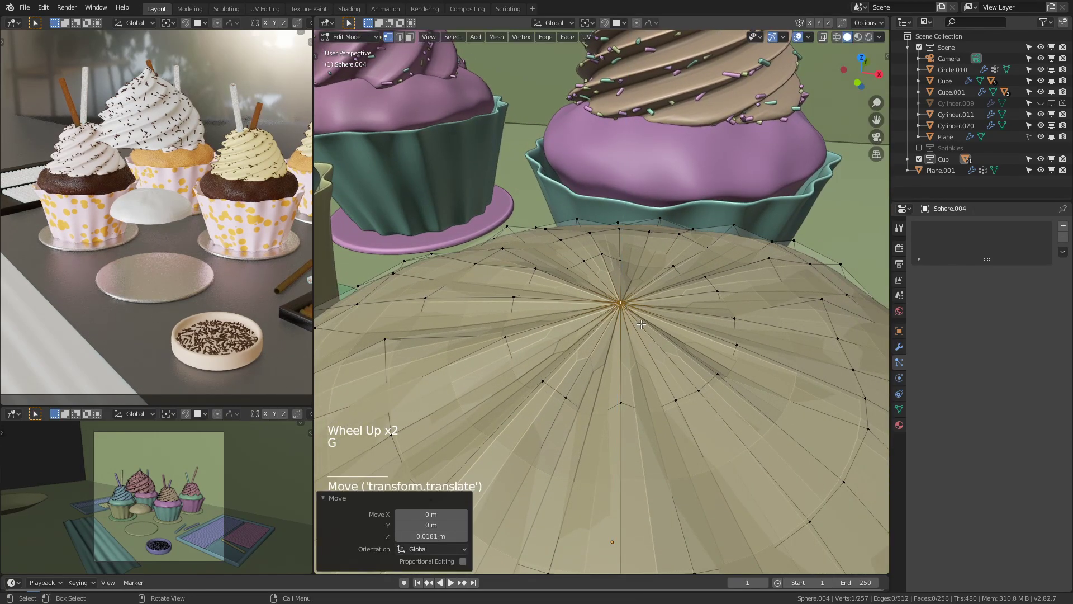
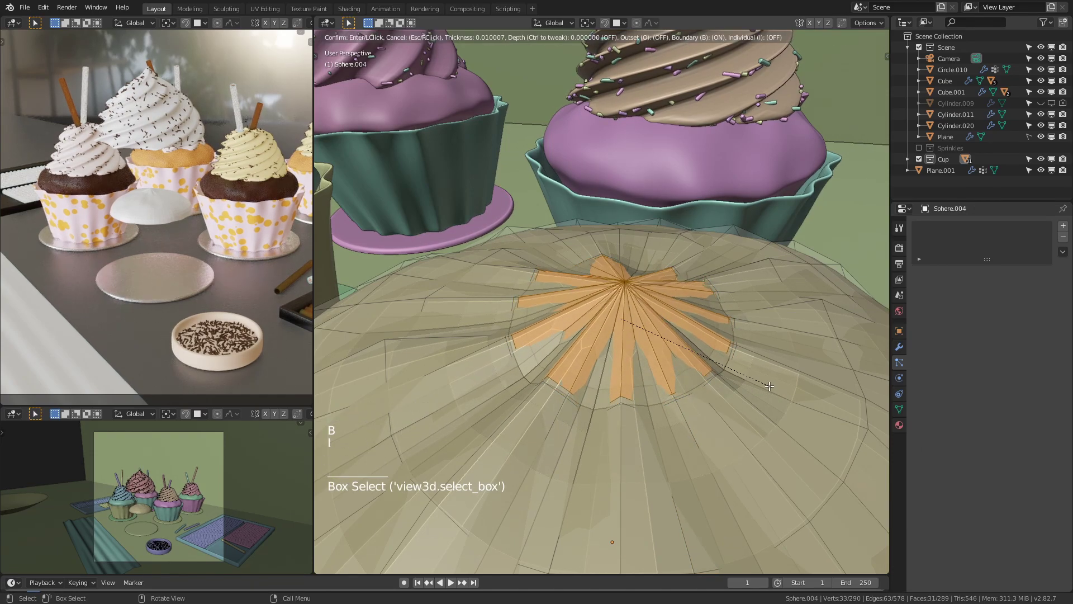
scroll("down", 3)
key("ctrl+z")
scroll("down", 3)
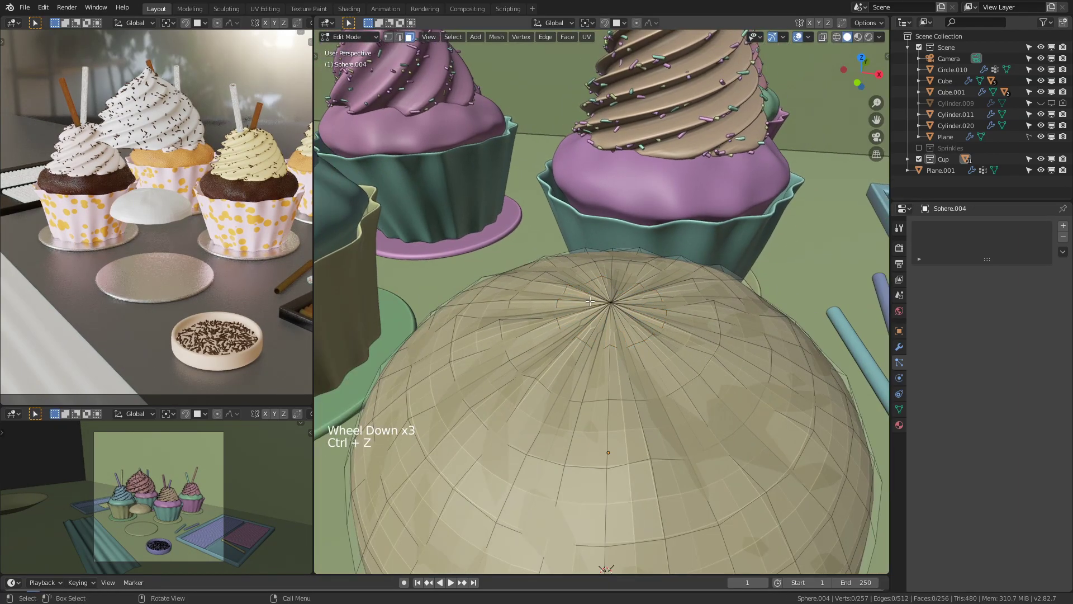
Step: Round the top patch with LoopTools Circle and inset it a second time
left_click(608, 295)
scroll("up", 3)
right_click(625, 318)
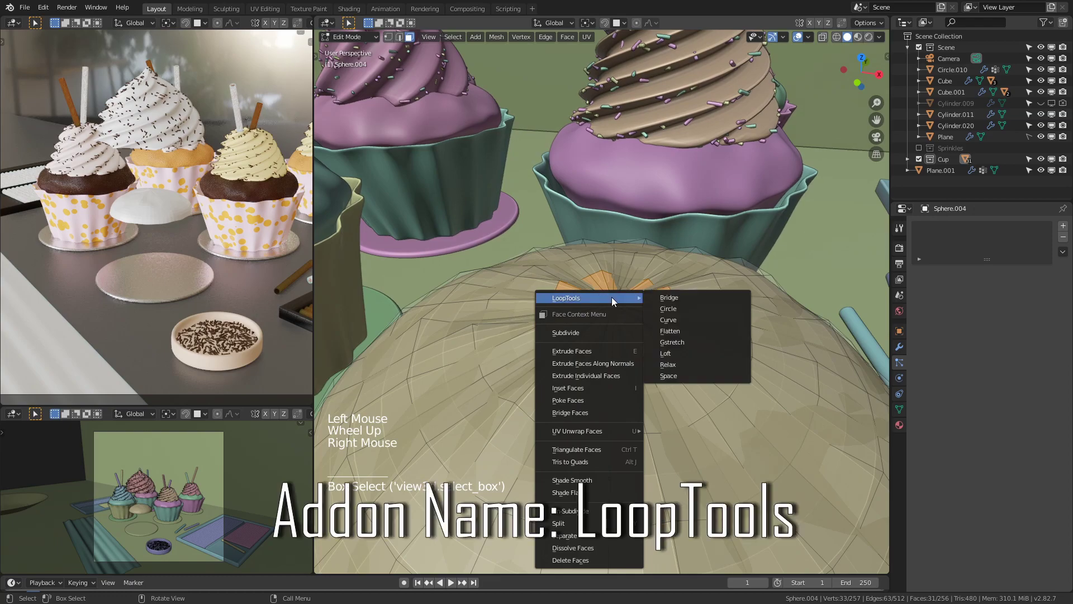
scroll("up", 3)
key("i")
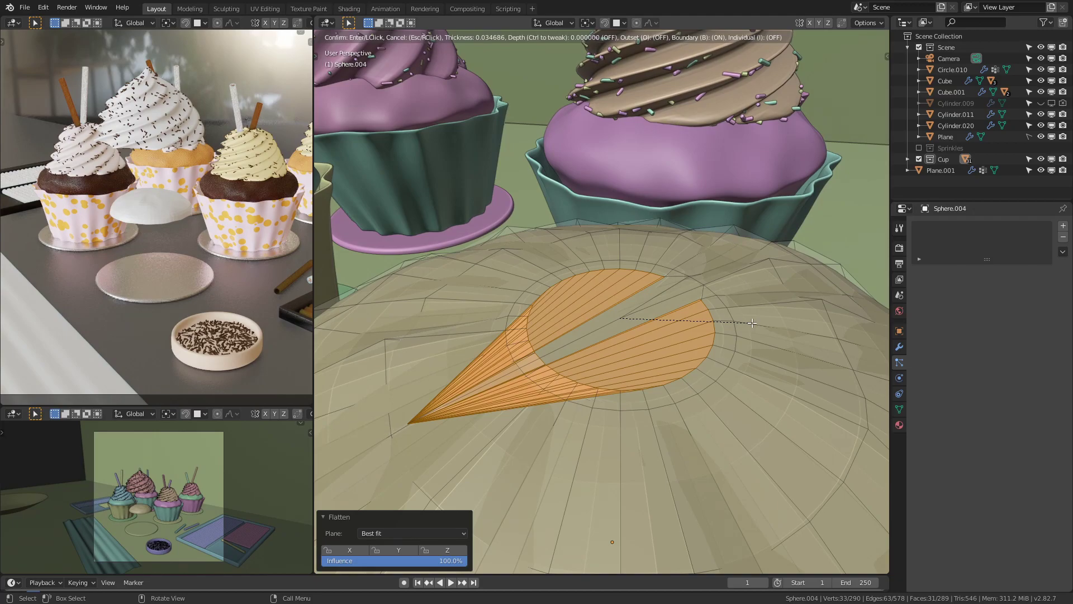
scroll("down", 3)
middle_click(713, 339)
key("1")
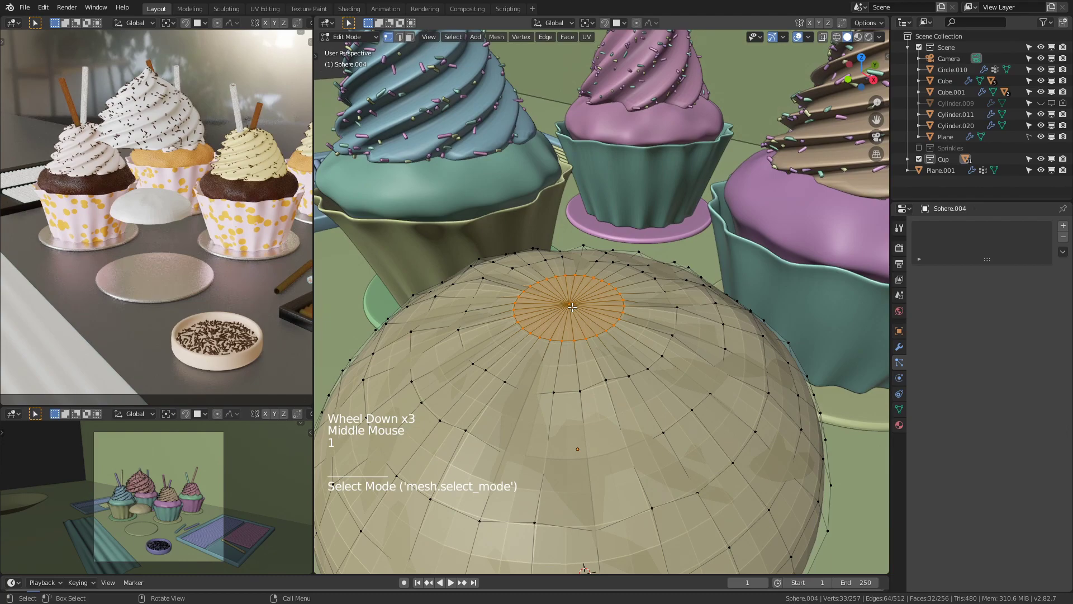
Step: Delete the centre faces, then fill the opening and inset it into a smaller circle
left_click(574, 303)
scroll("up", 3)
right_click(558, 308)
key("x")
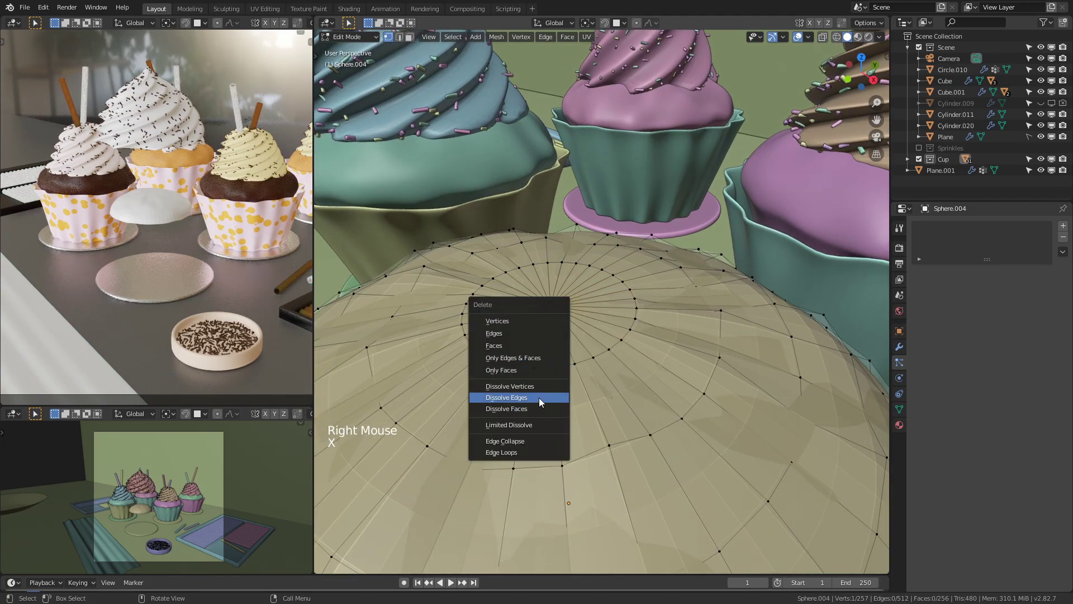
key("3")
left_click(534, 327)
middle_click(549, 348)
key("i")
middle_click(606, 383)
key("space")
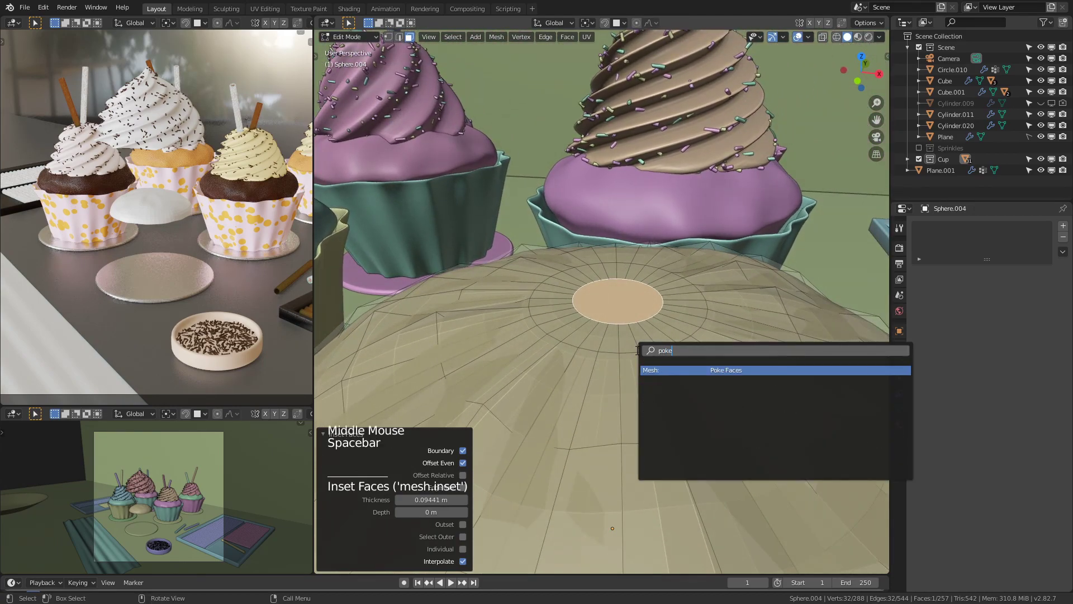
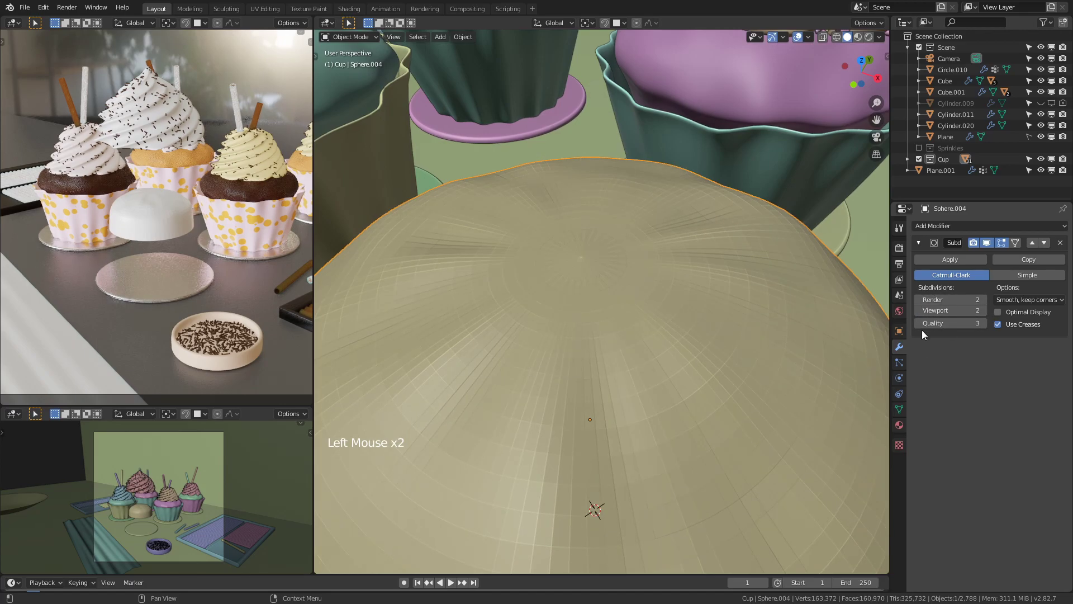
Step: Set the Subdivision Surface modifier's Viewport level to 1 and reopen the cake mesh for editing
right_click(534, 336)
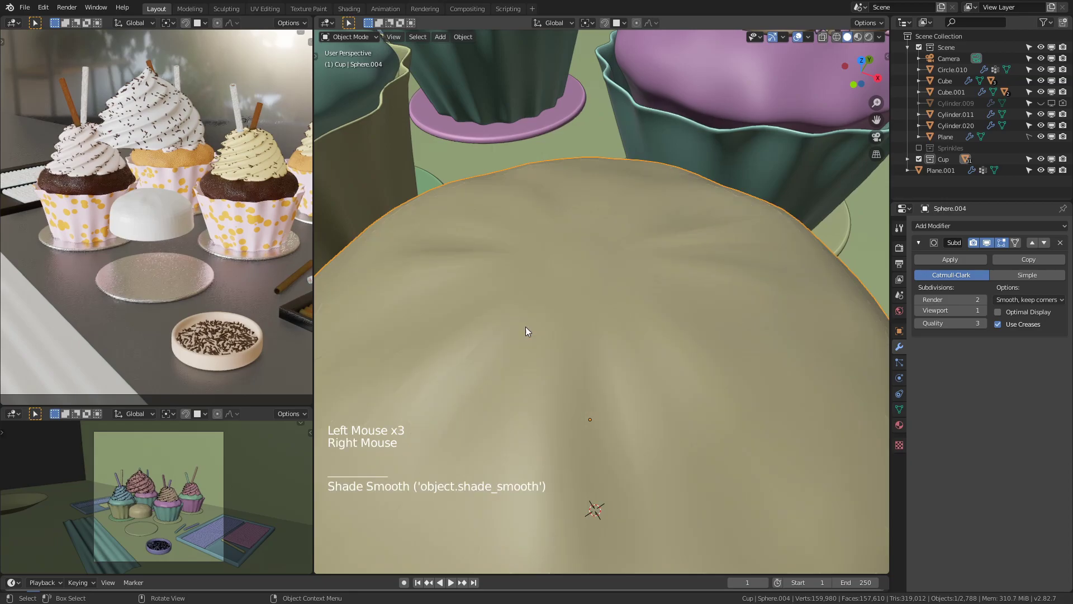
scroll("down", 3)
middle_click(589, 349)
scroll("down", 3)
middle_click(660, 295)
scroll("up", 3)
middle_click(622, 338)
left_click(727, 318)
left_click(637, 343)
key("Tab")
middle_click(649, 389)
Step: Reveal all of the cake mesh in Edit Mode and select the geometry to reshape
scroll("up", 3)
key("Tab")
key("Tab")
key("a")
key("alt+h")
key("2")
key("alt+a")
left_click(623, 445)
middle_click(679, 418)
Step: Move and resize the cake's lower rim and stretch the body taller along Z
key("g")
key("s")
key("g")
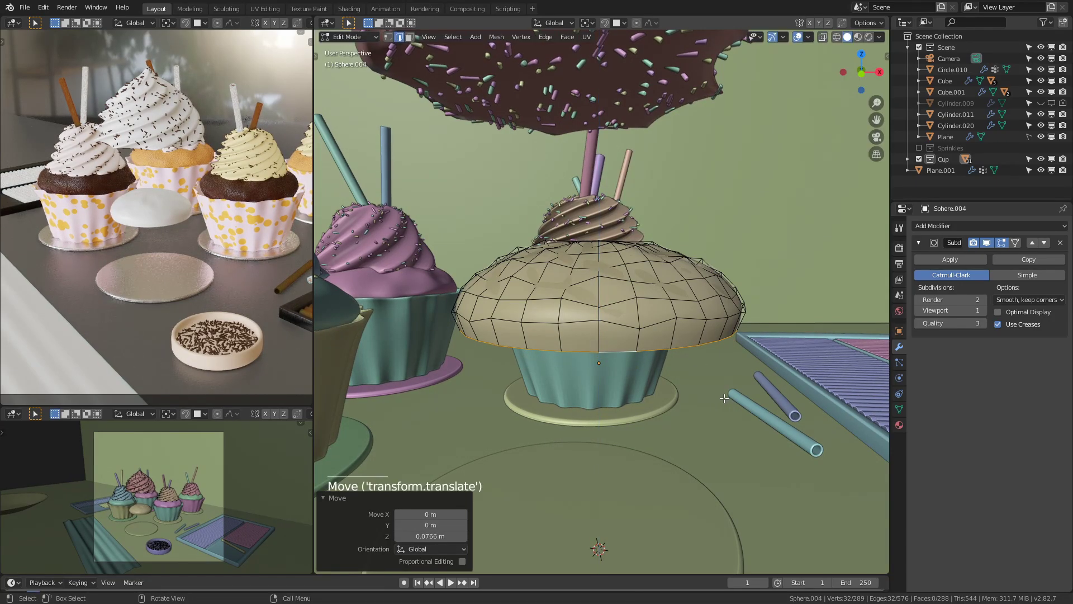
middle_click(726, 394)
middle_click(673, 414)
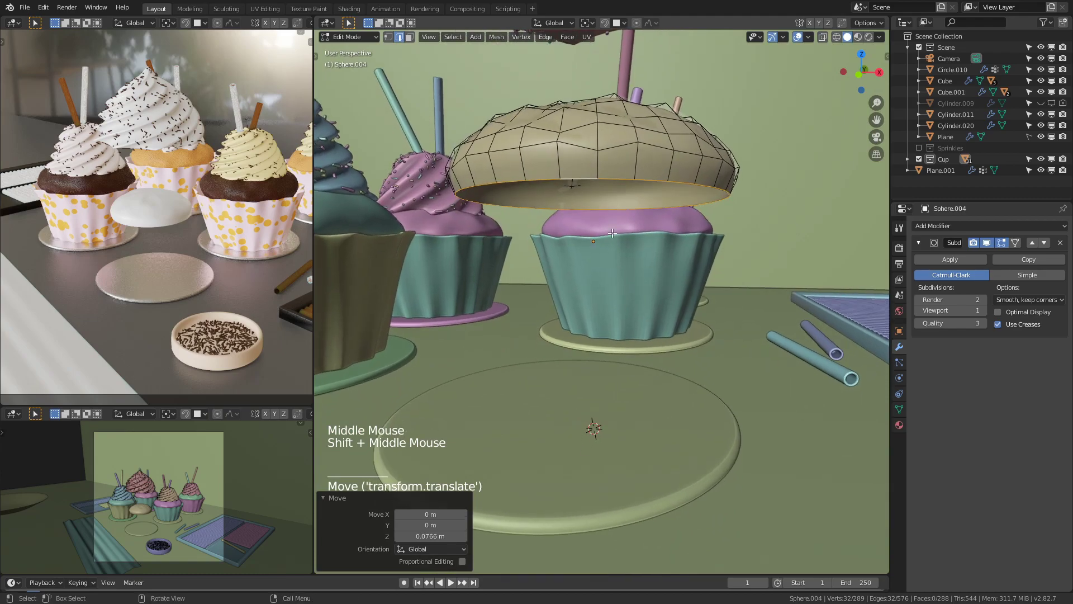
key("e")
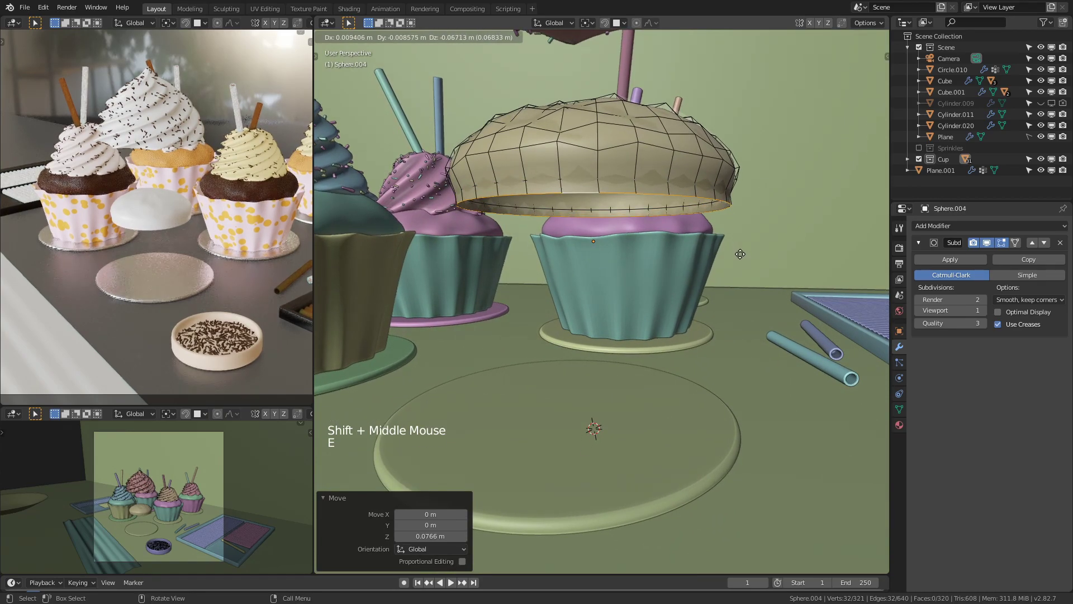
key("s")
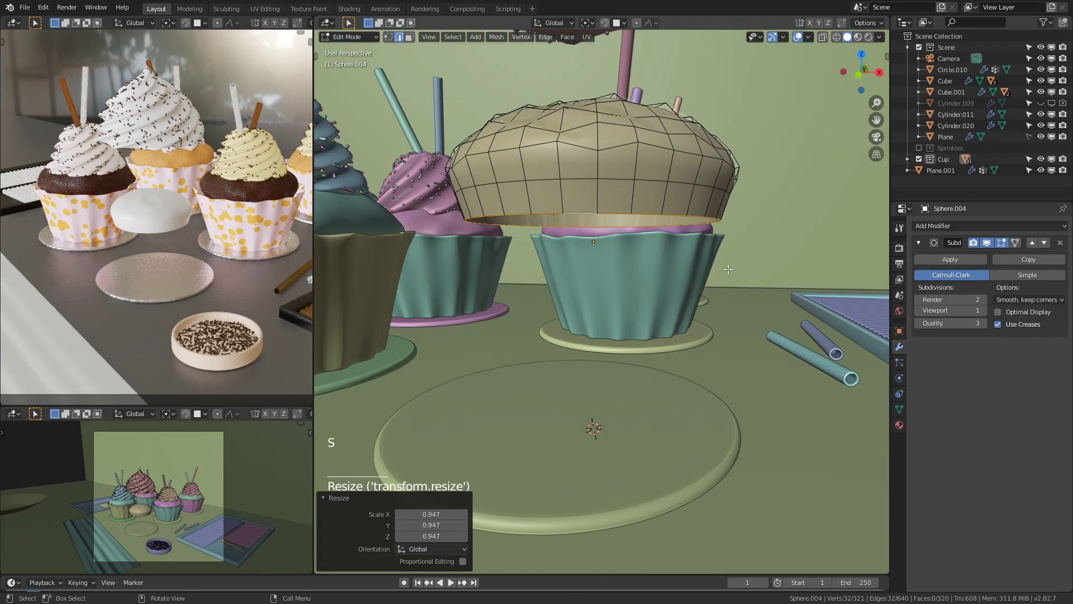
key("e")
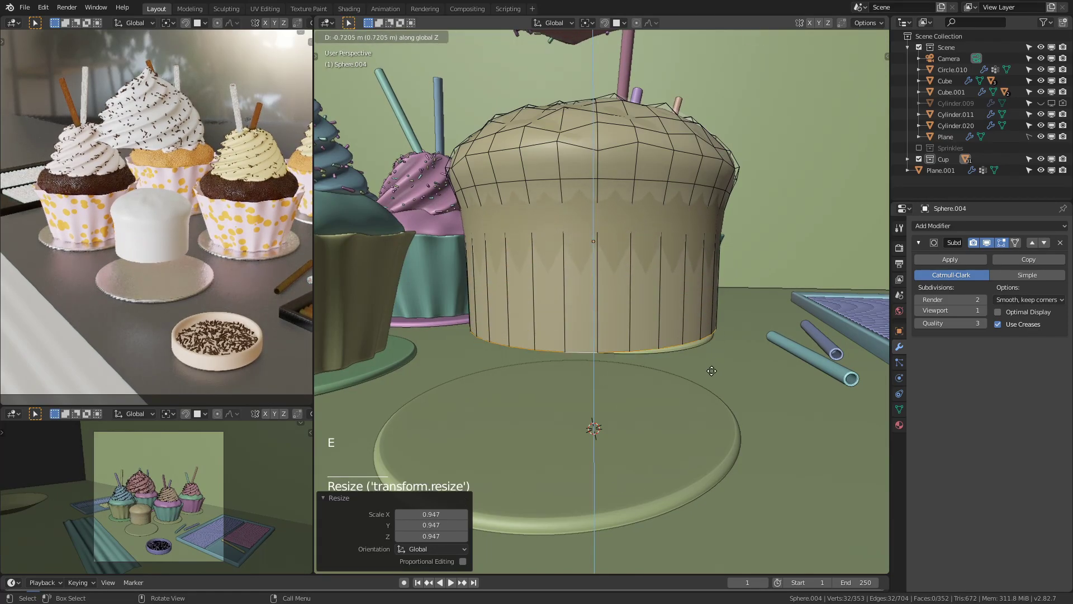
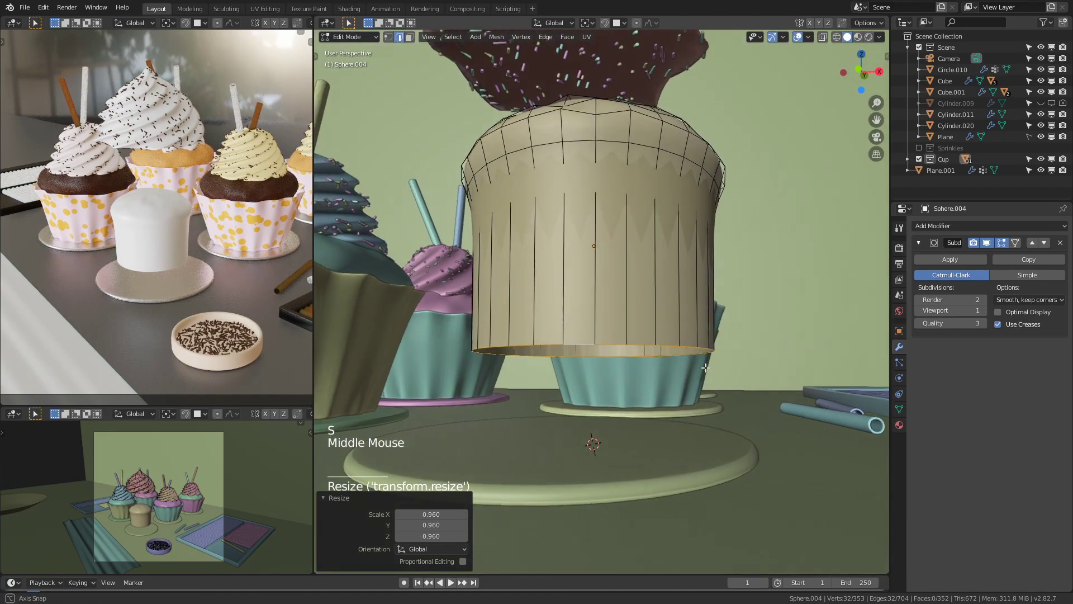
Step: Inset the cake's top faces and add an edge loop slid along its sides
key("f")
scroll("up", 3)
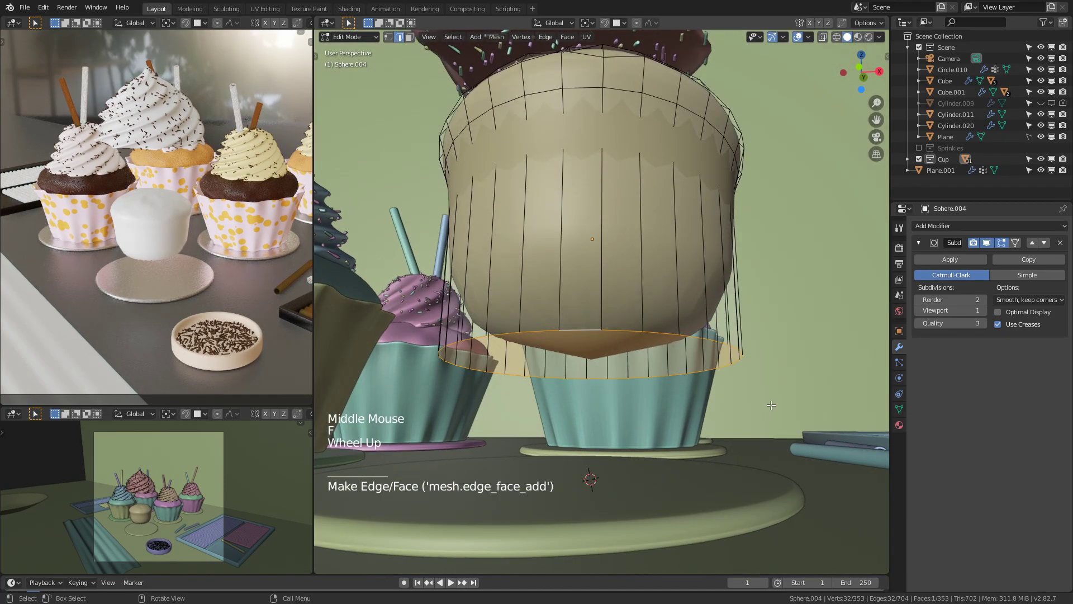
key("i")
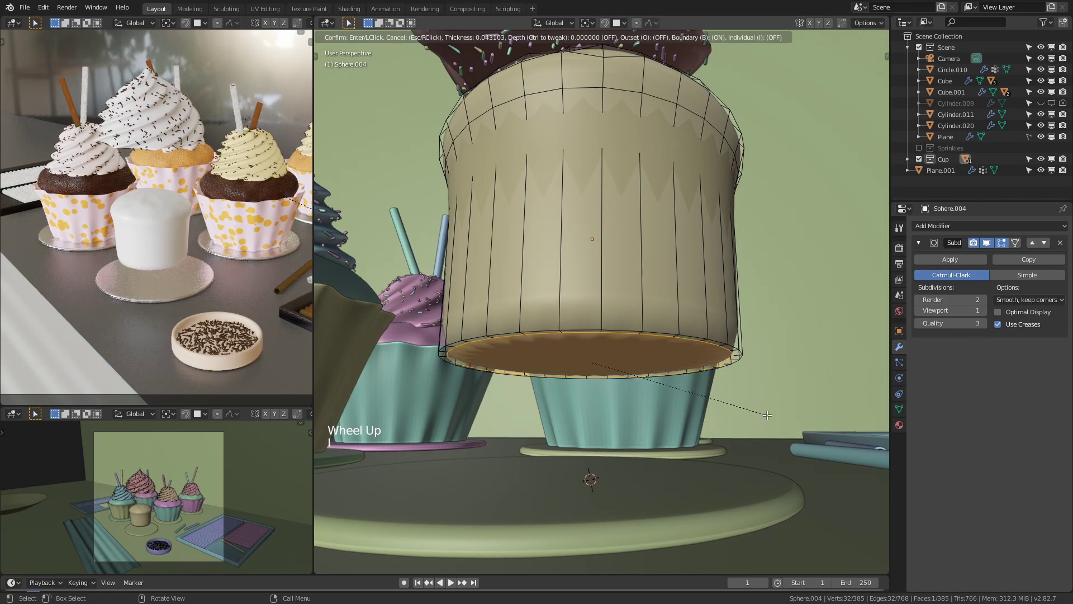
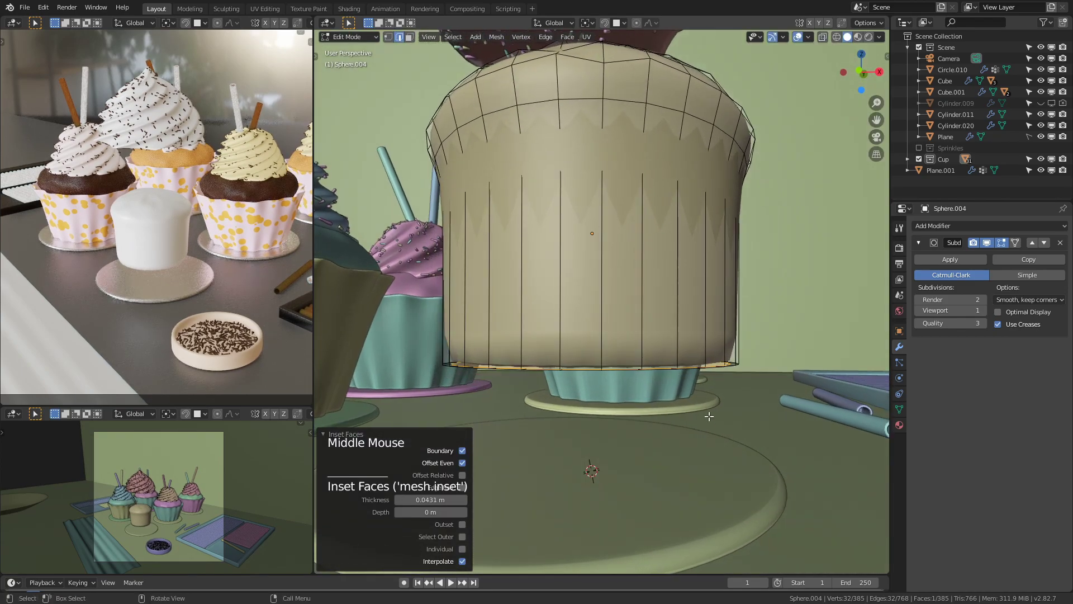
key("ctrl+r")
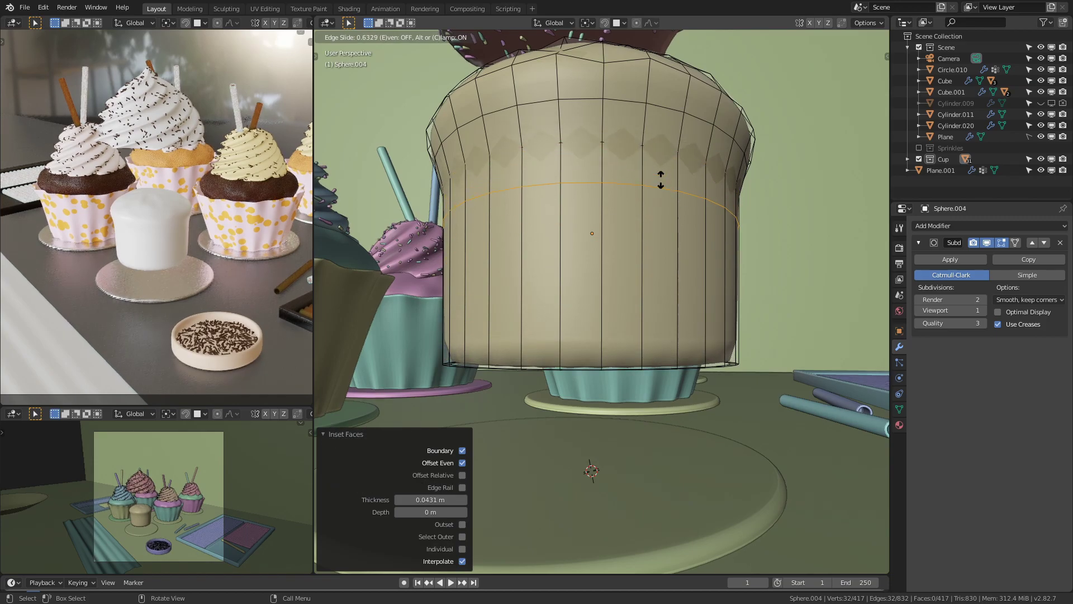
key("Tab")
middle_click(664, 208)
scroll("down", 3)
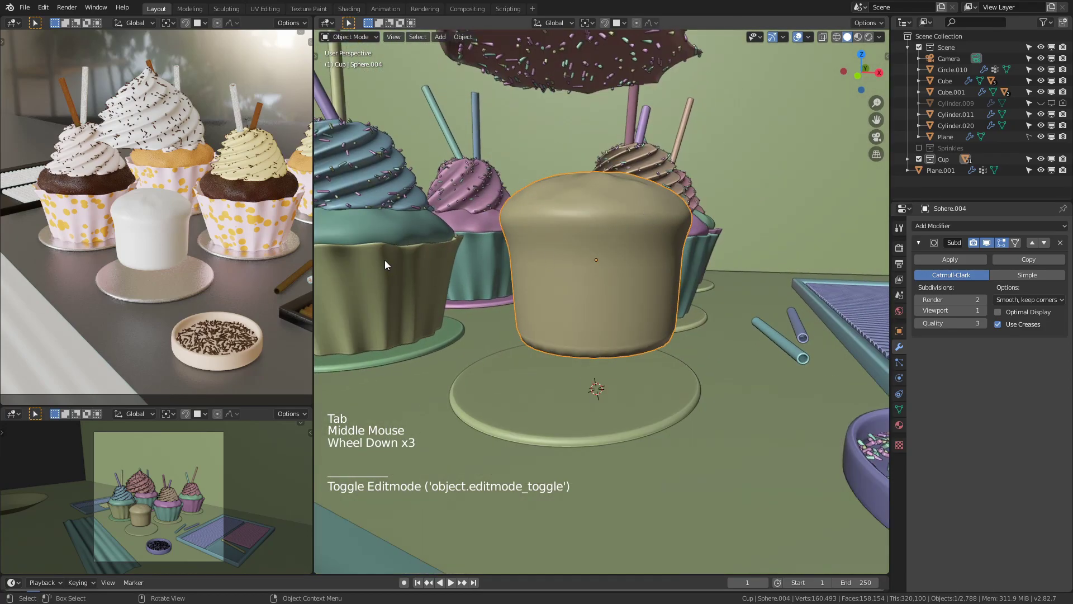
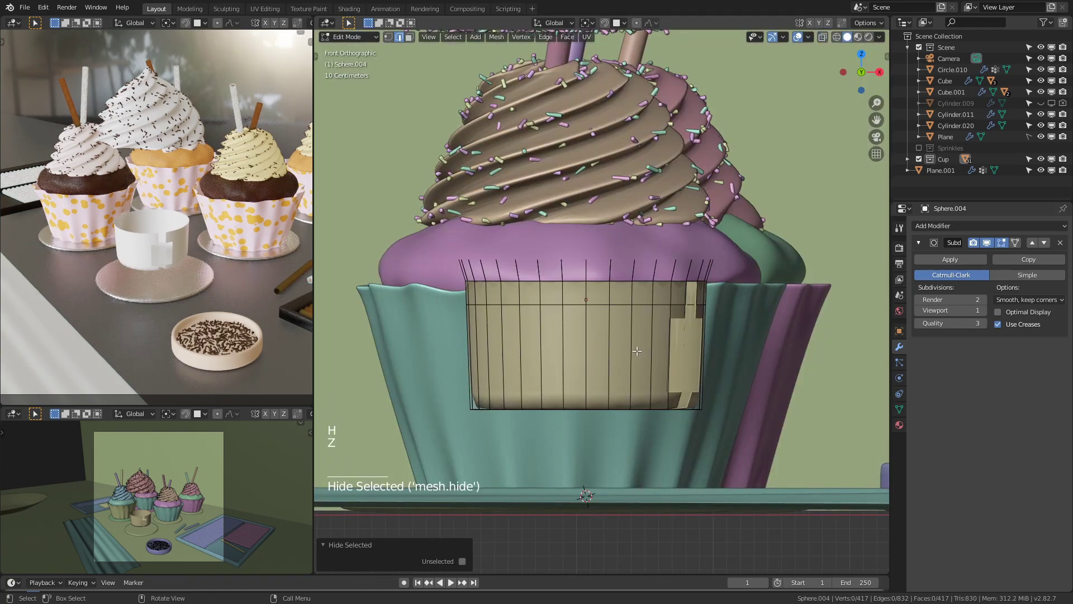
Step: View the cake from Front Ortho and hide its top faces for edge editing
key("alt+h")
key("z")
key("alt+a")
key("b")
key("h")
key("z")
middle_click(744, 336)
key("2")
key("alt+a")
Step: Shift-select every other vertical edge around the cake's sides
left_click(594, 380)
middle_click(637, 373)
left_click(607, 383)
middle_click(644, 386)
left_click(589, 399)
middle_click(627, 423)
middle_click(632, 406)
left_click(585, 397)
middle_click(633, 400)
left_click(607, 397)
middle_click(628, 400)
left_click(600, 391)
middle_click(624, 392)
left_click(601, 380)
middle_click(635, 378)
left_click(595, 384)
middle_click(635, 383)
left_click(600, 385)
middle_click(626, 390)
left_click(608, 396)
middle_click(625, 391)
left_click(583, 394)
middle_click(619, 388)
left_click(573, 391)
middle_click(601, 392)
left_click(568, 396)
middle_click(594, 390)
left_click(593, 391)
middle_click(620, 390)
key("ctrl+z")
middle_click(704, 394)
middle_click(713, 401)
Step: Scale the chosen edges outward off the Z axis into fluted wrapper ridges and review in Object Mode
key("s")
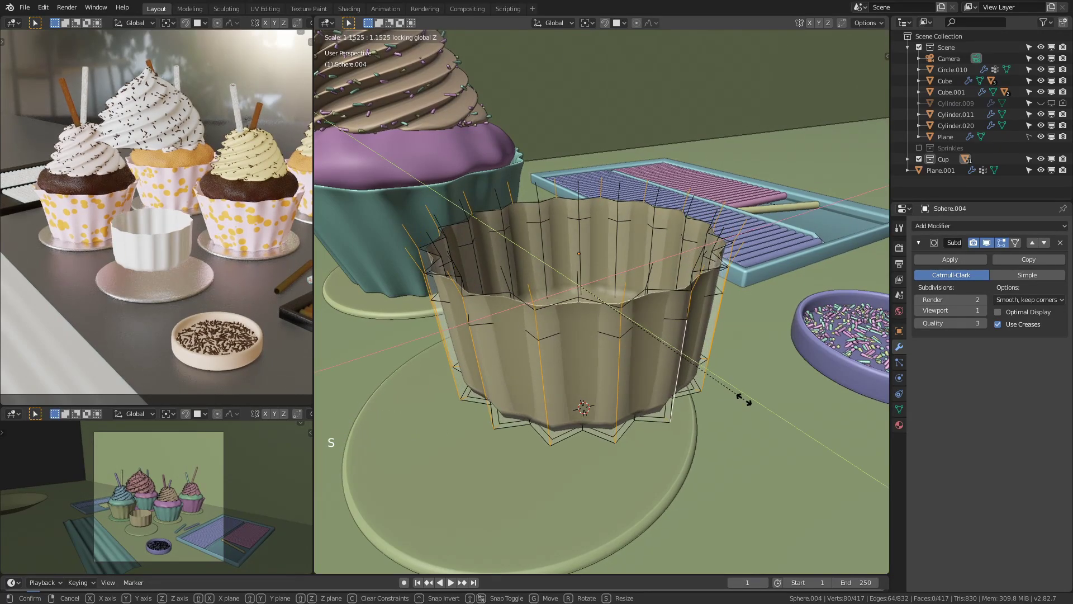
key("alt+h")
key("Tab")
middle_click(701, 368)
key("Tab")
middle_click(686, 376)
key("Tab")
scroll("down", 3)
middle_click(660, 399)
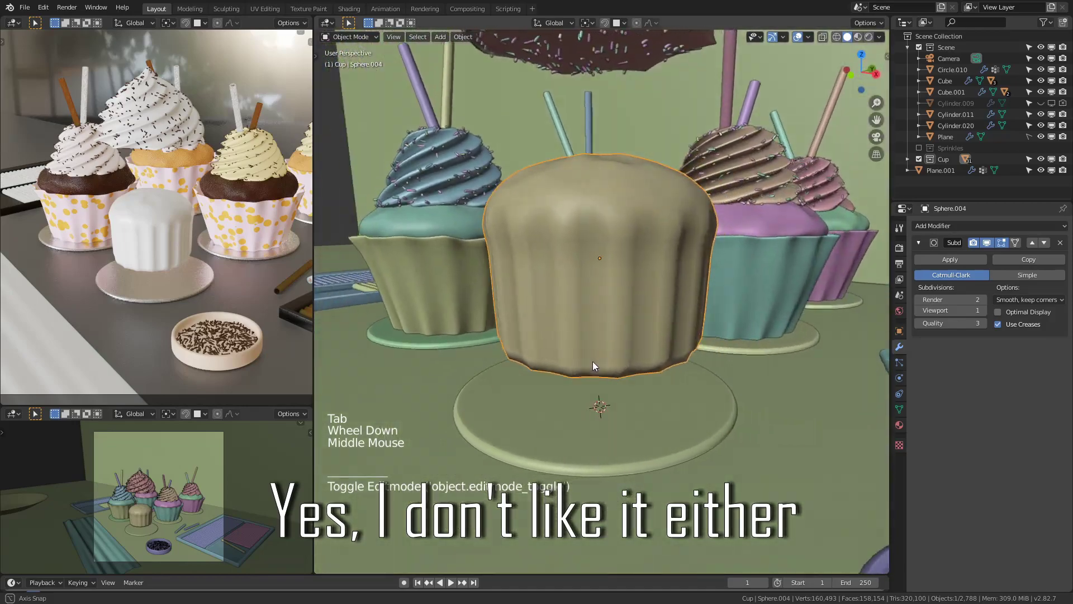
Step: Crease the ridge edges near 0.9 and scale them off the Z axis for crisper flutes
middle_click(637, 335)
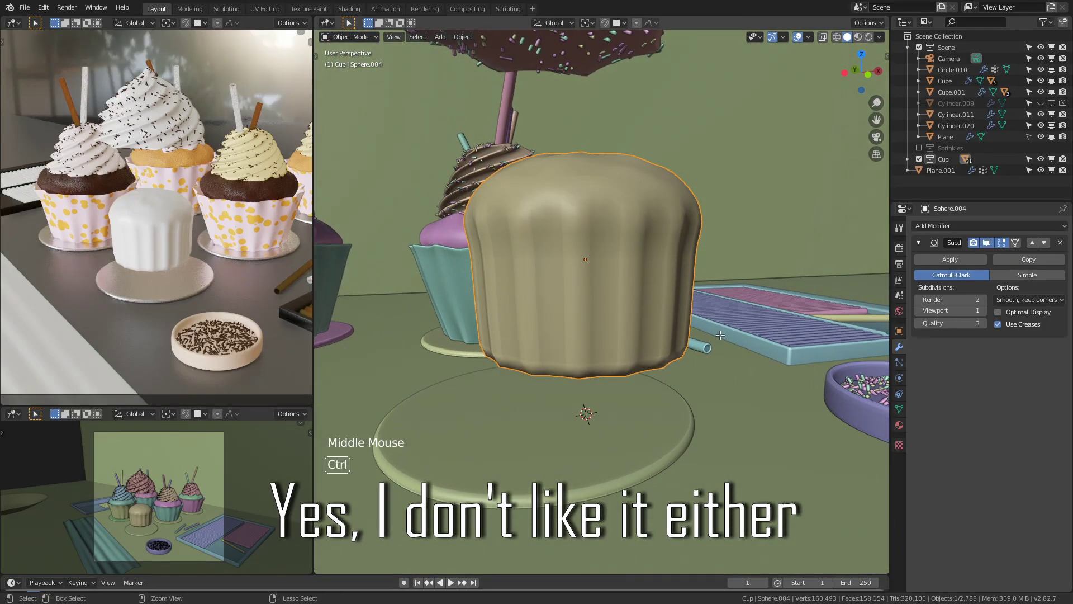
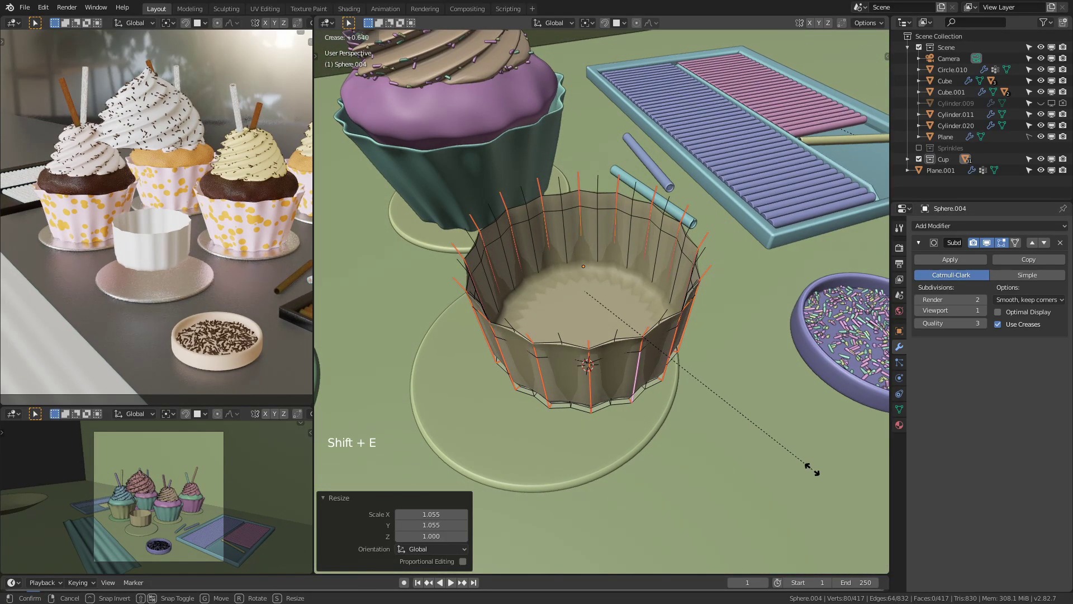
middle_click(718, 391)
middle_click(736, 389)
key("s")
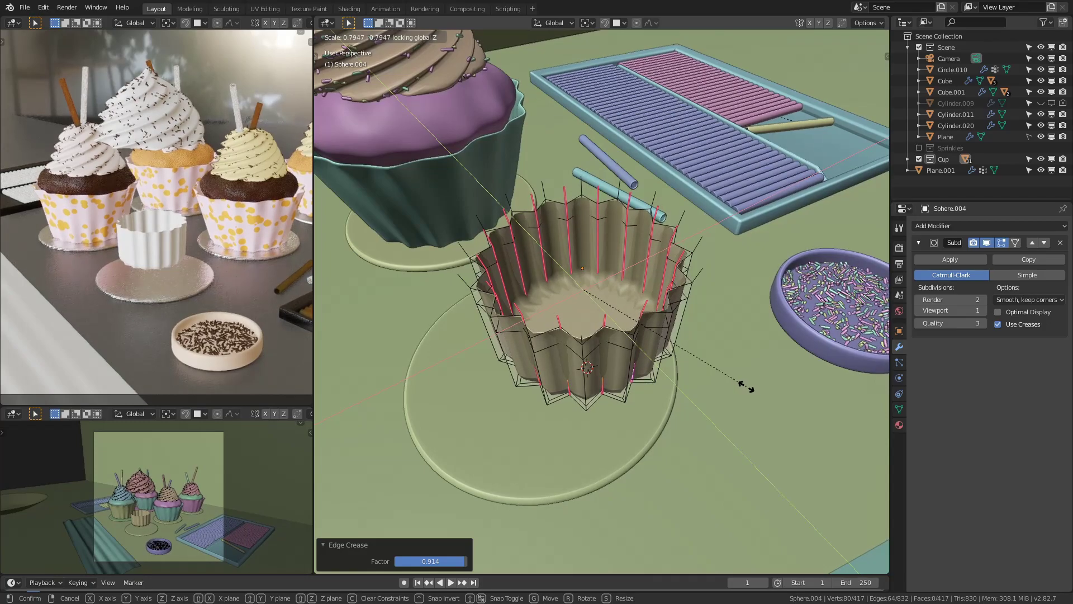
key("Tab")
middle_click(750, 390)
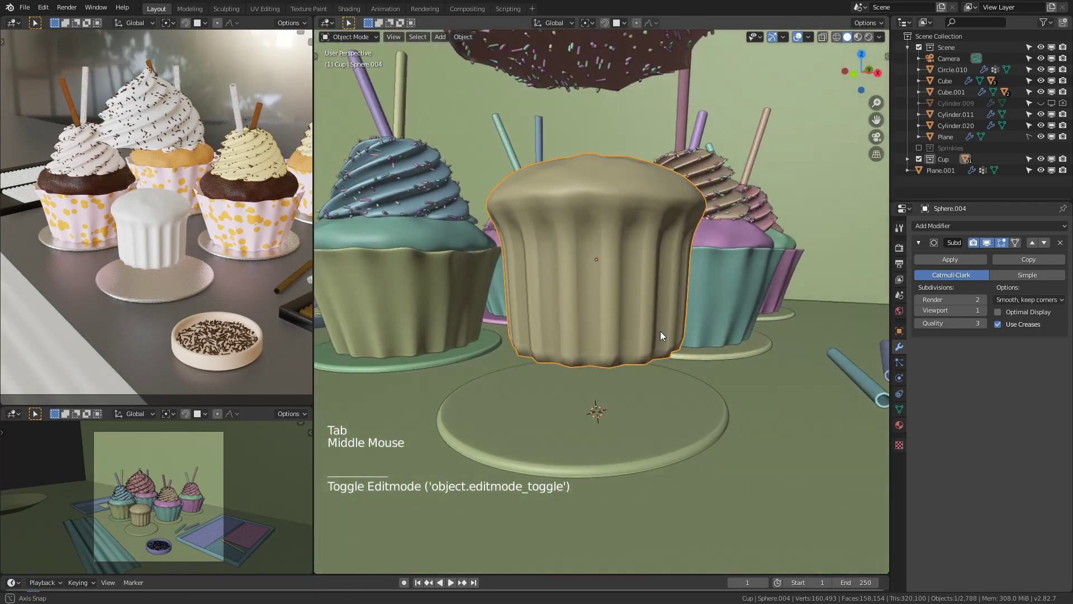
Step: Box-select the lower fluted body in X-ray front view and separate it into its own object
left_click(578, 318)
middle_click(609, 316)
key("Tab")
key("KP_1")
scroll("up", 3)
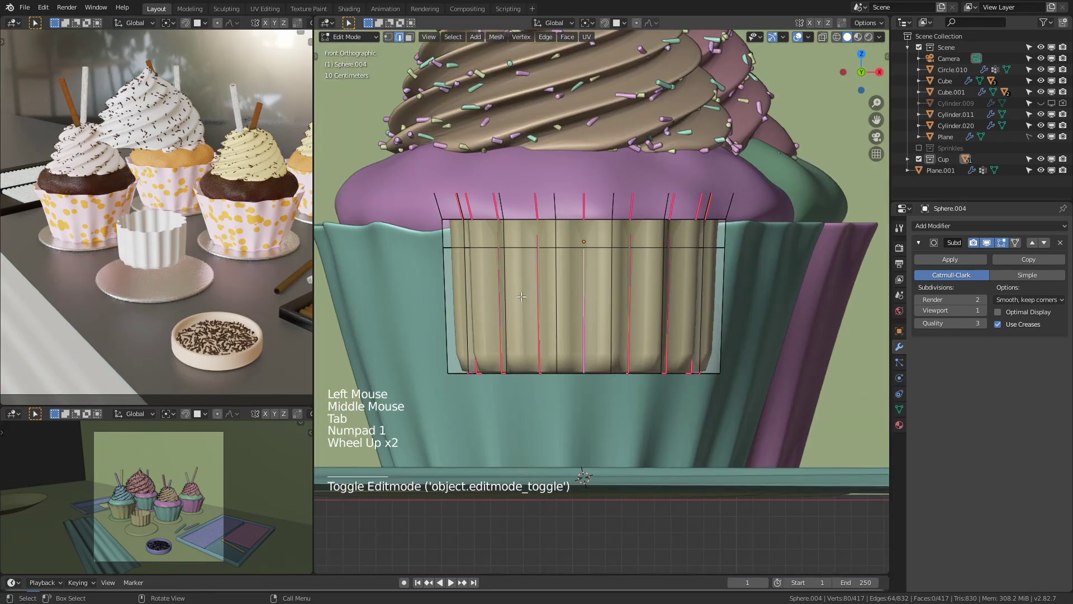
key("alt+a")
key("b")
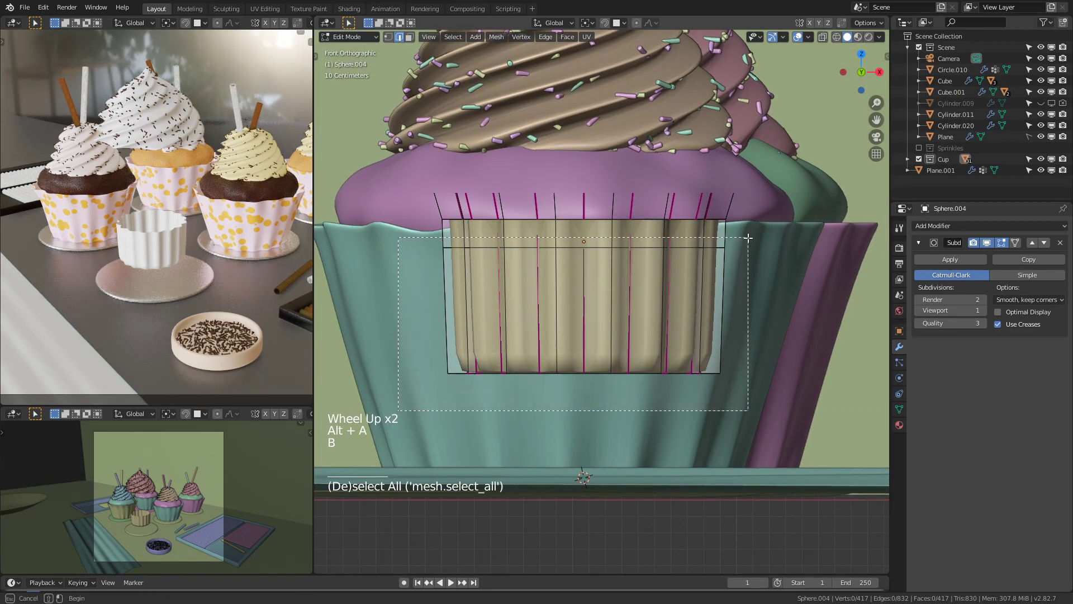
key("z")
key("3")
key("b")
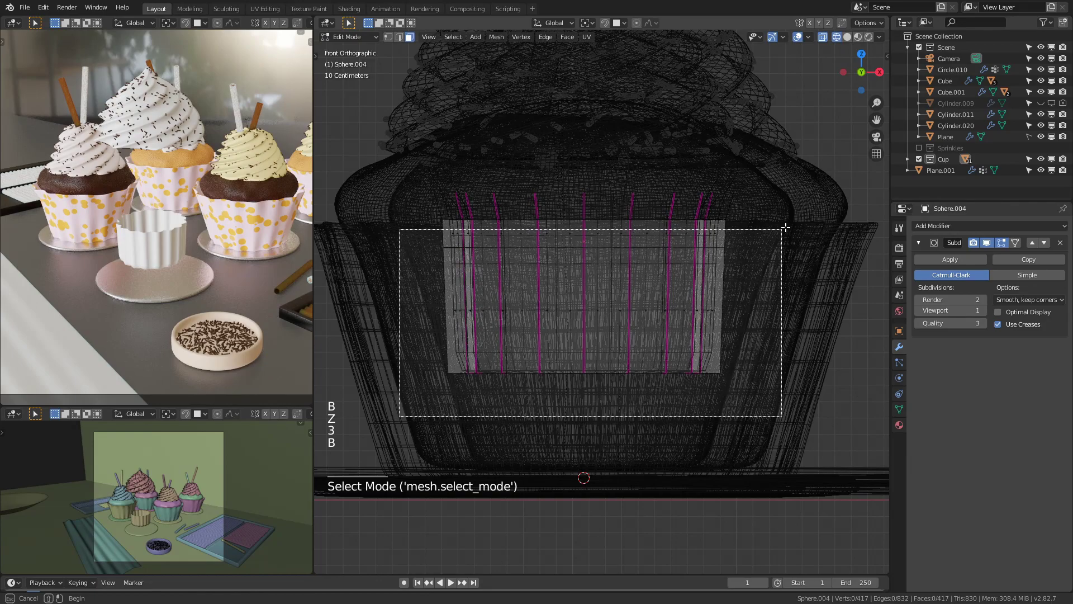
key("shift+d")
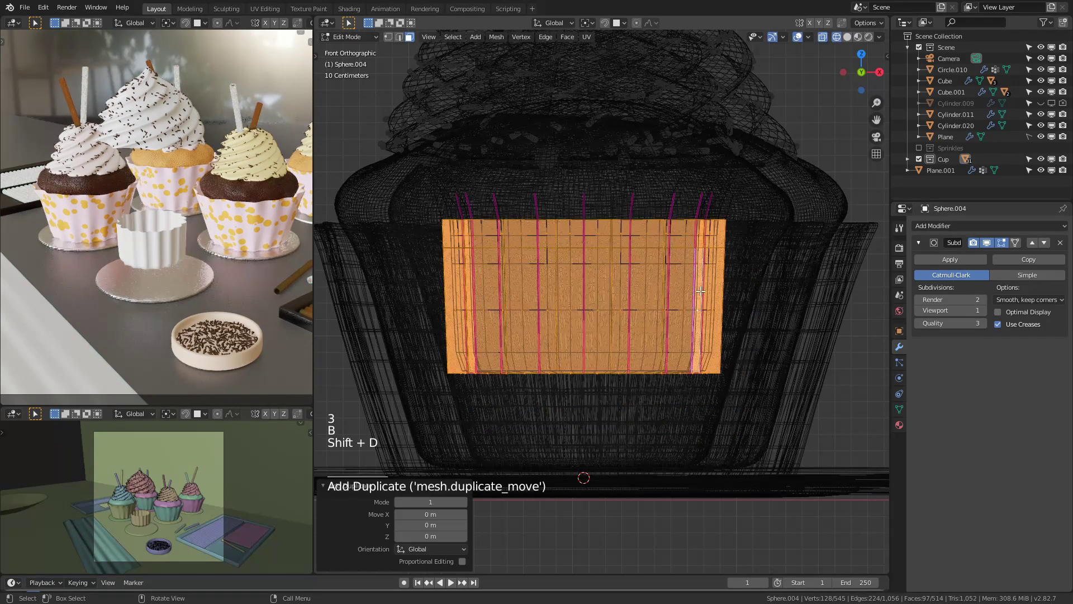
key("p")
Step: Select the separated wrapper and scale it slightly larger than the cake
key("Tab")
left_click(756, 267)
key("z")
scroll("down", 3)
middle_click(784, 294)
left_click(543, 286)
left_click(563, 330)
left_click(563, 329)
middle_click(704, 340)
key("Tab")
key("a")
key("s")
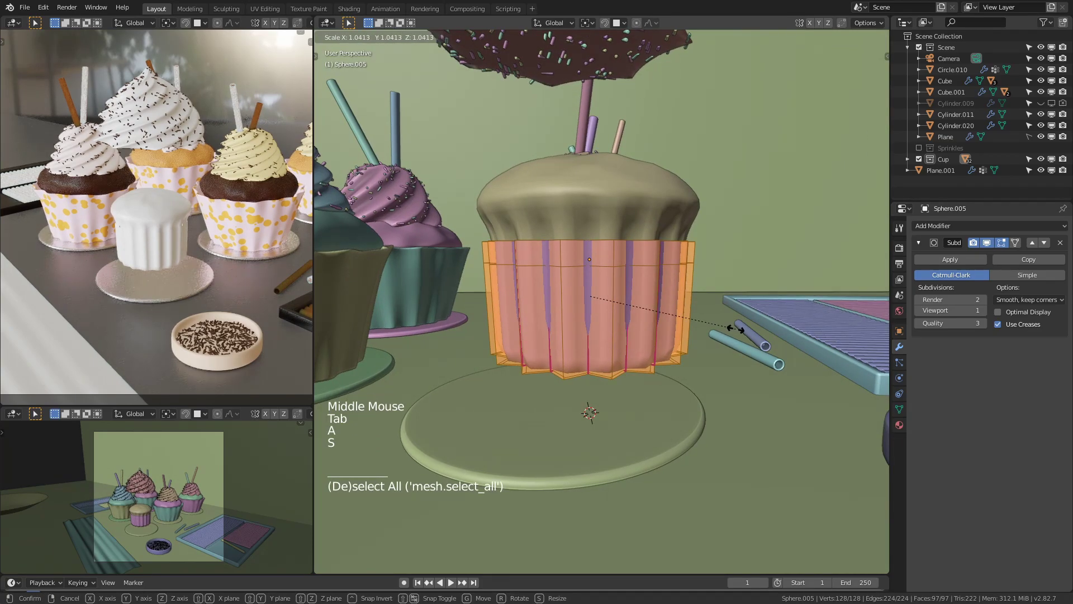
key("Tab")
Step: Give the wrapper a new Principled material with a greyer base colour
scroll("up", 3)
middle_click(616, 288)
left_click(905, 427)
left_click(991, 276)
left_click(989, 271)
left_click(989, 270)
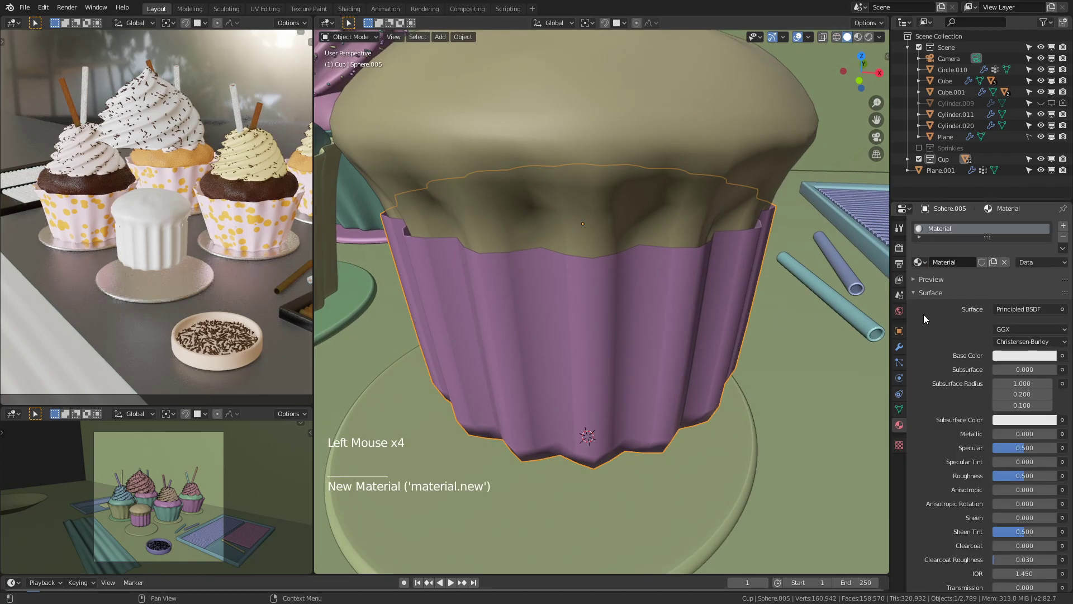
left_click(1007, 352)
left_click(1024, 359)
Step: Review the wrapper in the viewport and hide the Cup collection of other cupcakes
left_click(610, 326)
key("2")
scroll("down", 3)
scroll("up", 3)
middle_click(606, 270)
scroll("down", 3)
key("2")
scroll("up", 3)
key("1")
middle_click(696, 282)
scroll("down", 3)
scroll("up", 3)
left_click(1043, 104)
left_click(1041, 107)
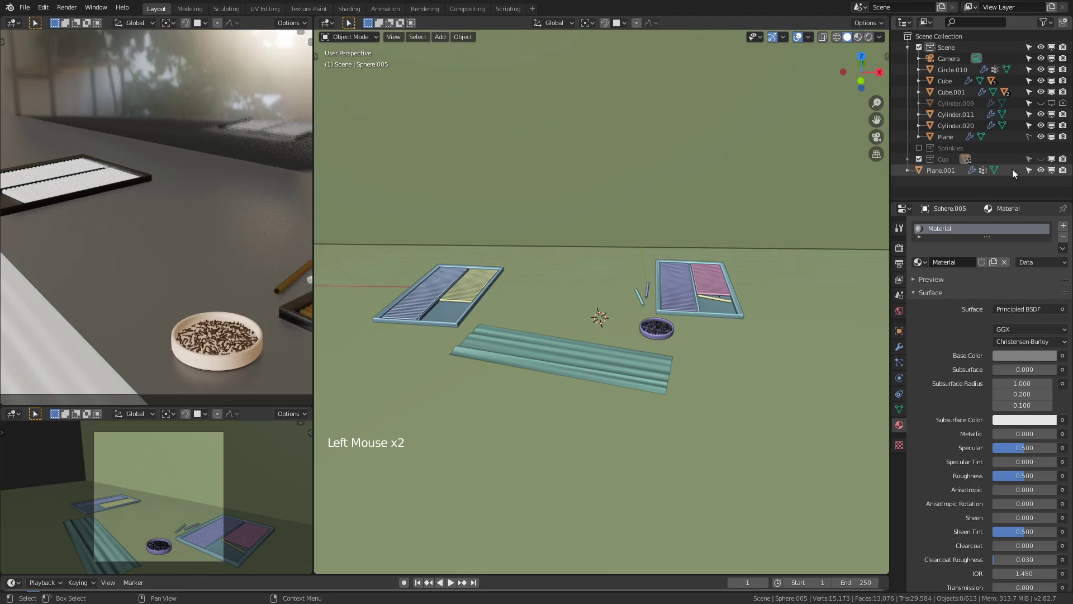
Step: Unhide the Cup collection so the other cupcakes show, and start editing the separated wrapper
scroll("down", 3)
scroll("up", 3)
left_click(624, 318)
middle_click(627, 312)
key("Tab")
key("2")
Step: Scale the whole wrapper mesh wider so it flares around the cake
key("alt+a")
left_click(629, 262)
key("alt+a")
left_click(663, 260)
key("s")
key("g")
key("s")
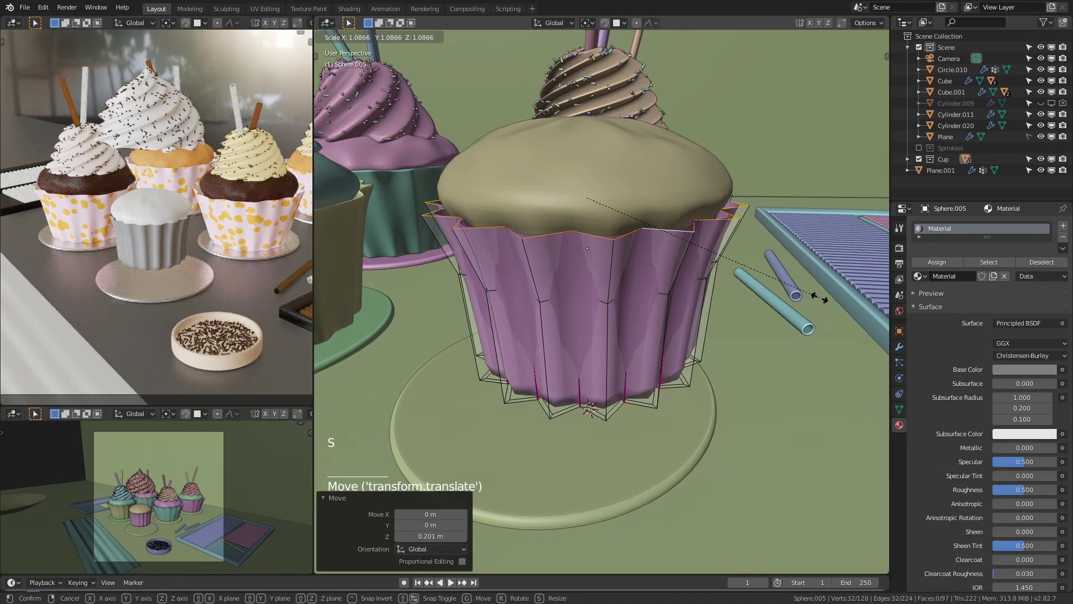
key("g")
key("s")
Step: Shorten the wrapper along Z and flare out its top rim
key("g")
key("s")
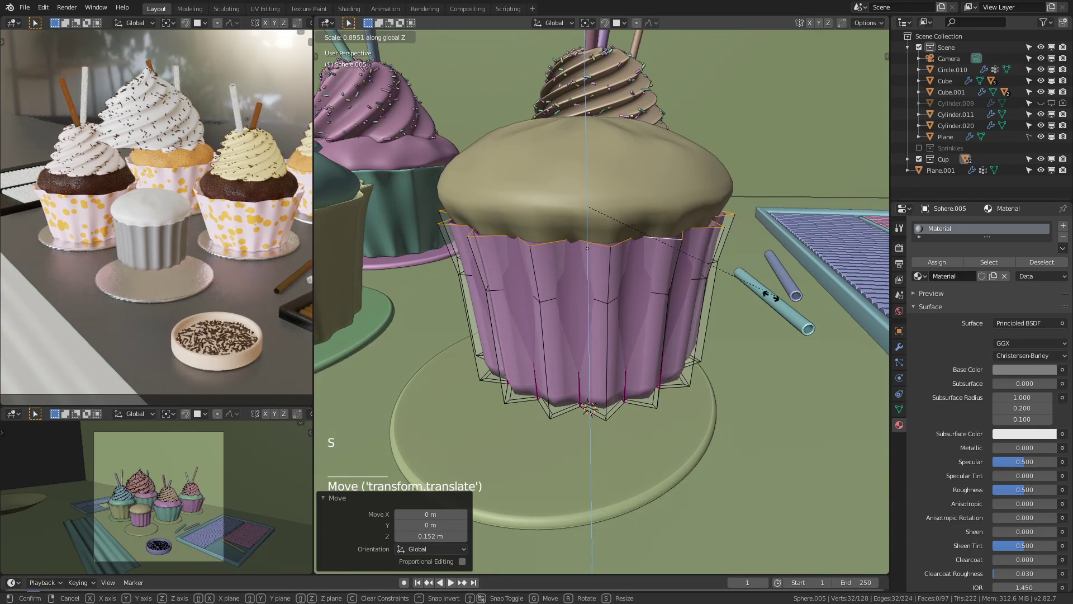
key("s")
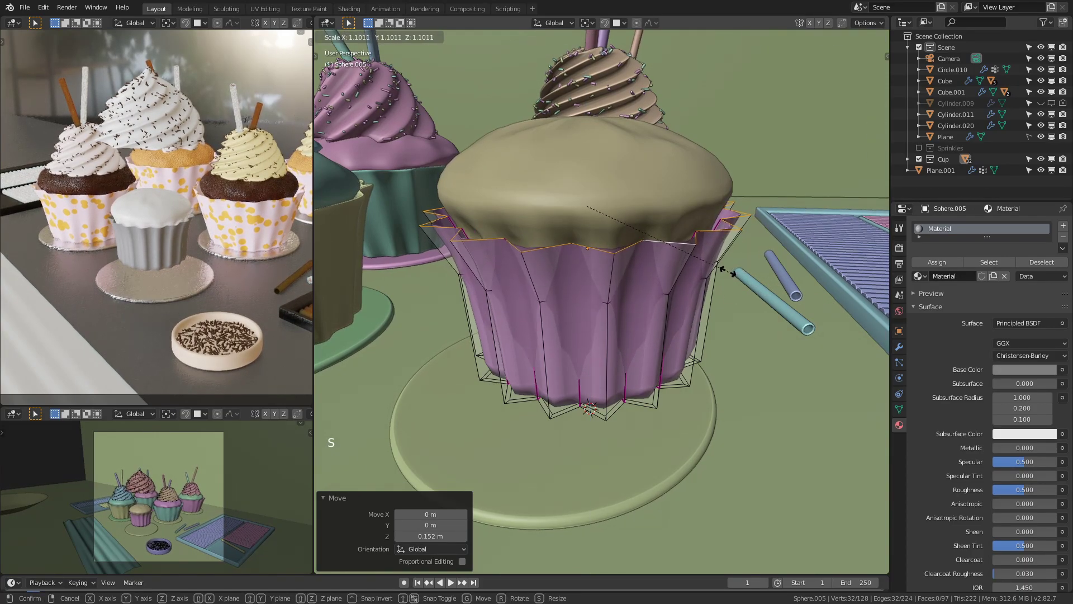
key("Tab")
scroll("up", 3)
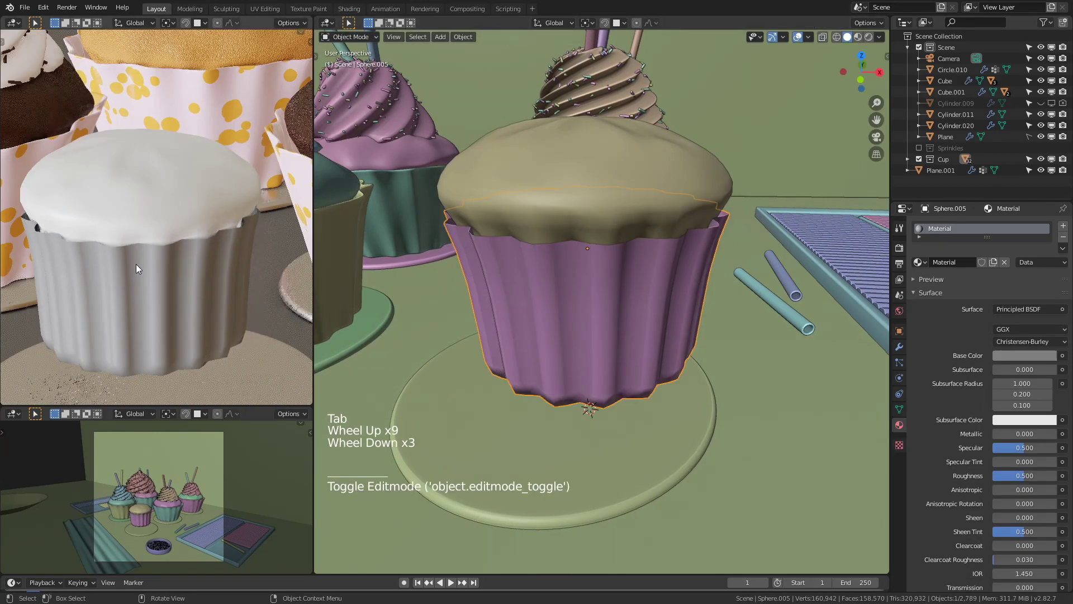
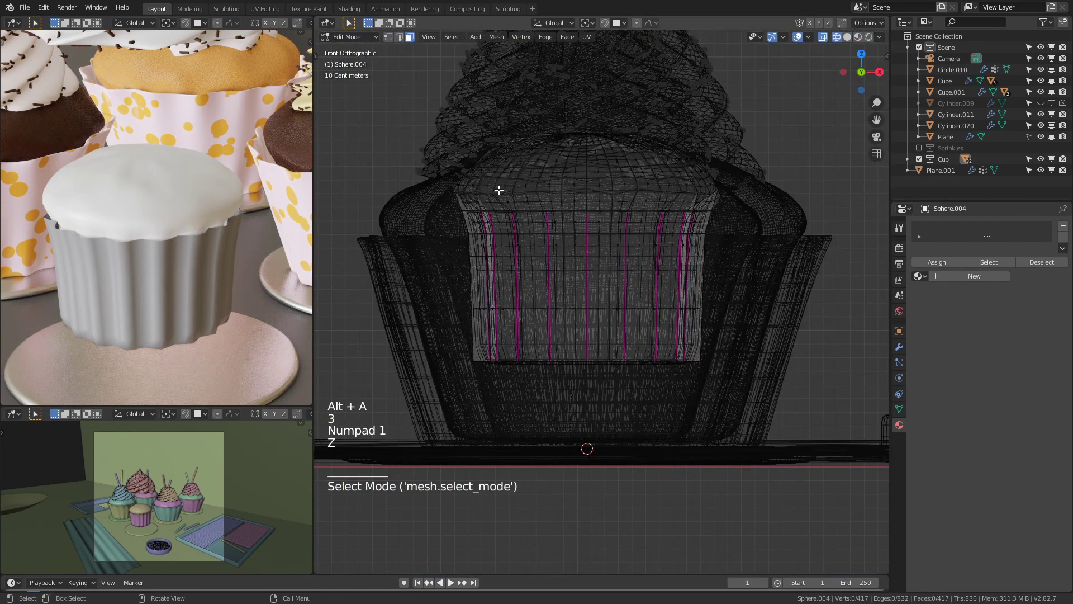
Step: Raise the cake's top vertices along Z so the dome rises above the wrapper rim
key("b")
key("g")
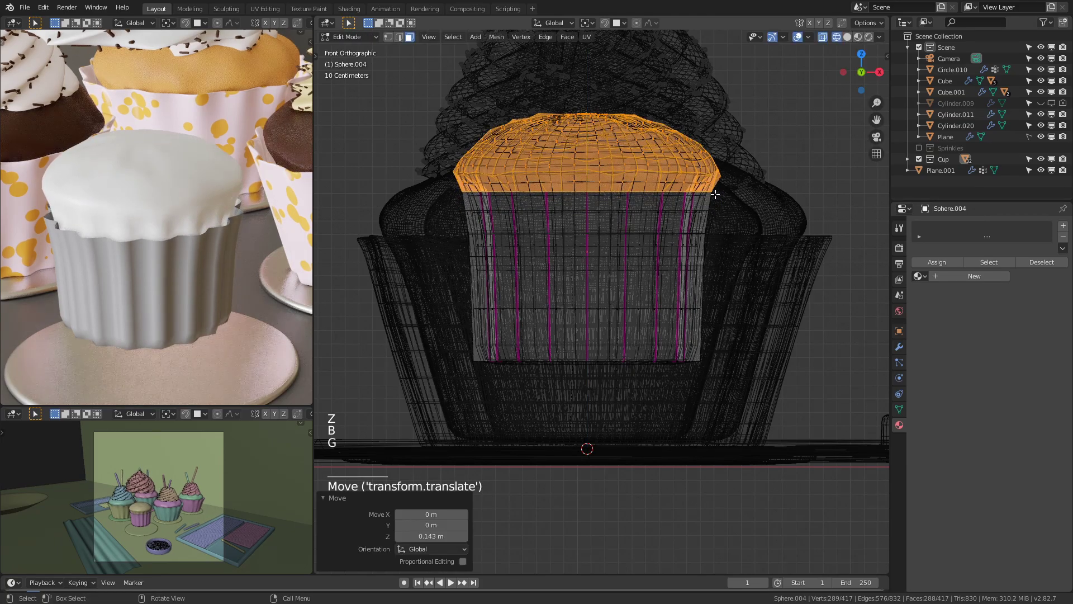
key("Tab")
key("z")
Step: Bring up the existing-materials list for the wrapper in Material Properties
middle_click(766, 223)
scroll("down", 3)
left_click(632, 393)
Step: Select the new cupcake's wrapper and browse its existing materials
left_click(617, 324)
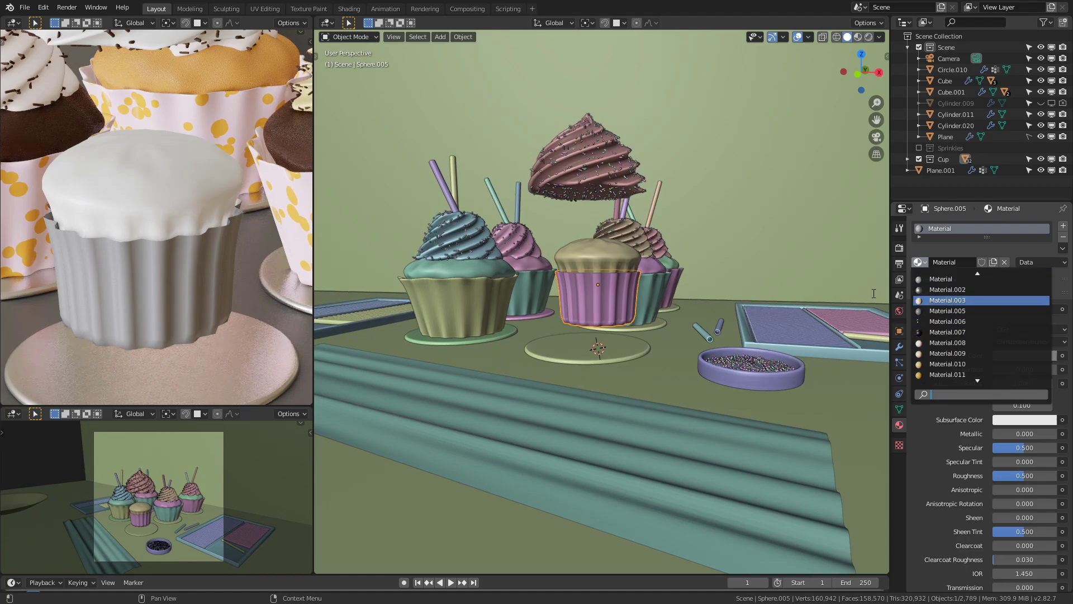
left_click(651, 287)
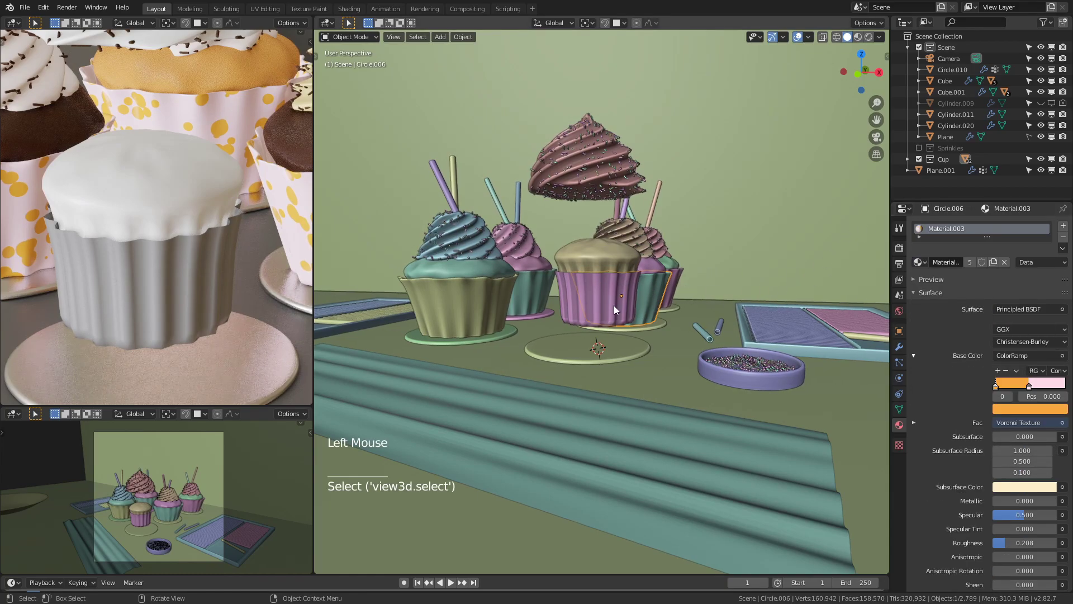
left_click(603, 301)
left_click(922, 268)
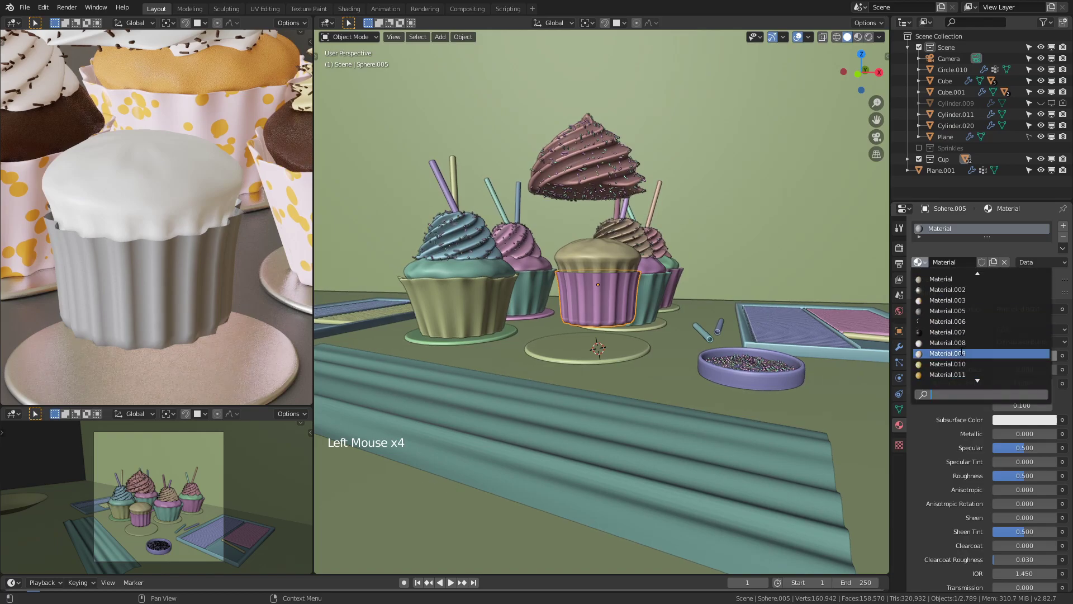
Step: Assign the Bread material to the new cupcake's cake, then select the sprinkled icing
left_click(603, 247)
left_click(914, 269)
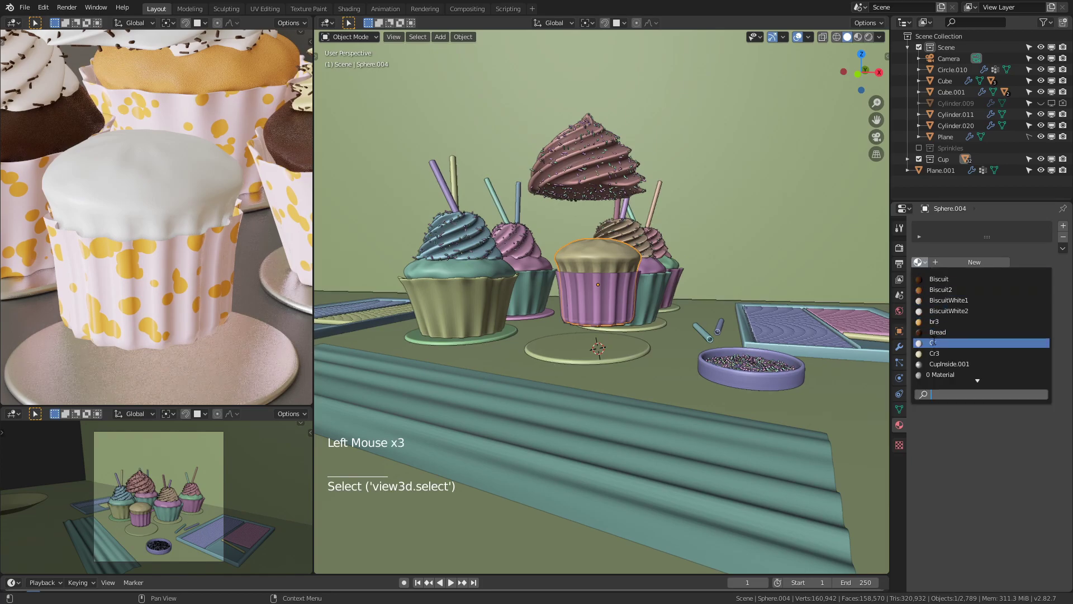
middle_click(650, 326)
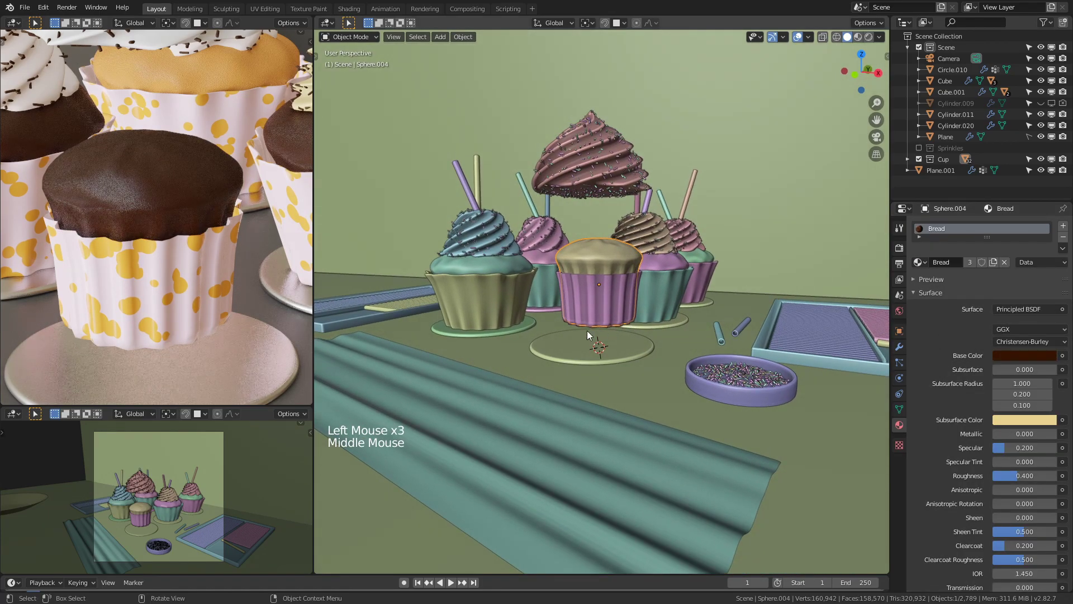
left_click(592, 192)
middle_click(608, 247)
scroll("down", 3)
Step: Start moving the sprinkled icing vertically toward the new cupcake
scroll("up", 3)
scroll("up", 3)
middle_click(640, 235)
key("Tab")
key("a")
key("s")
key("Tab")
key("g")
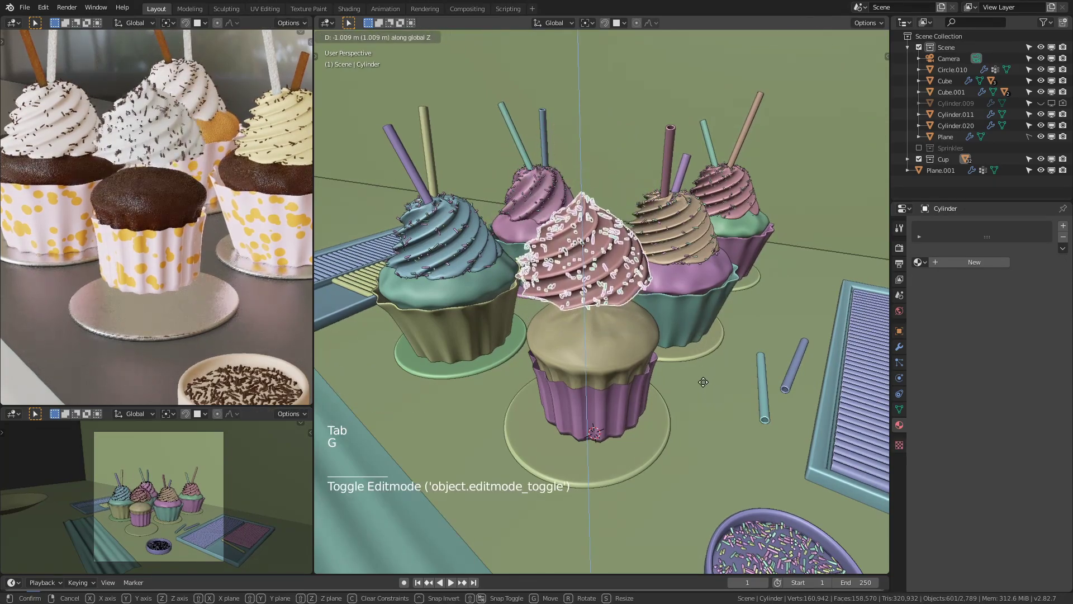
key("Tab")
key("Tab")
left_click(594, 340)
left_click(602, 308)
Step: Snap the icing to the cursor over the new cupcake and lower it onto the cake
key("shift+s")
left_click(599, 214)
key("shift+s")
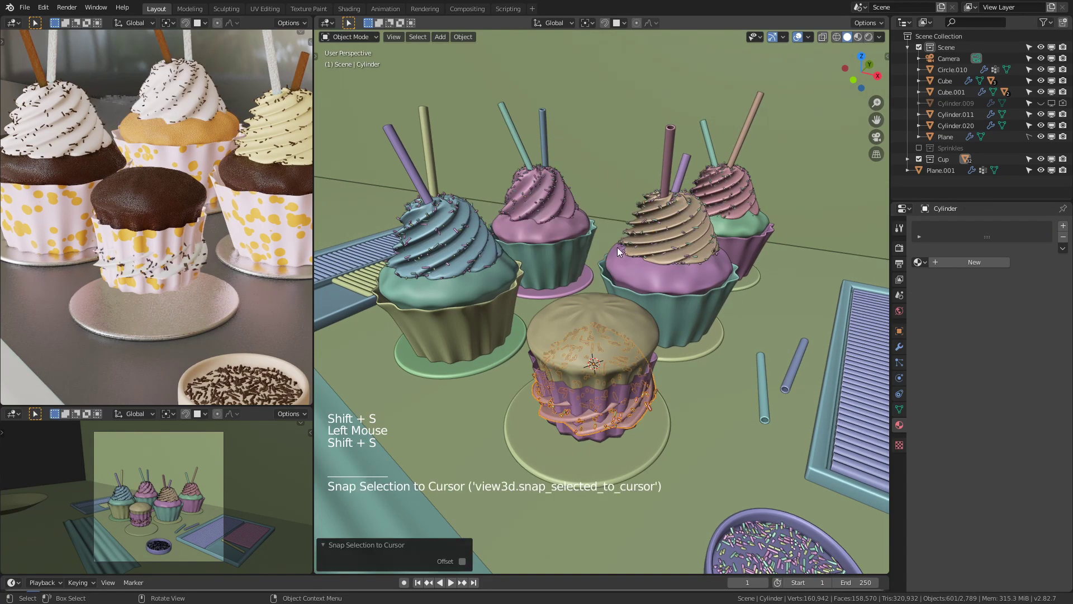
key("g")
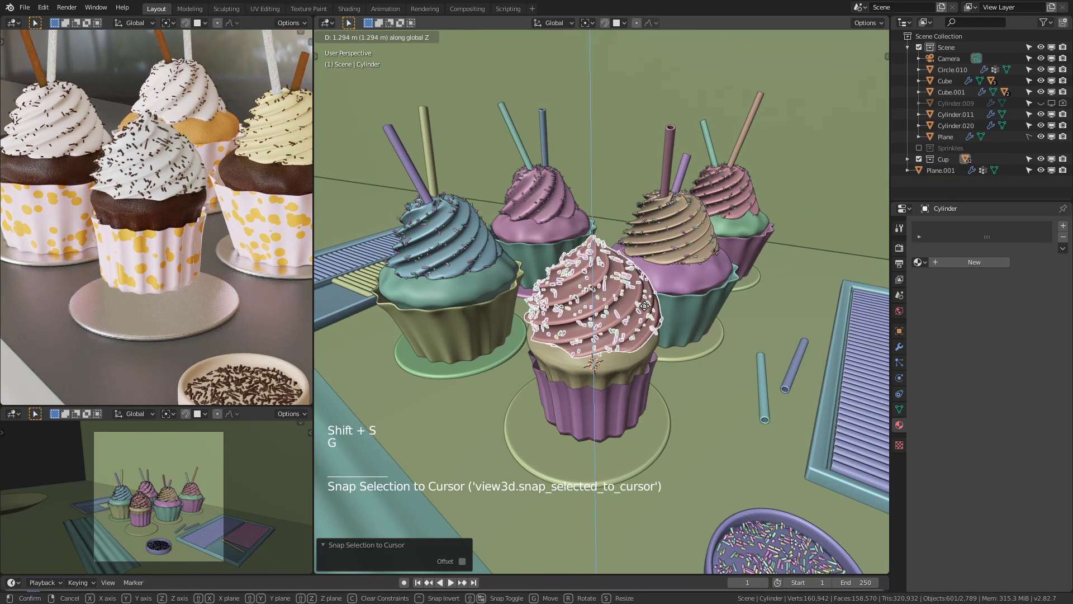
left_click(621, 375)
Step: Select the new cupcake's wrapper, orbiting to inspect it
middle_click(669, 338)
left_click(594, 228)
middle_click(608, 222)
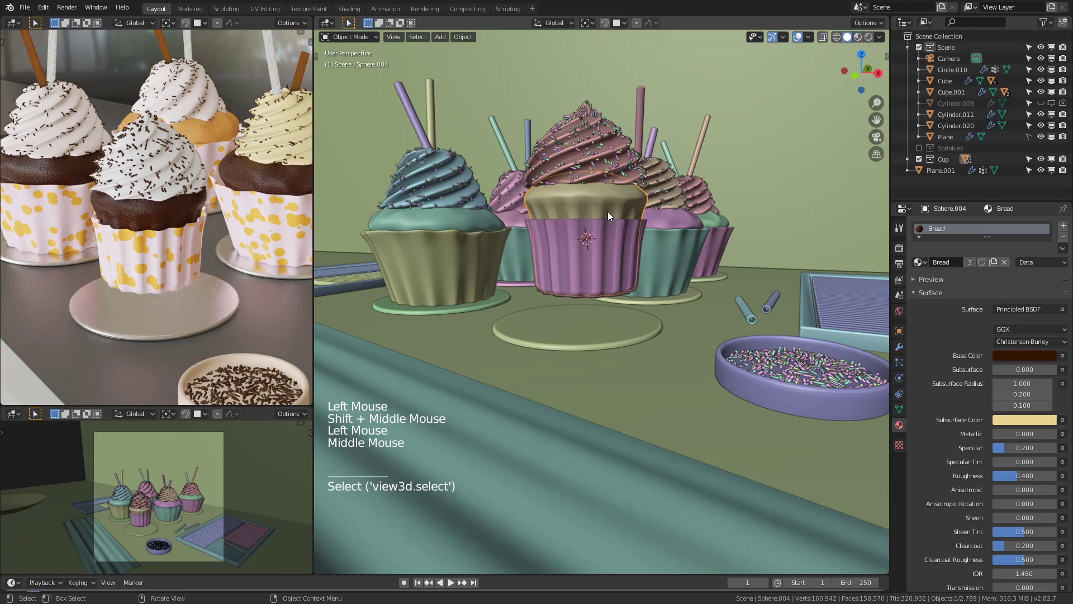
scroll("up", 3)
left_click(609, 229)
middle_click(628, 241)
Step: Raise and widen the wrapper's top edge loop about 0.13 m around the cake, then finish editing
scroll("up", 3)
key("Tab")
key("alt+a")
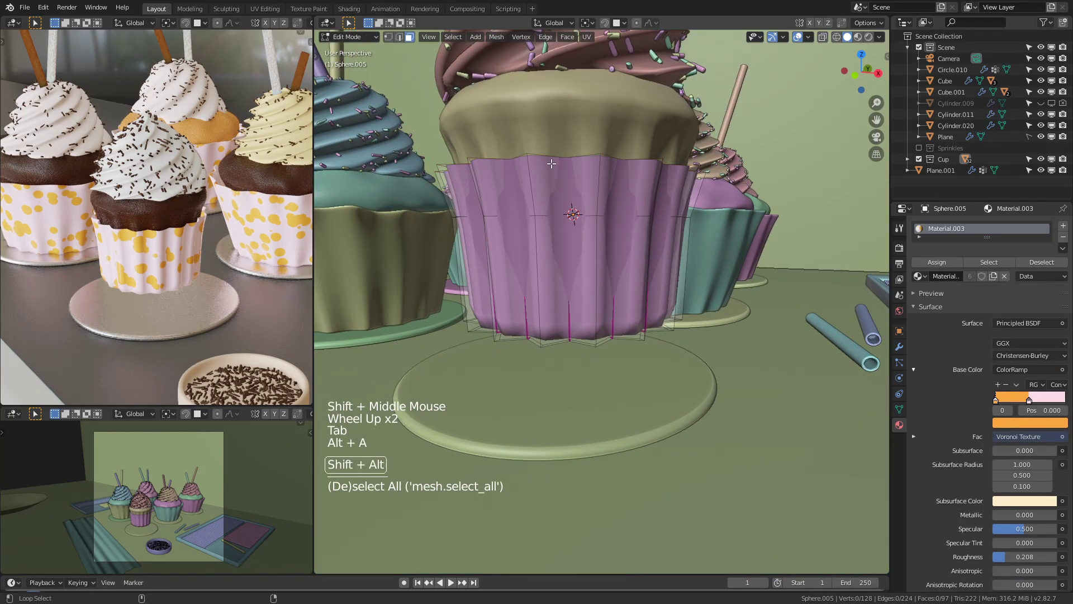
left_click(553, 154)
key("2")
left_click(557, 155)
key("g")
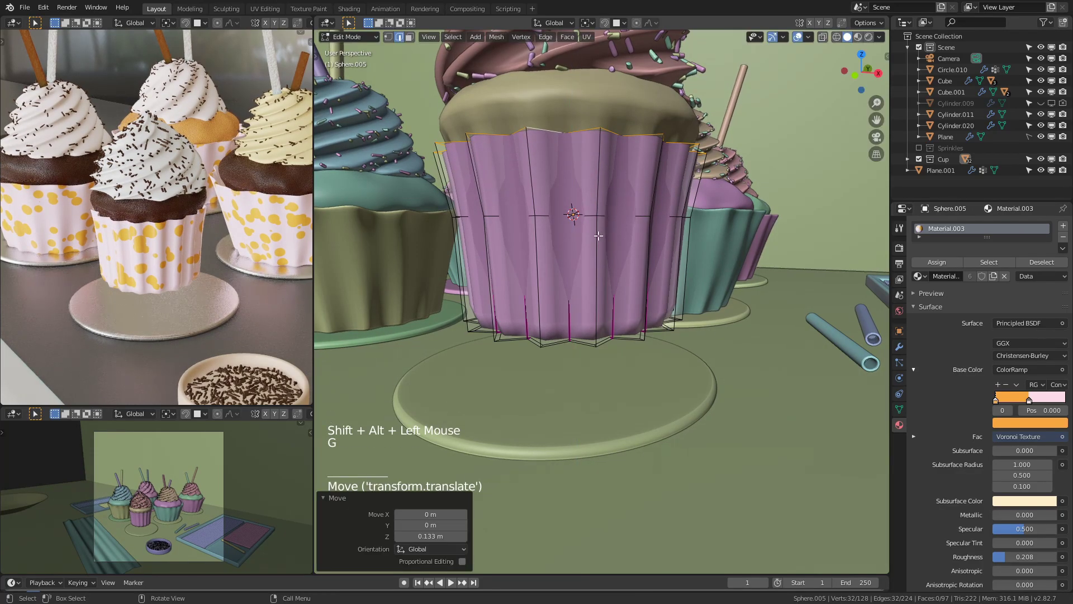
key("Tab")
Step: Select the sprinkled icing and the new cupcake's cake and parent them with Ctrl+P
scroll("down", 3)
left_click(688, 294)
left_click(637, 261)
double_click(614, 218)
left_click(601, 202)
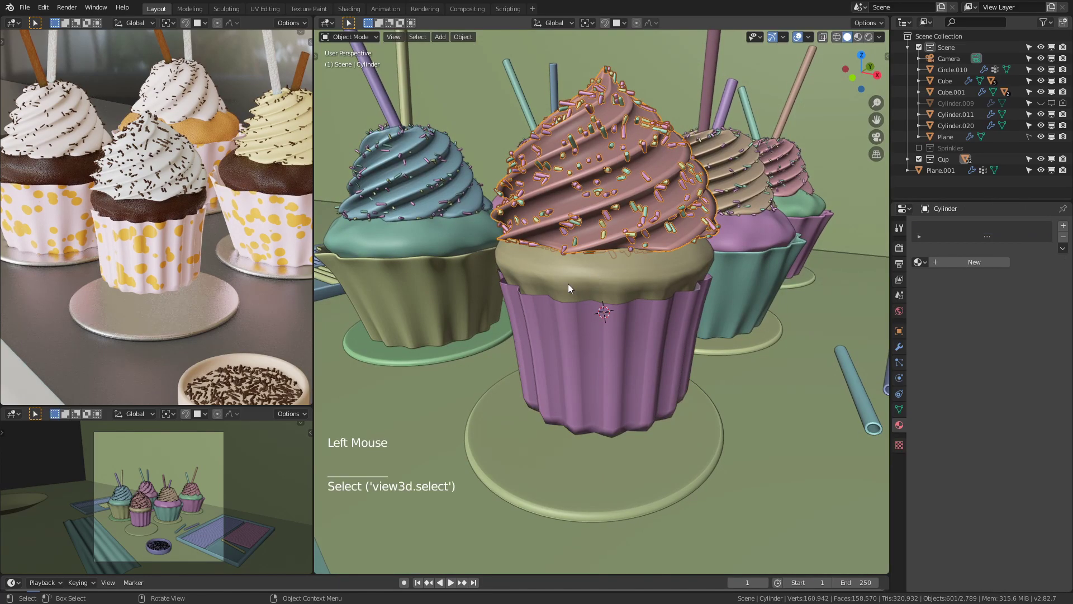
left_click(611, 345)
double_click(616, 285)
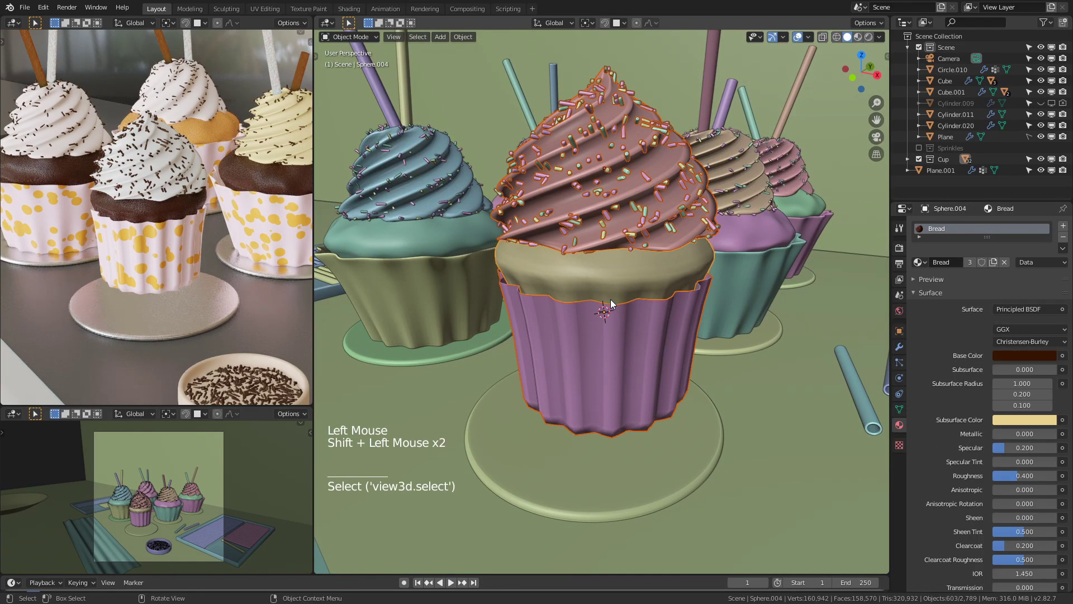
key("ctrl+p")
Step: Undo the last changes and select the new cupcake's cake from above
left_click(625, 279)
key("ctrl+z")
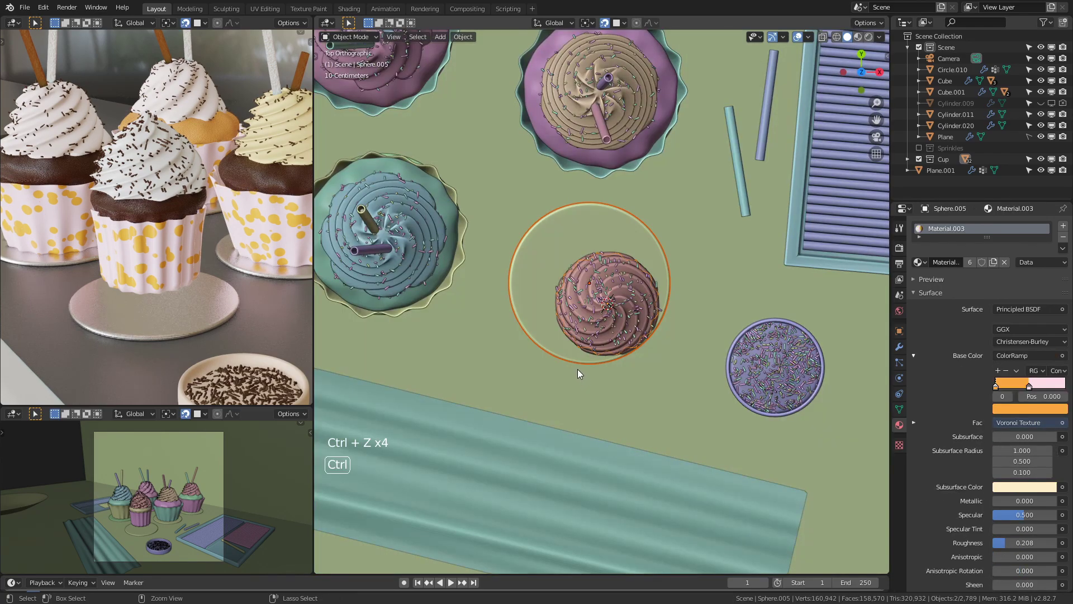
key("ctrl+z")
middle_click(578, 356)
left_click(609, 310)
left_click(623, 276)
Step: Lower the cake into its wrapper and centre it beneath the icing from Top view
key("g")
key("g")
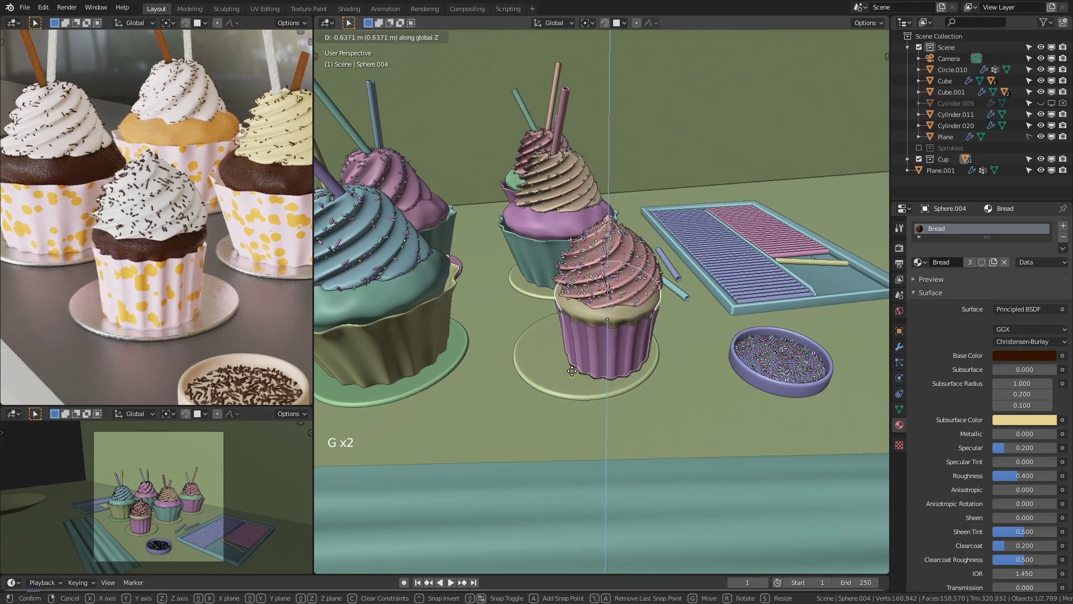
key("shift+Tab")
key("KP_7")
scroll("up", 3)
key("g")
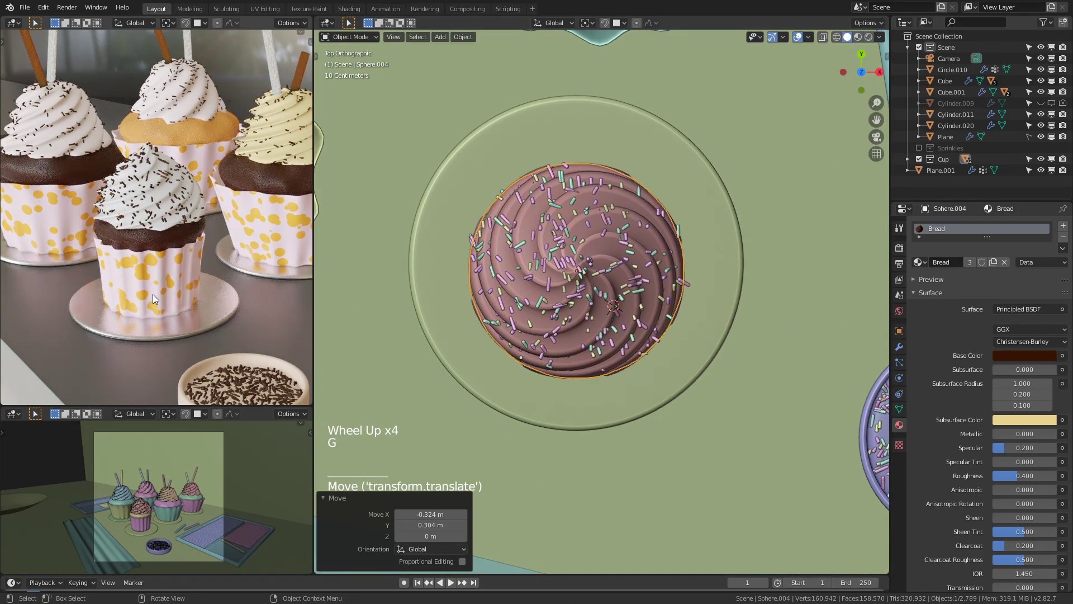
scroll("down", 3)
Step: Orbit around the cupcakes to check the placement, then select a neighbouring cupcake's cake
middle_click(533, 274)
middle_click(518, 283)
key("e")
left_click(586, 444)
left_click(648, 406)
middle_click(693, 377)
middle_click(716, 349)
middle_click(696, 272)
middle_click(699, 271)
middle_click(705, 239)
left_click(766, 230)
middle_click(765, 243)
middle_click(752, 289)
middle_click(790, 280)
scroll("up", 3)
left_click(655, 322)
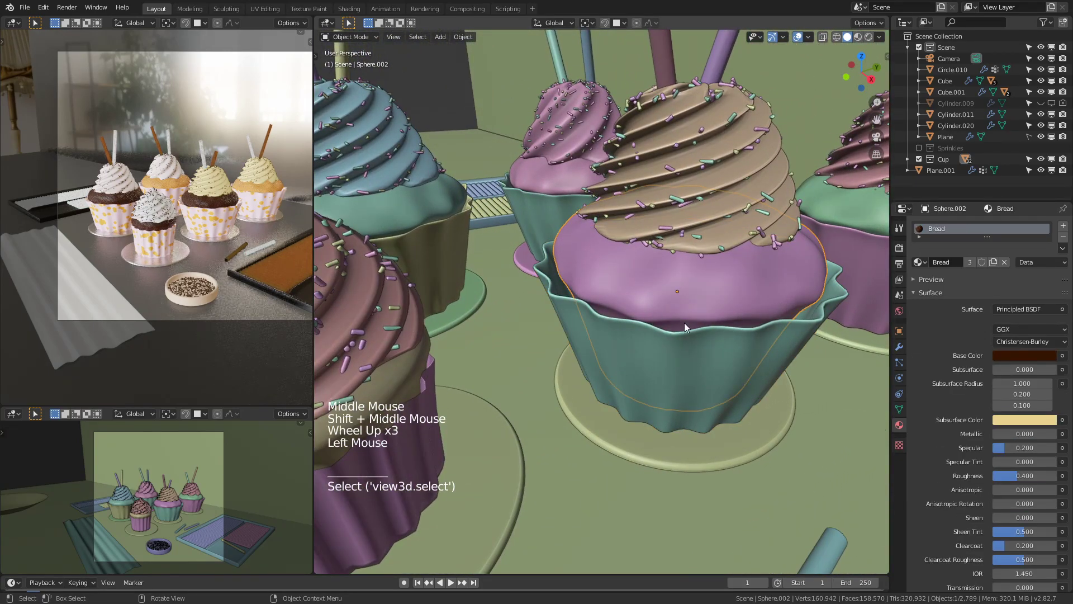
Step: Orbit and zoom around the cupcake arrangement with the new cupcake at the front
key("g")
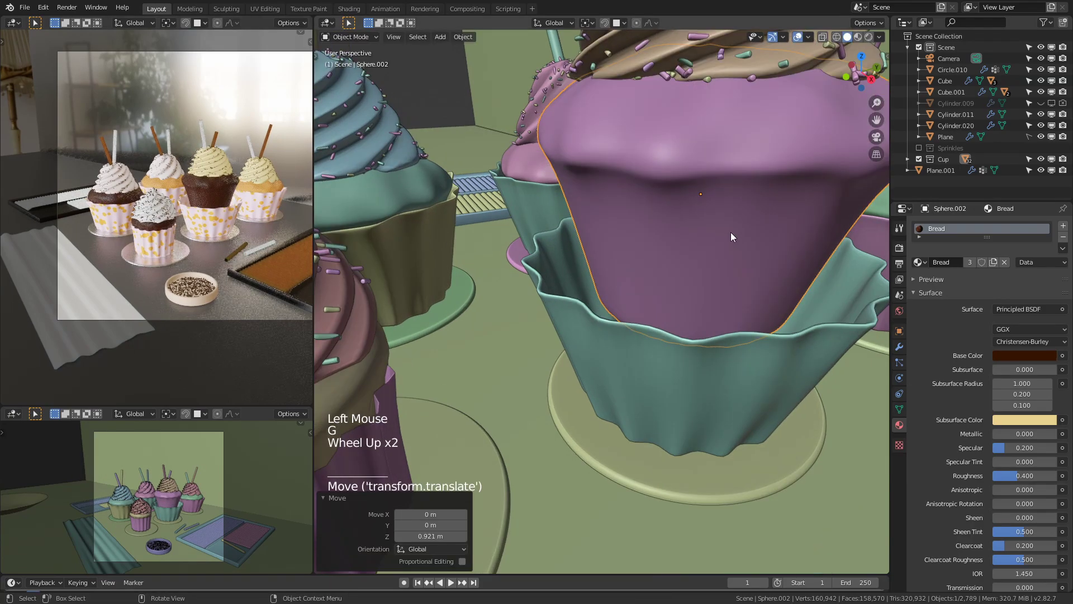
middle_click(699, 322)
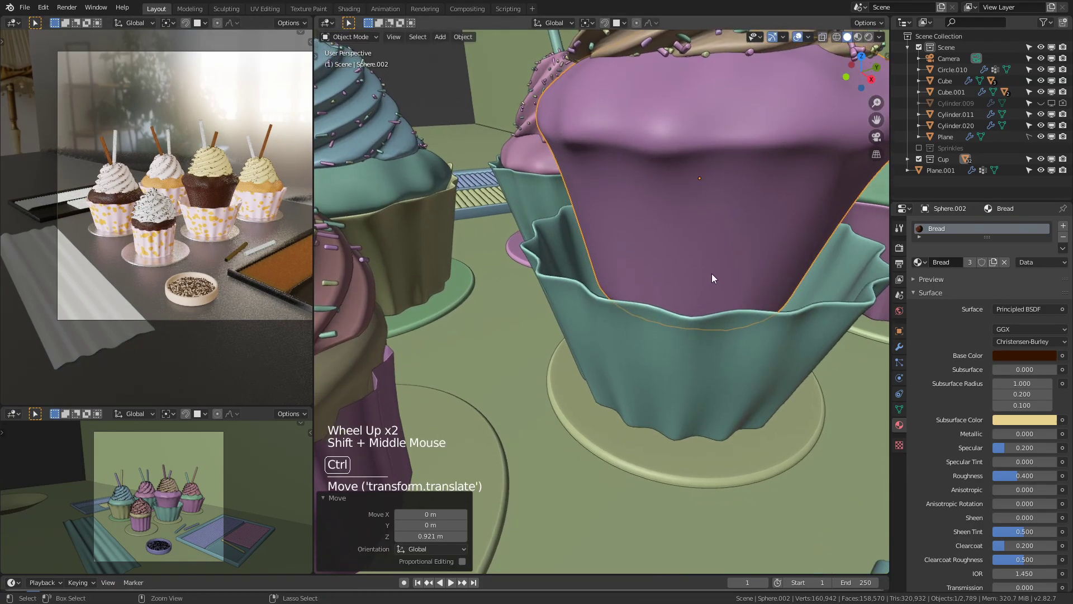
key("ctrl+z")
scroll("down", 3)
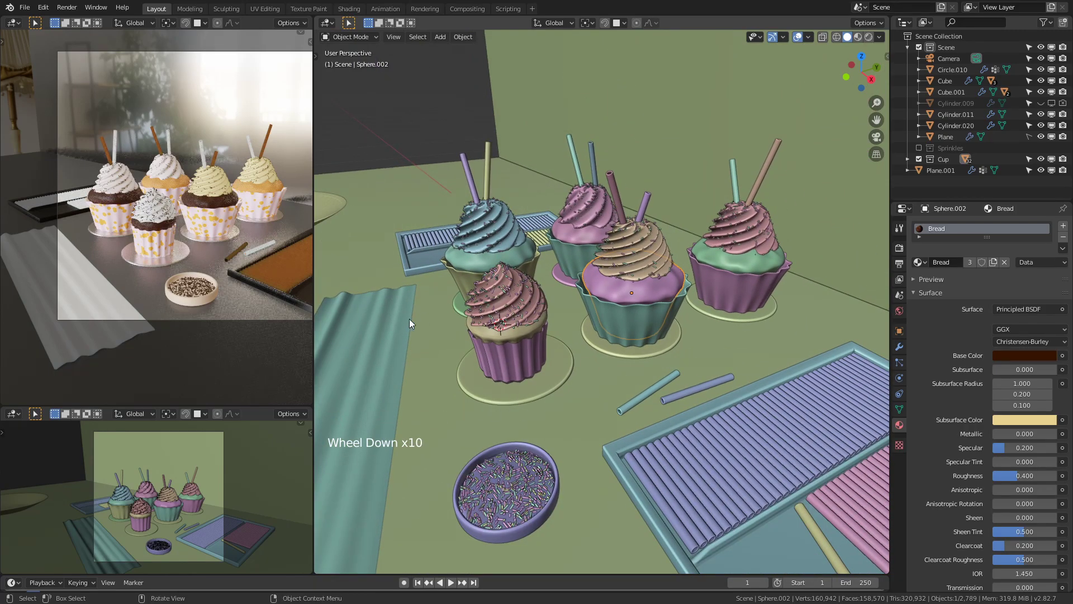
middle_click(471, 328)
scroll("up", 3)
middle_click(228, 189)
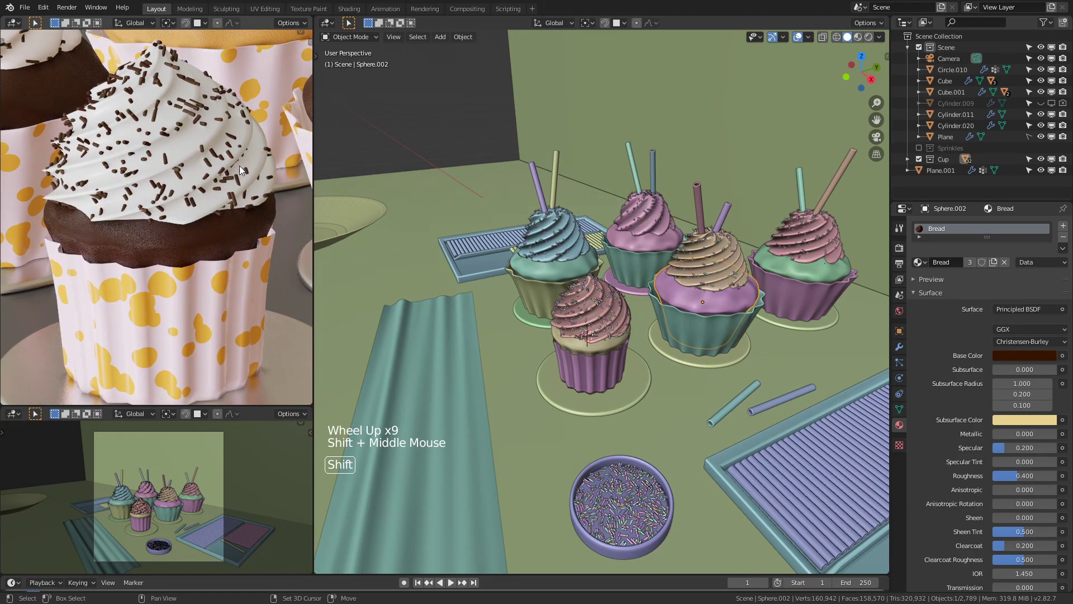
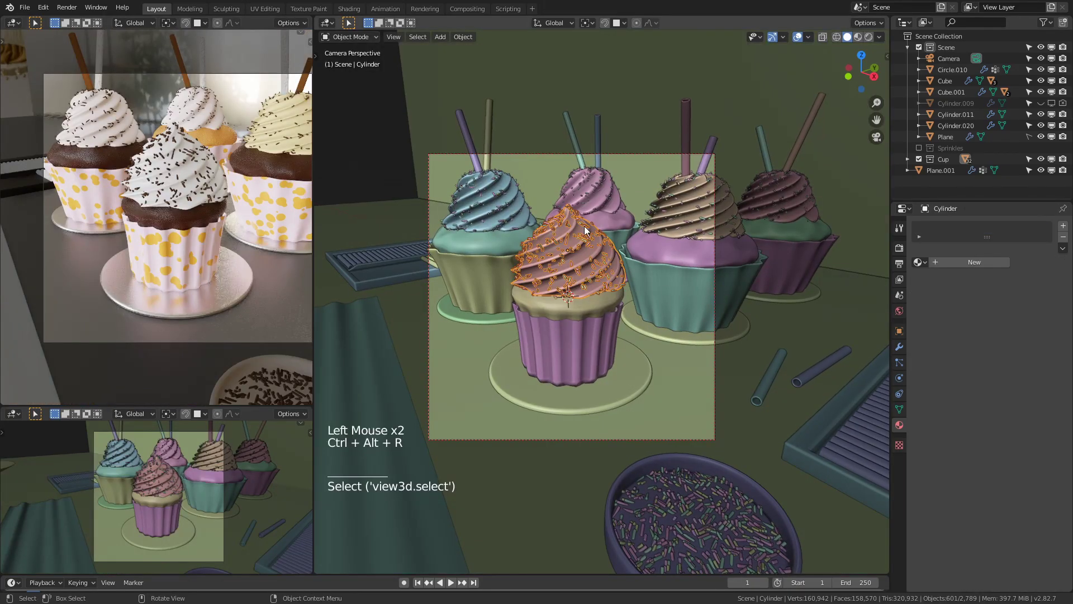
Step: Zoom onto the sprinkled icing and show its mesh data with vertex group Group
scroll("up", 3)
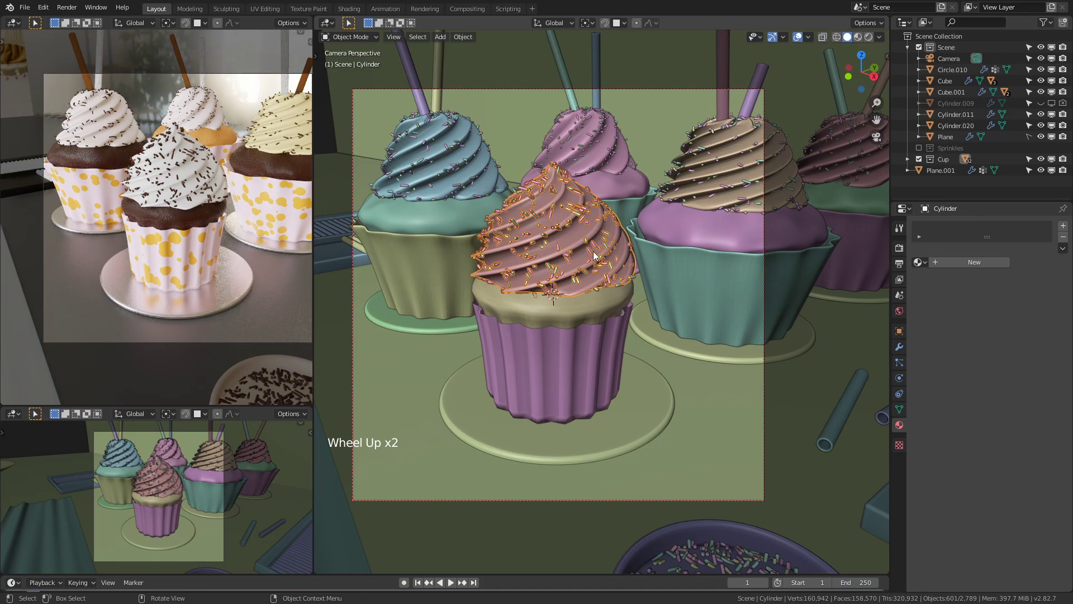
middle_click(605, 238)
scroll("up", 3)
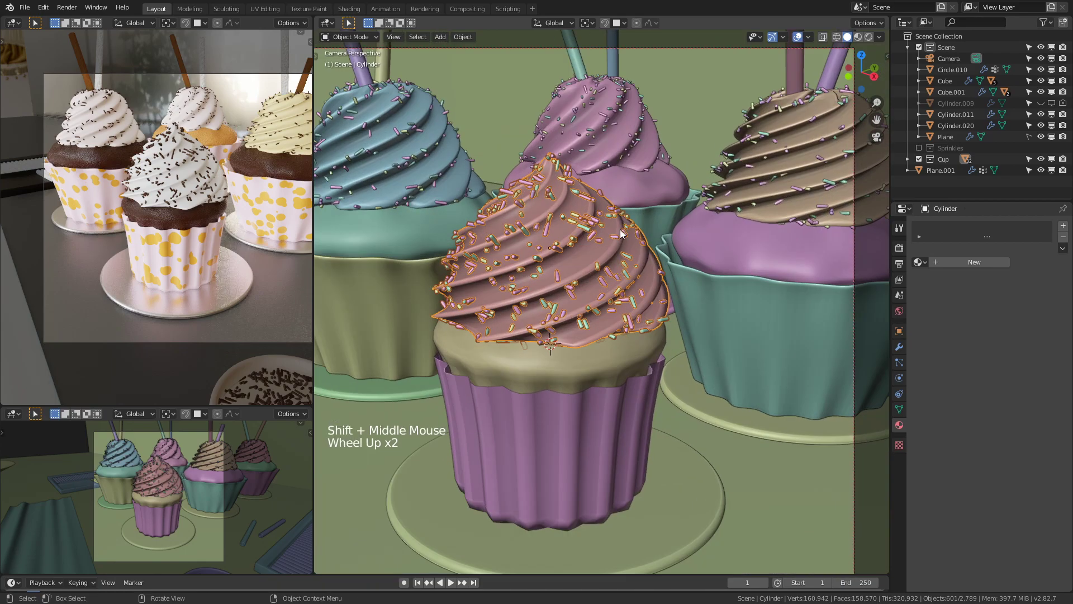
scroll("up", 3)
middle_click(584, 272)
scroll("up", 3)
left_click(910, 403)
Step: Bring up the interaction-mode list to switch the icing to Vertex Paint
middle_click(553, 292)
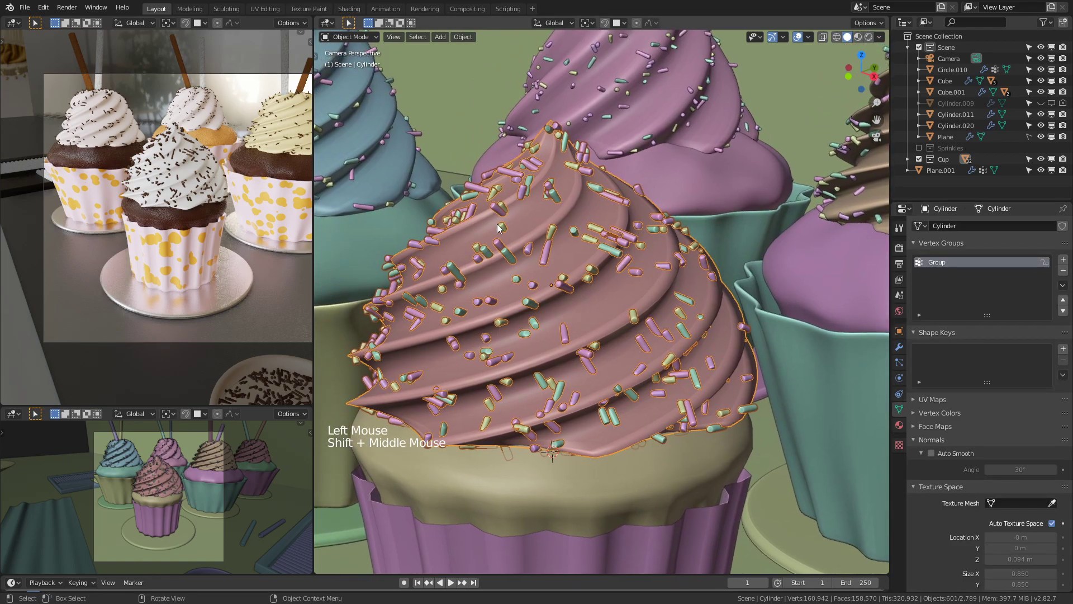
left_click(377, 35)
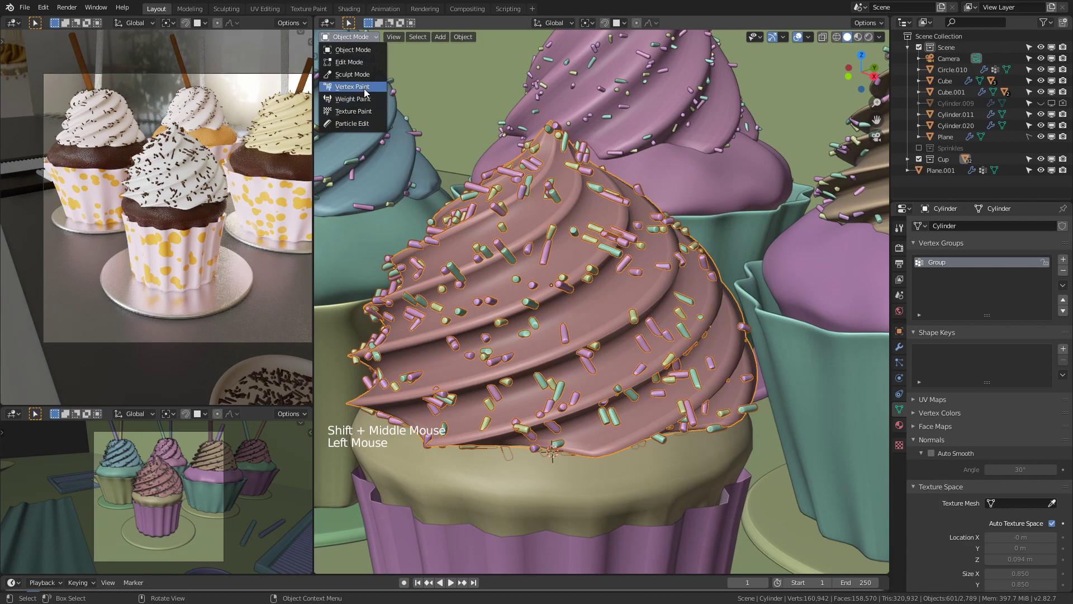